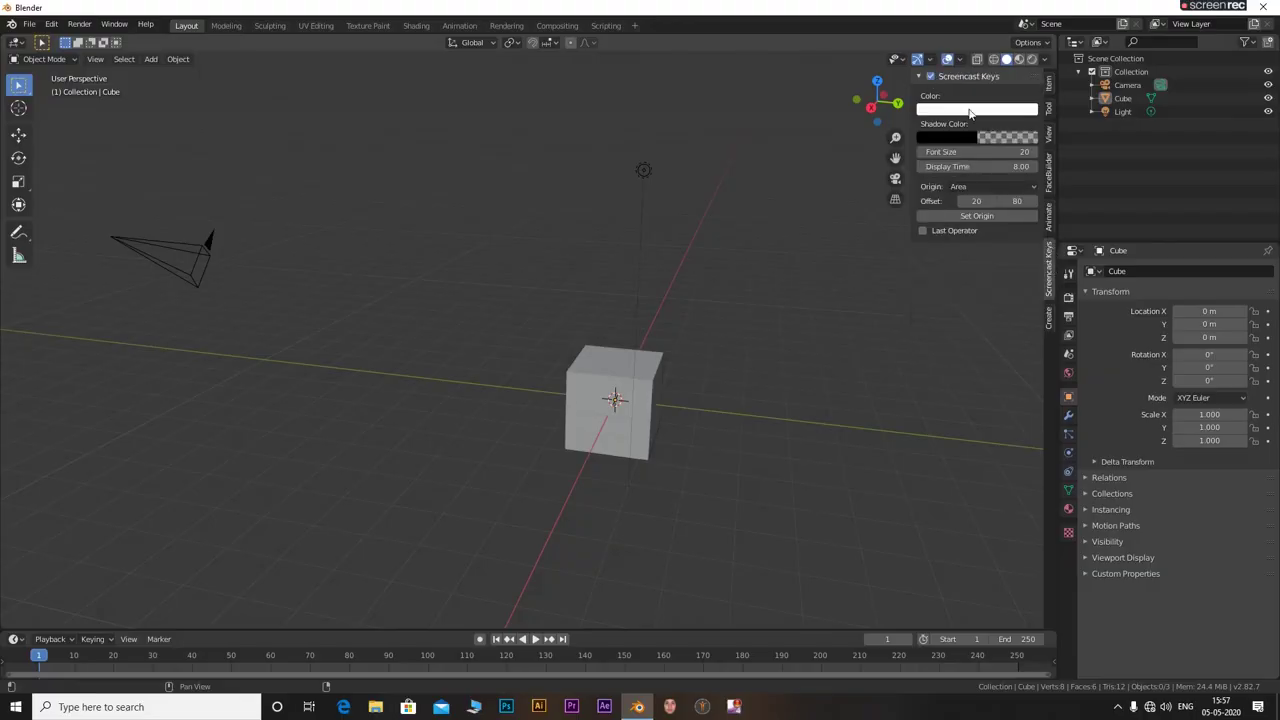
Tidy the viewport, then select and delete the default cube, camera and light
{"action": "left_click", "coordinate": [1054, 88]}
{"action": "key", "text": "n"}
{"action": "left_click", "coordinate": [602, 365]}
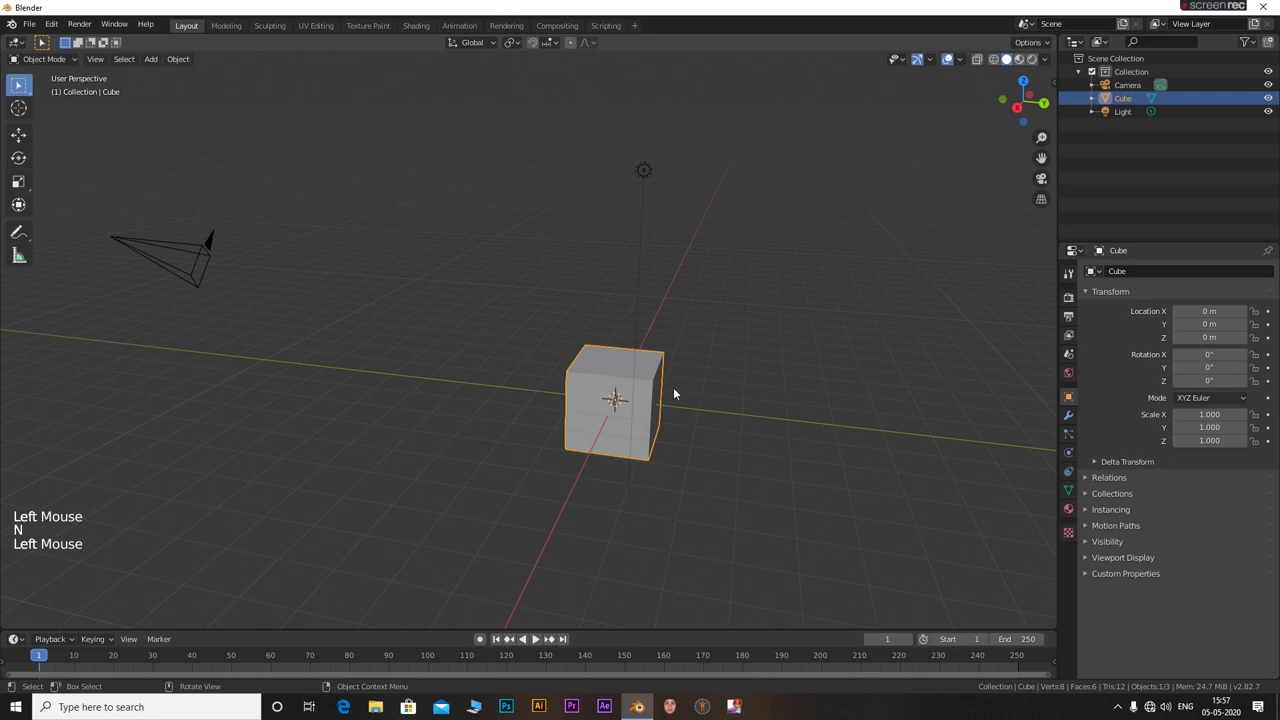
{"action": "key", "text": "a"}
{"action": "key", "text": "x"}
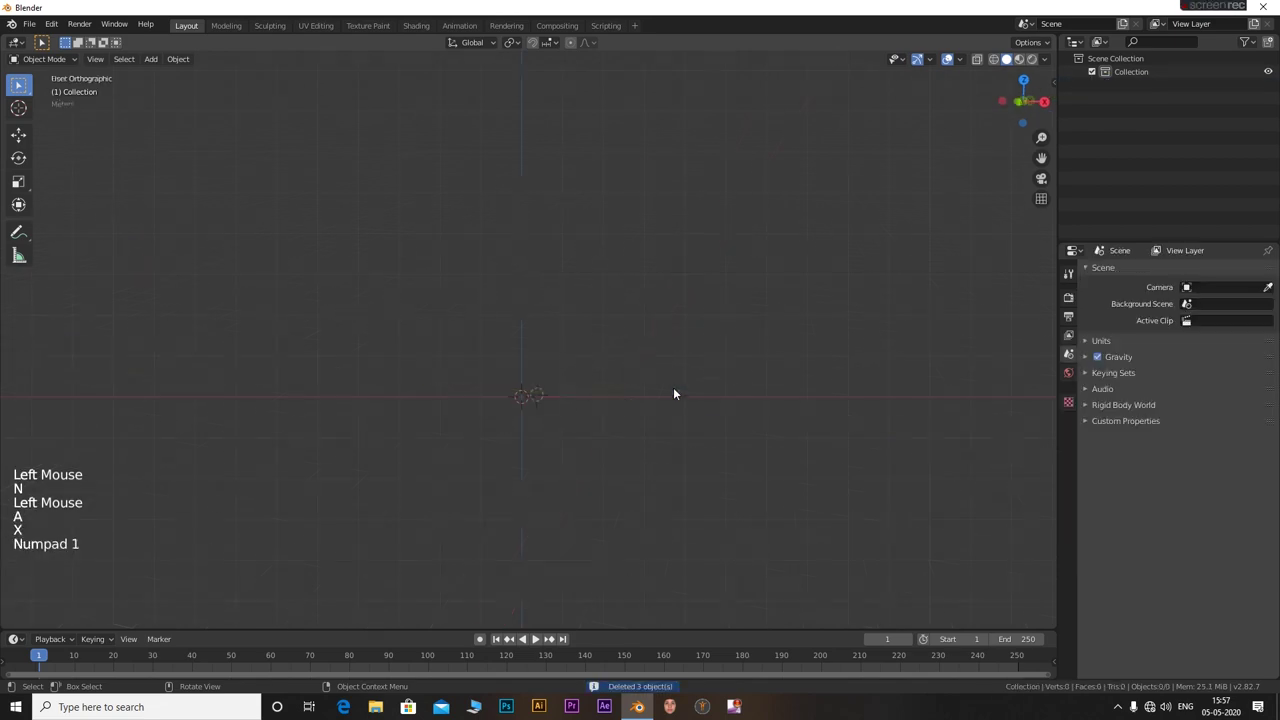
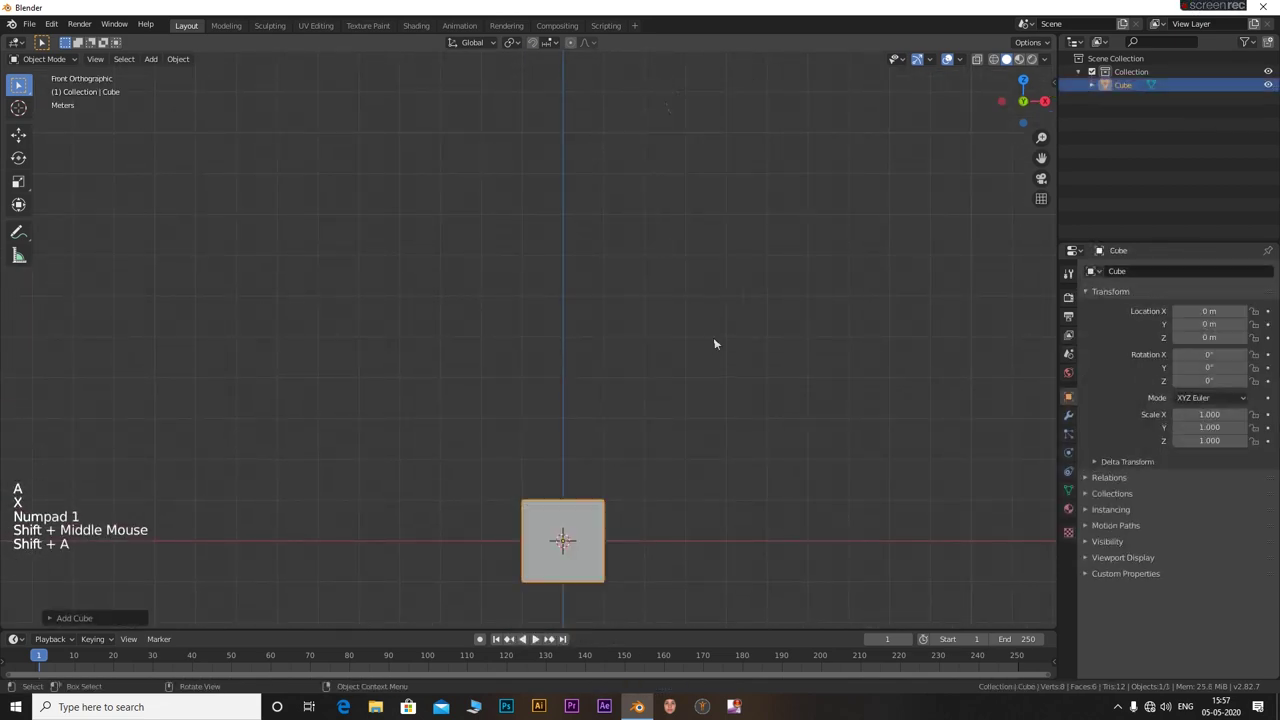
Raise the new cube onto the ground and stretch it 1.7 times wider along X
{"action": "key", "text": "g"}
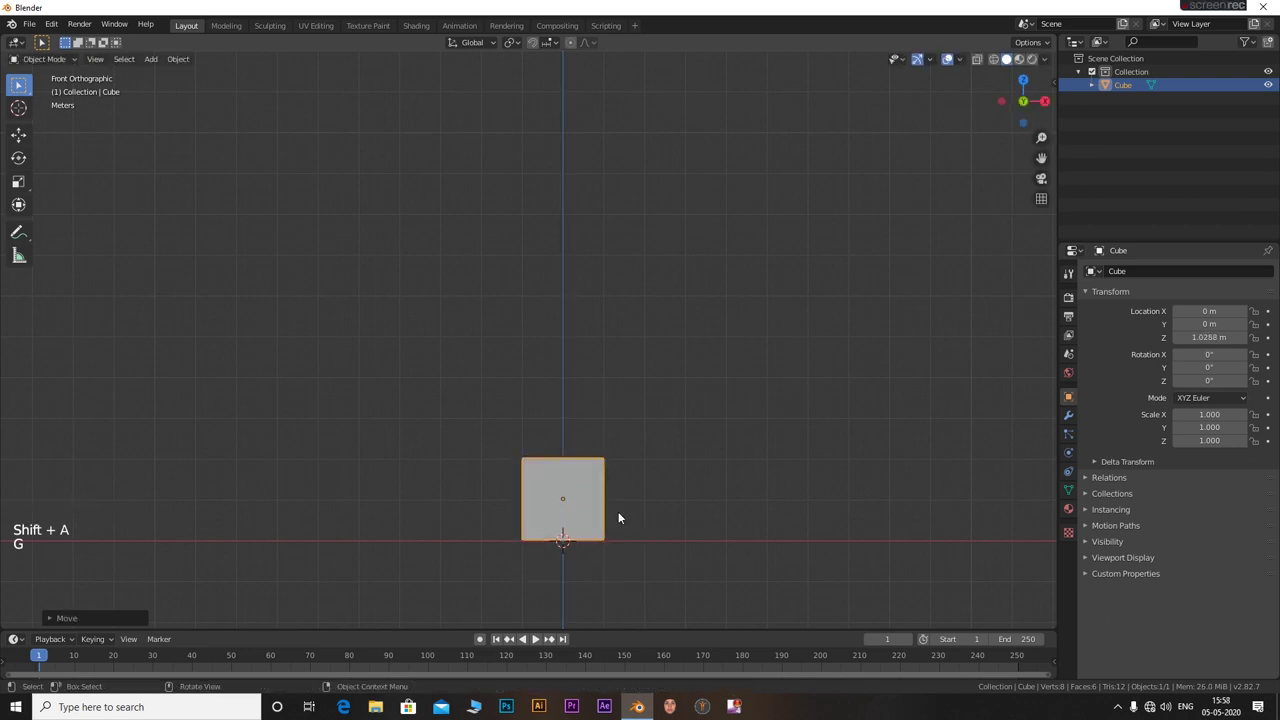
{"action": "key", "text": "s"}
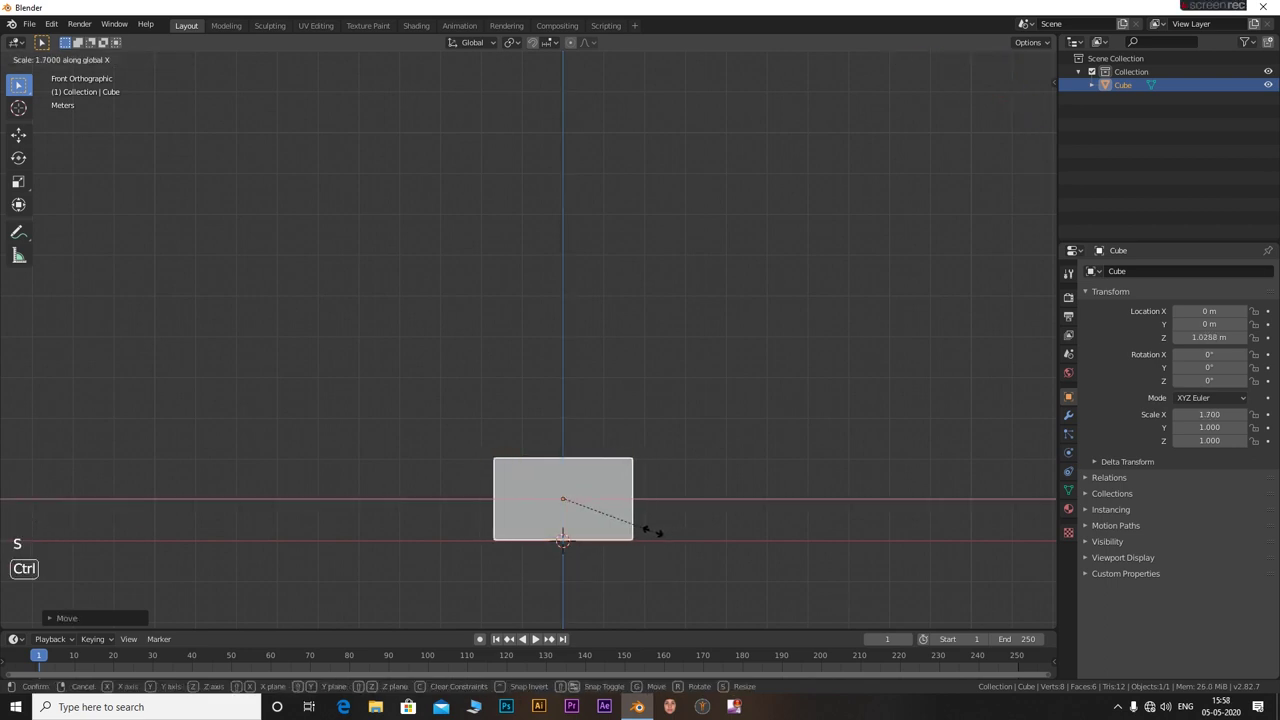
Add a cylinder turned 90° on X to face front, lifted high above the box and enlarged to 5.4
{"action": "left_click", "coordinate": [622, 369]}
{"action": "key", "text": "shift+a"}
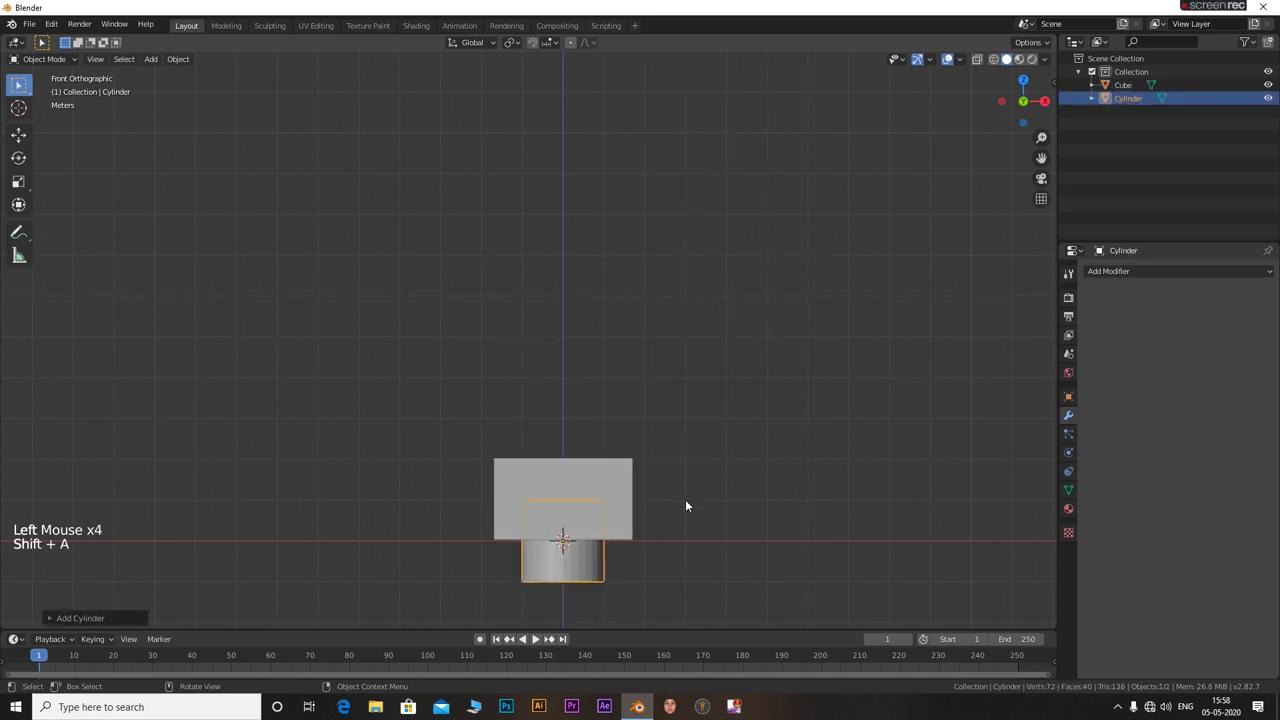
{"action": "key", "text": "r"}
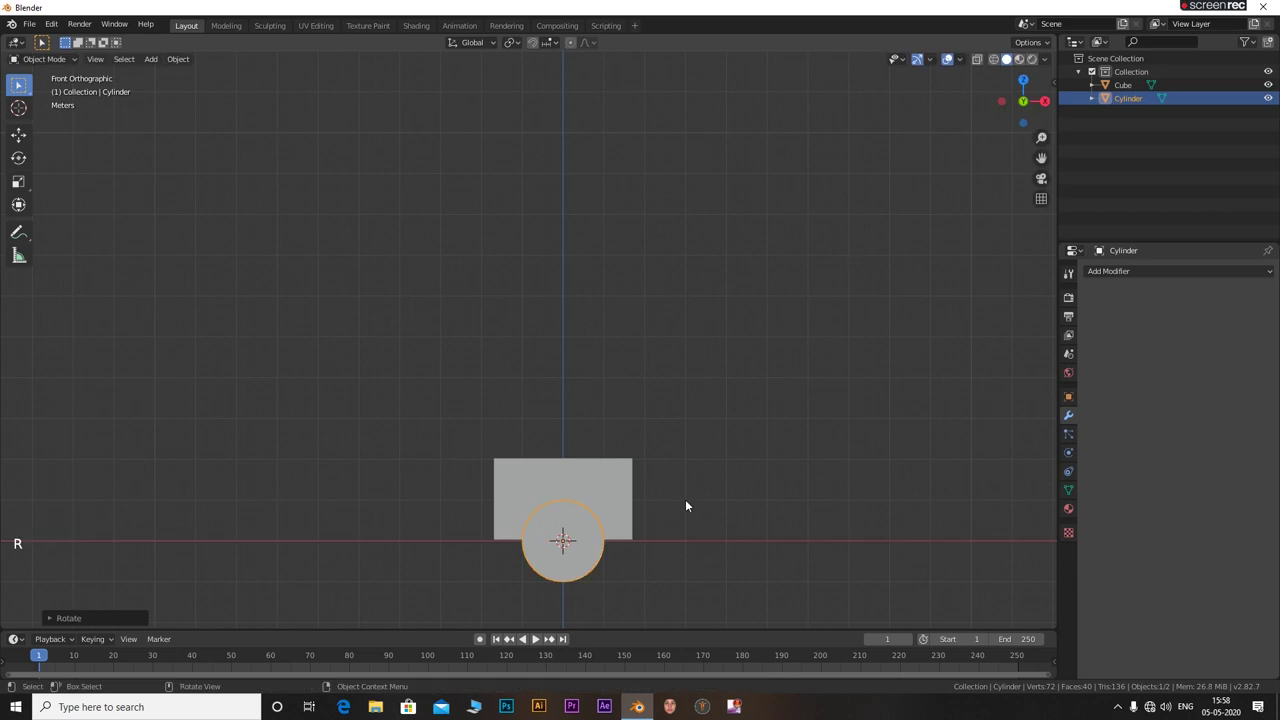
{"action": "key", "text": "g"}
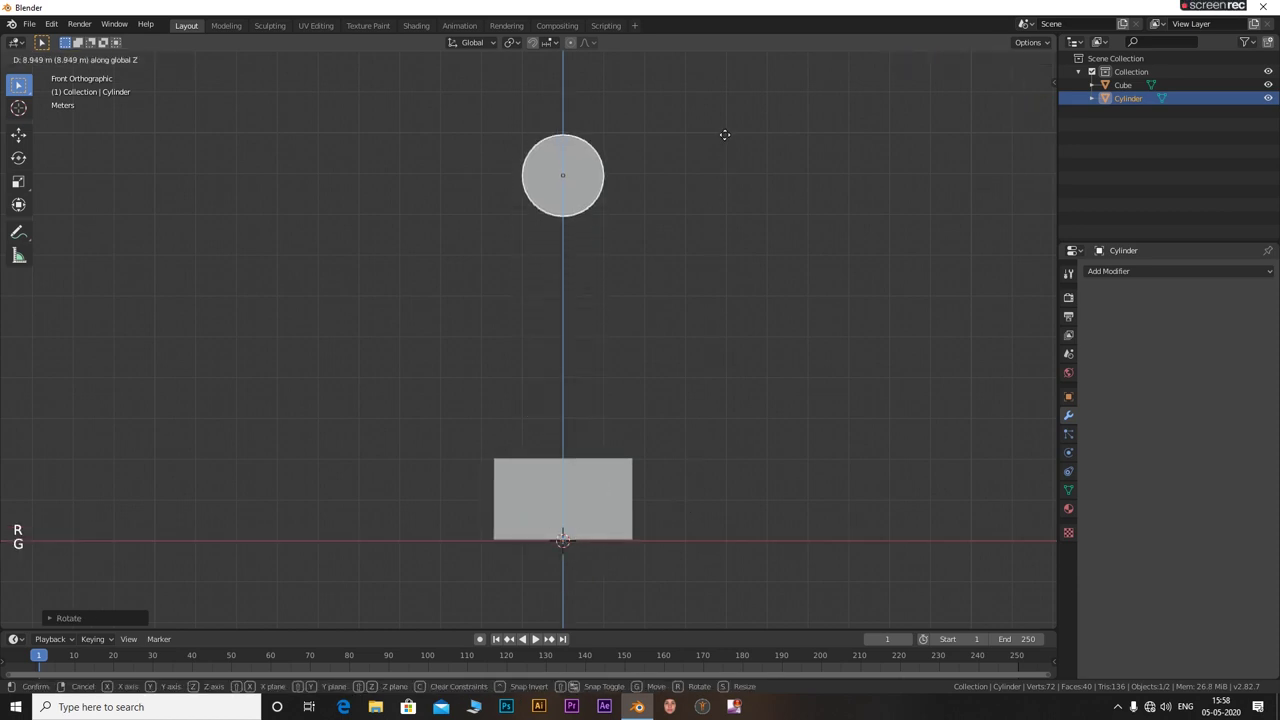
{"action": "key", "text": "s"}
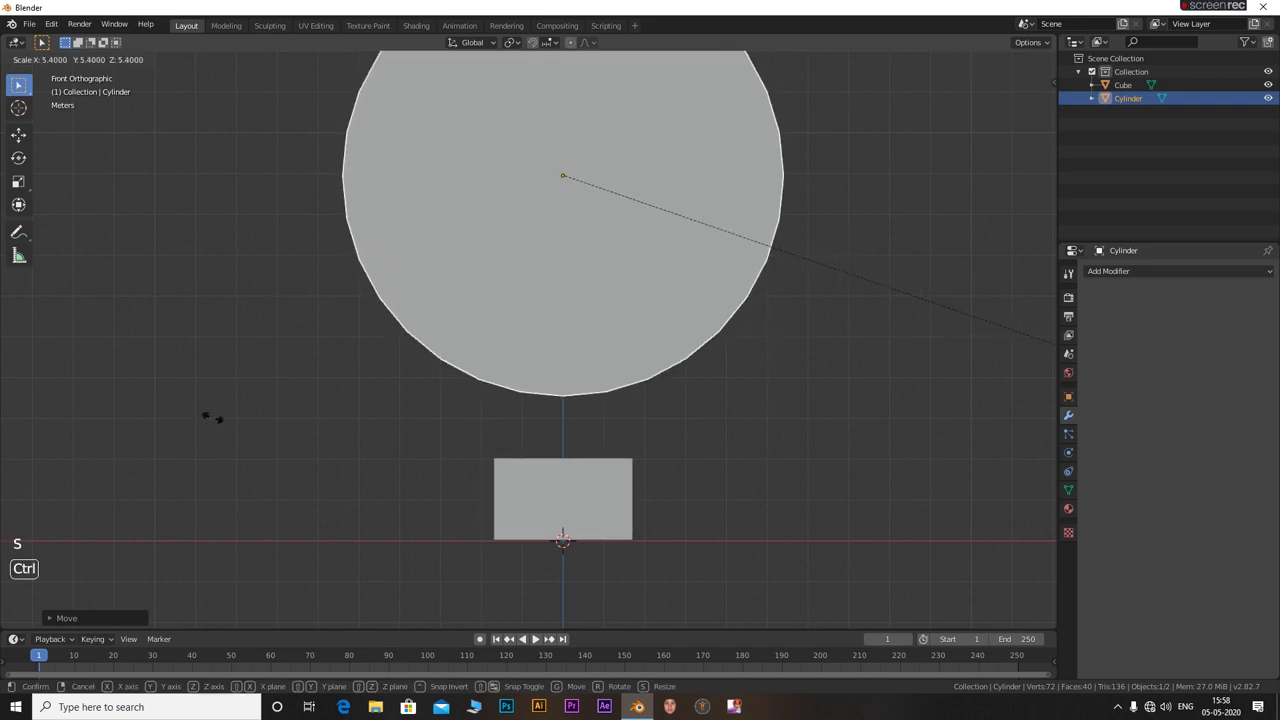
From side view, flatten the cylinder to 0.3 along Y into a thin disc
{"action": "middle_click", "coordinate": [795, 419]}
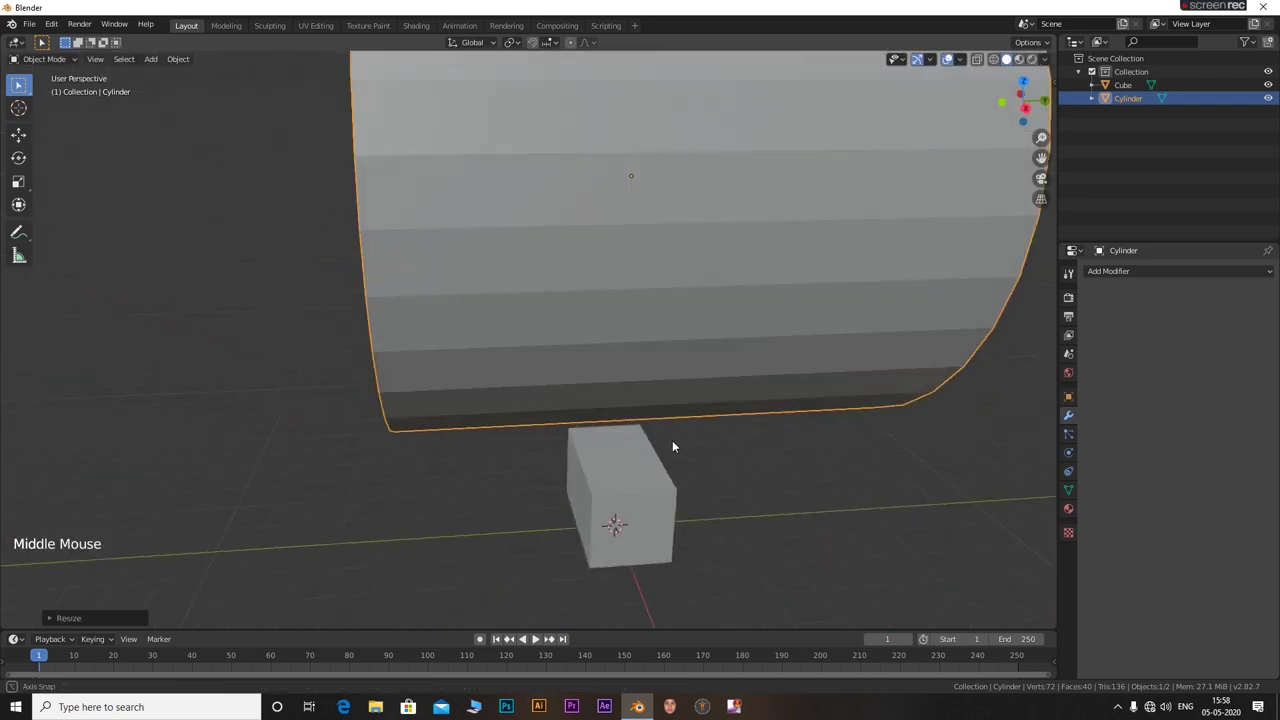
{"action": "key", "text": "KP_3"}
{"action": "key", "text": "s"}
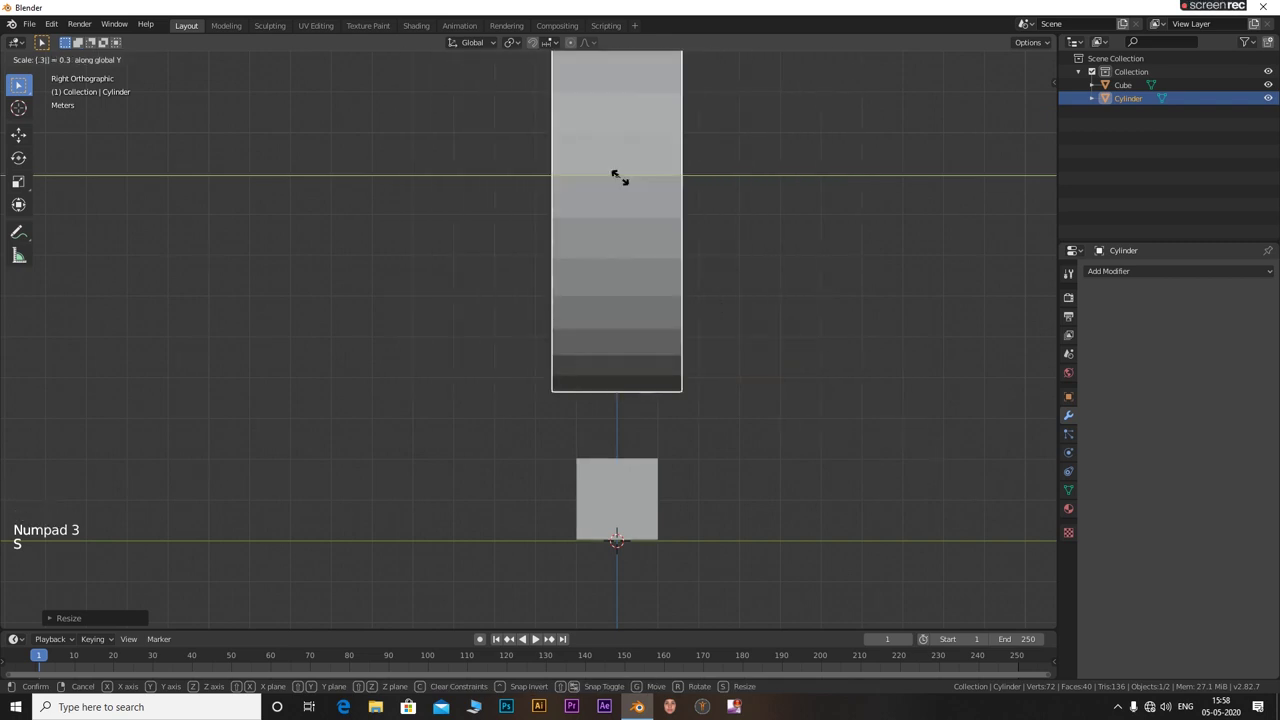
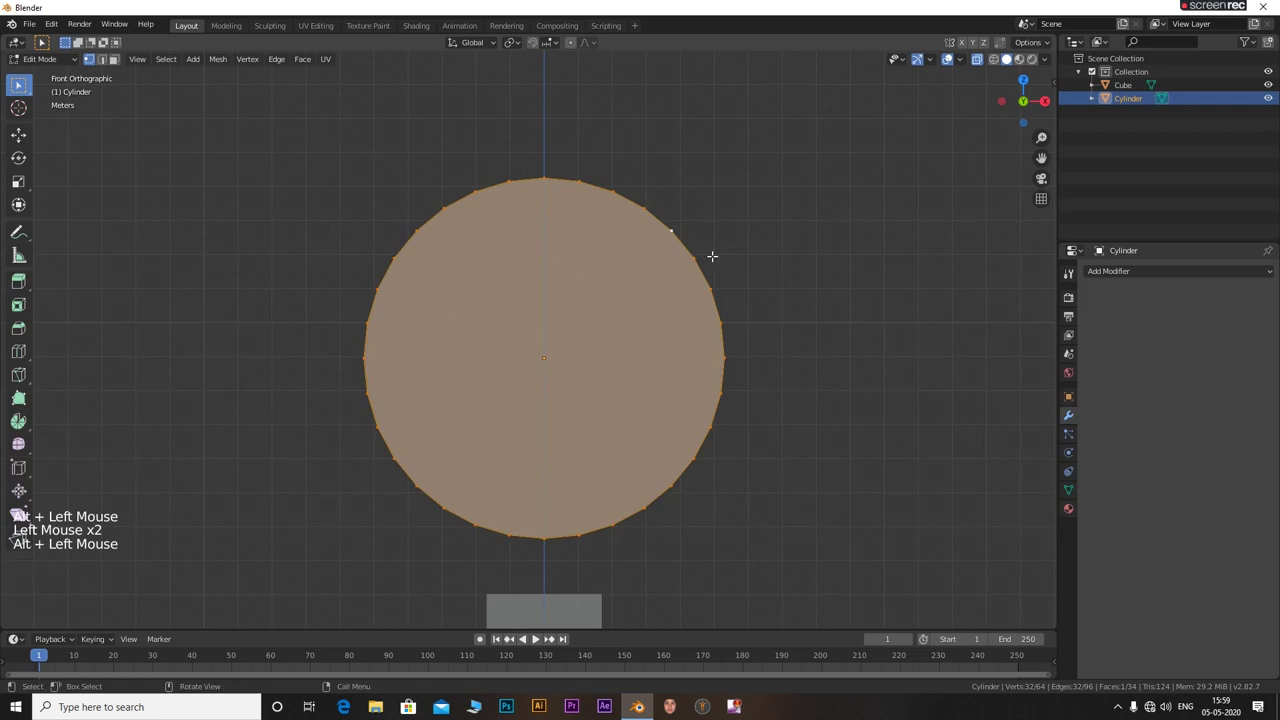
Extrude a central circle at about 0.21 scale on the disc's front face and push it out along Y as a hub
{"action": "key", "text": "e"}
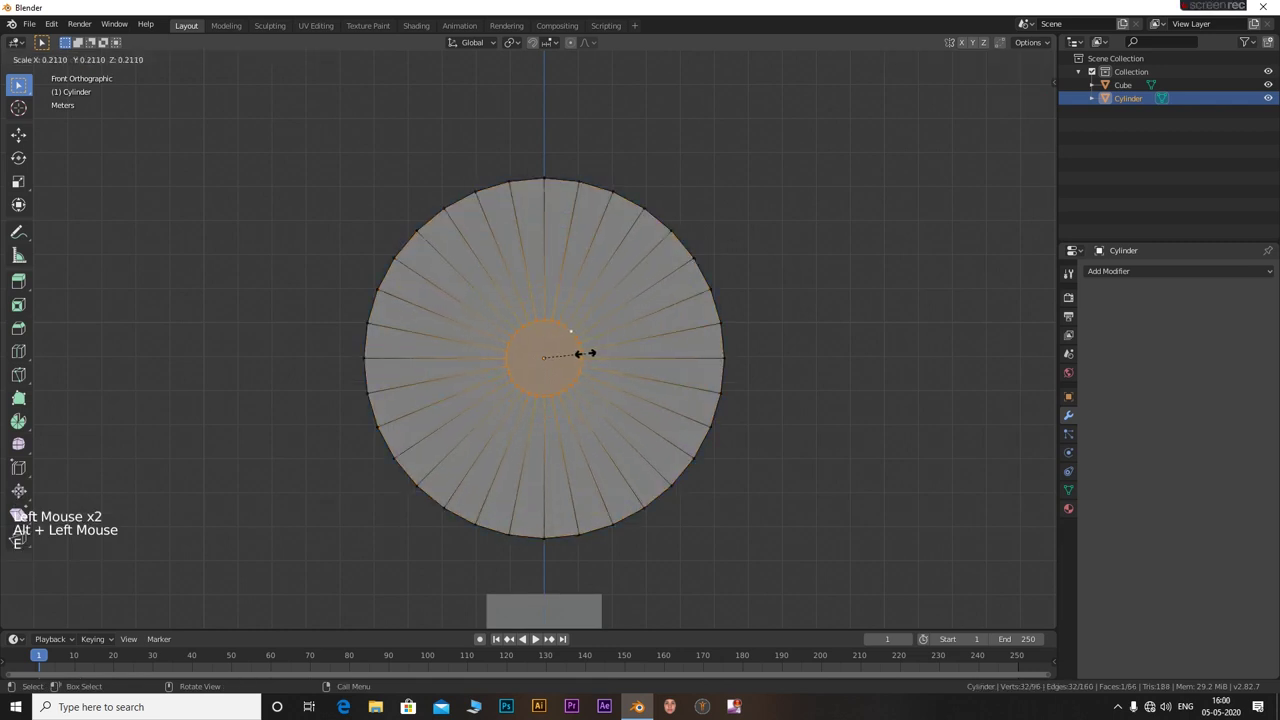
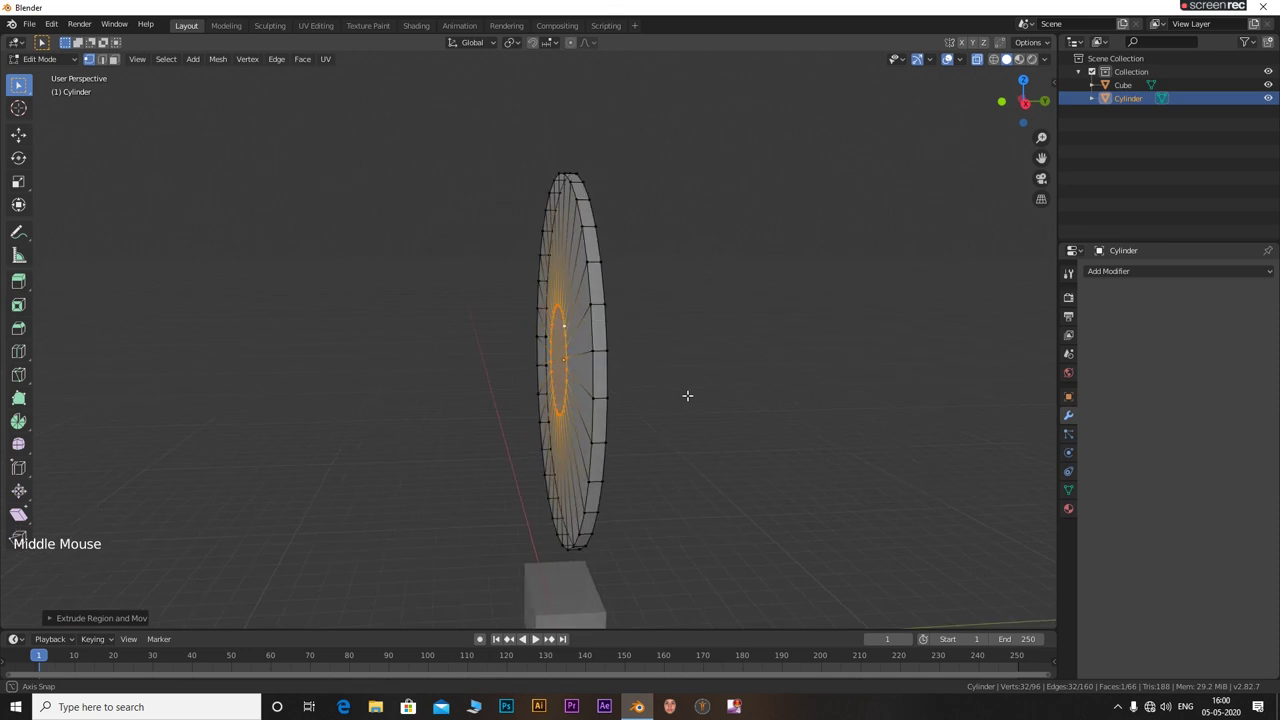
{"action": "scroll", "scroll_direction": "down", "scroll_amount": 3}
{"action": "key", "text": "e"}
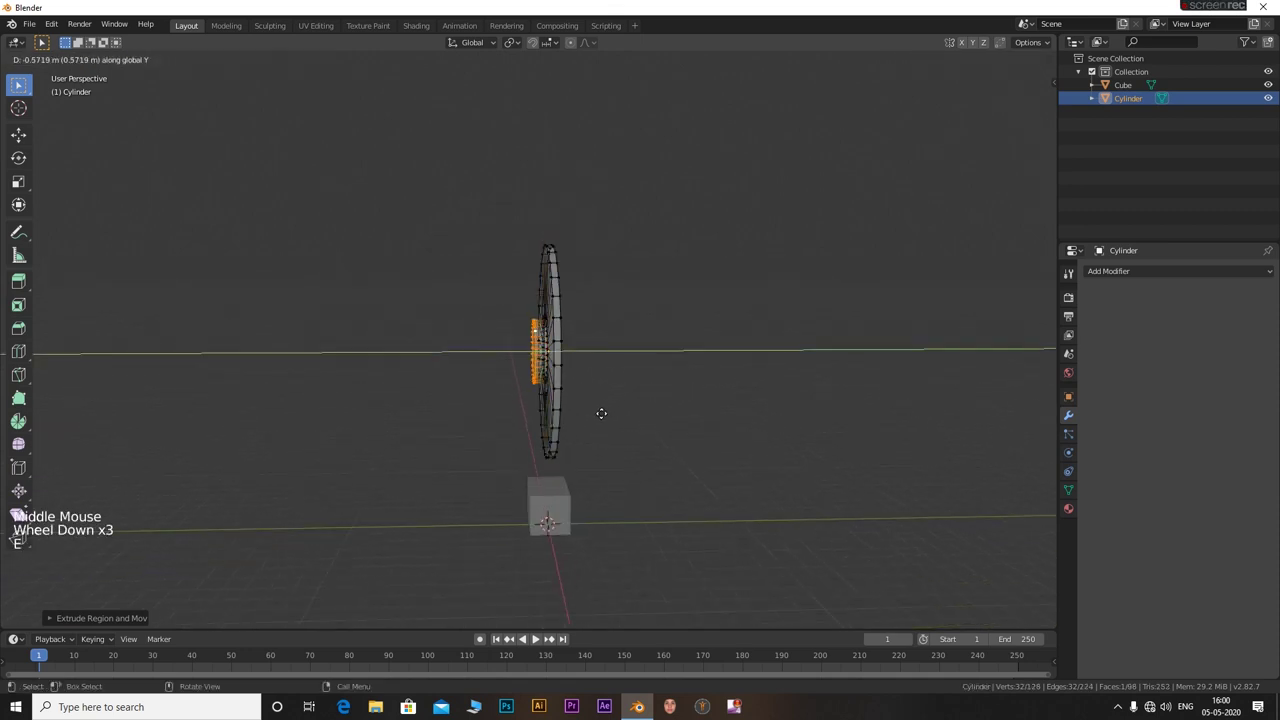
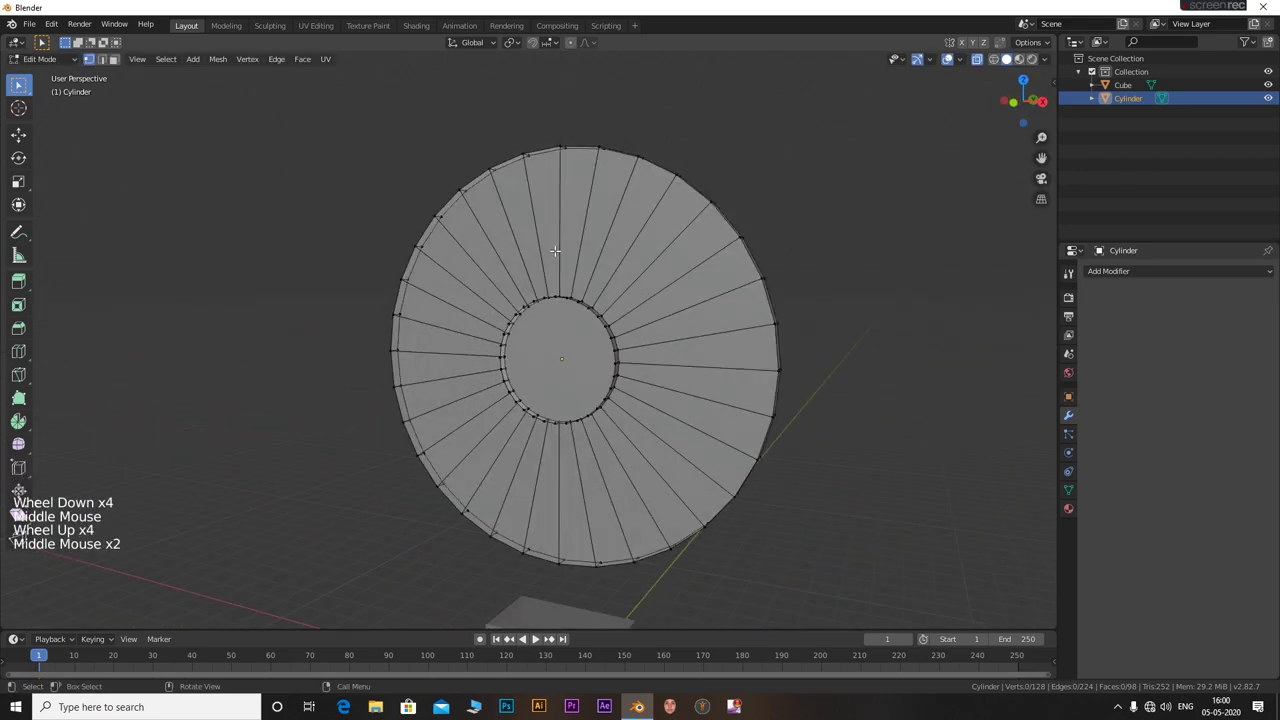
Cut an extra edge ring on the disc's front face and slide it tight toward the hub
{"action": "key", "text": "ctrl+r"}
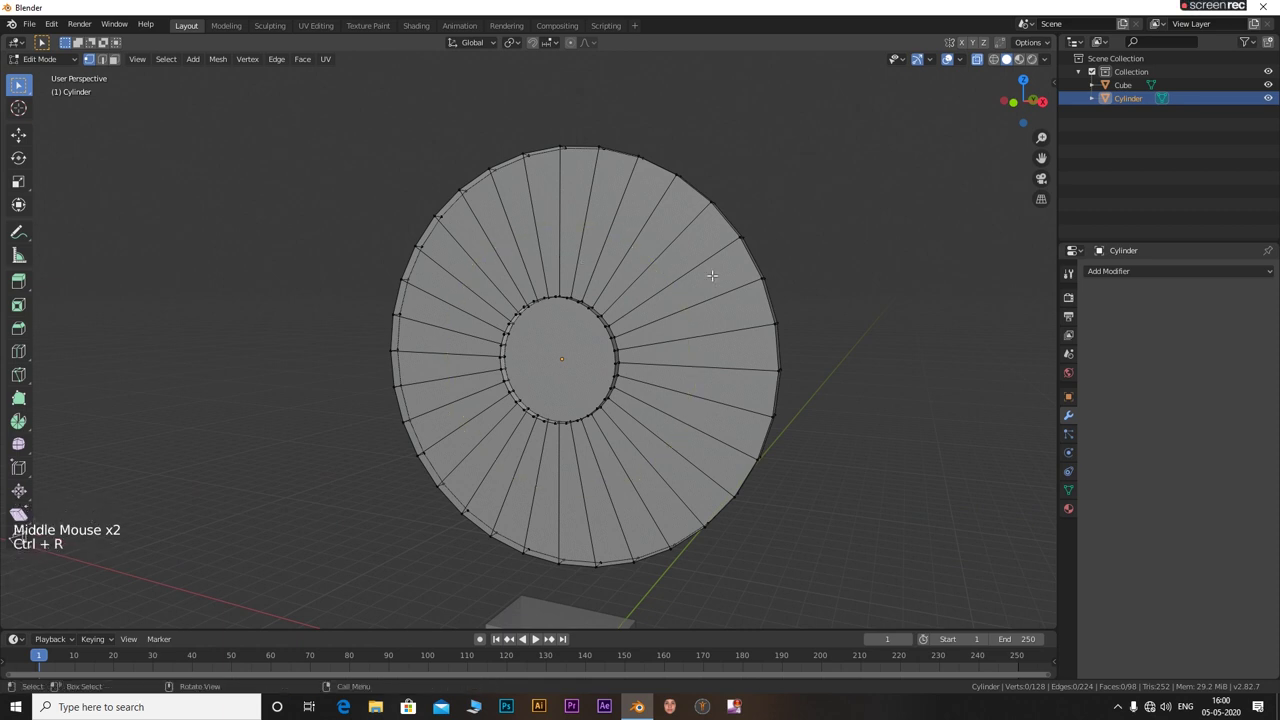
{"action": "key", "text": "ctrl+r"}
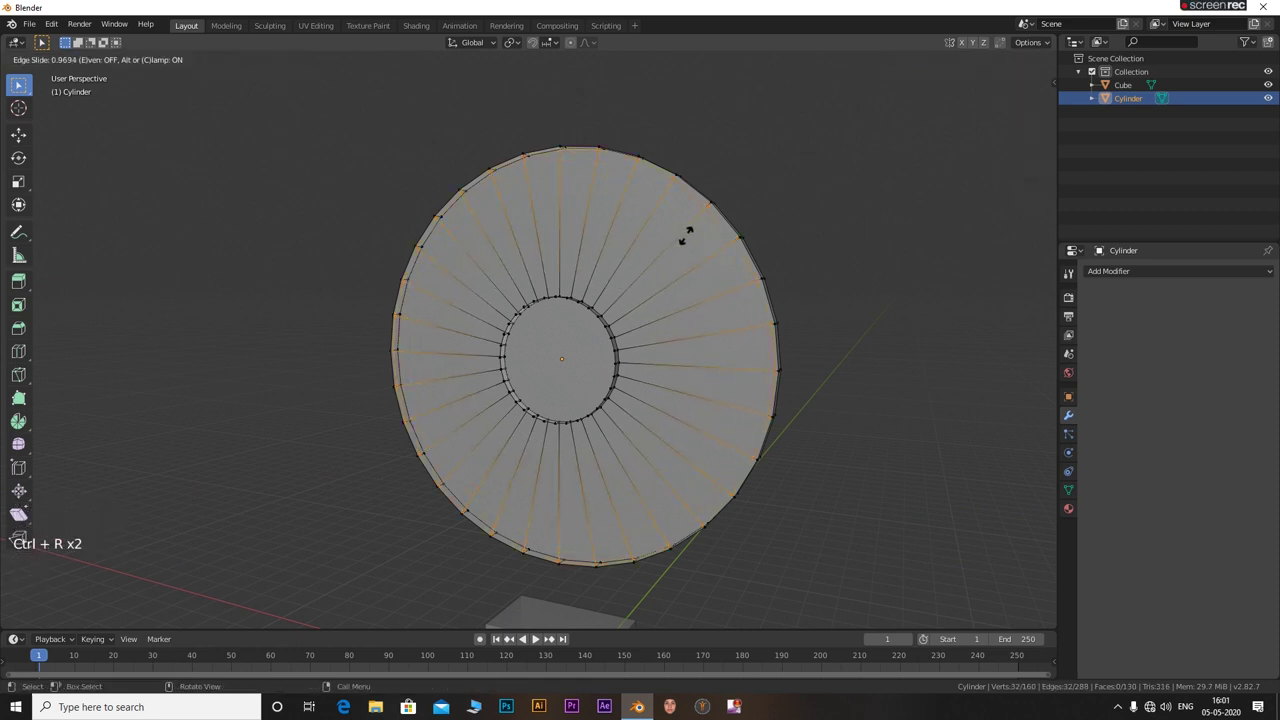
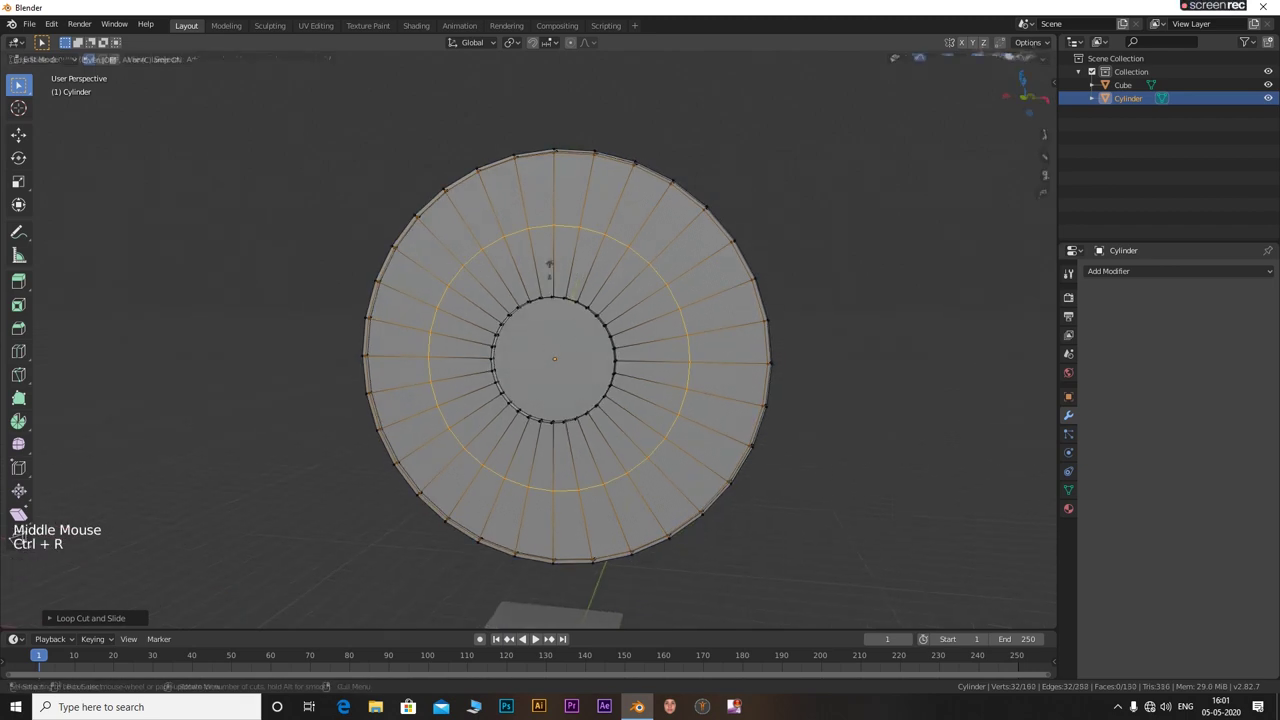
{"action": "scroll", "scroll_direction": "up", "scroll_amount": 3}
{"action": "scroll", "scroll_direction": "up", "scroll_amount": 3}
{"action": "key", "text": "g"}
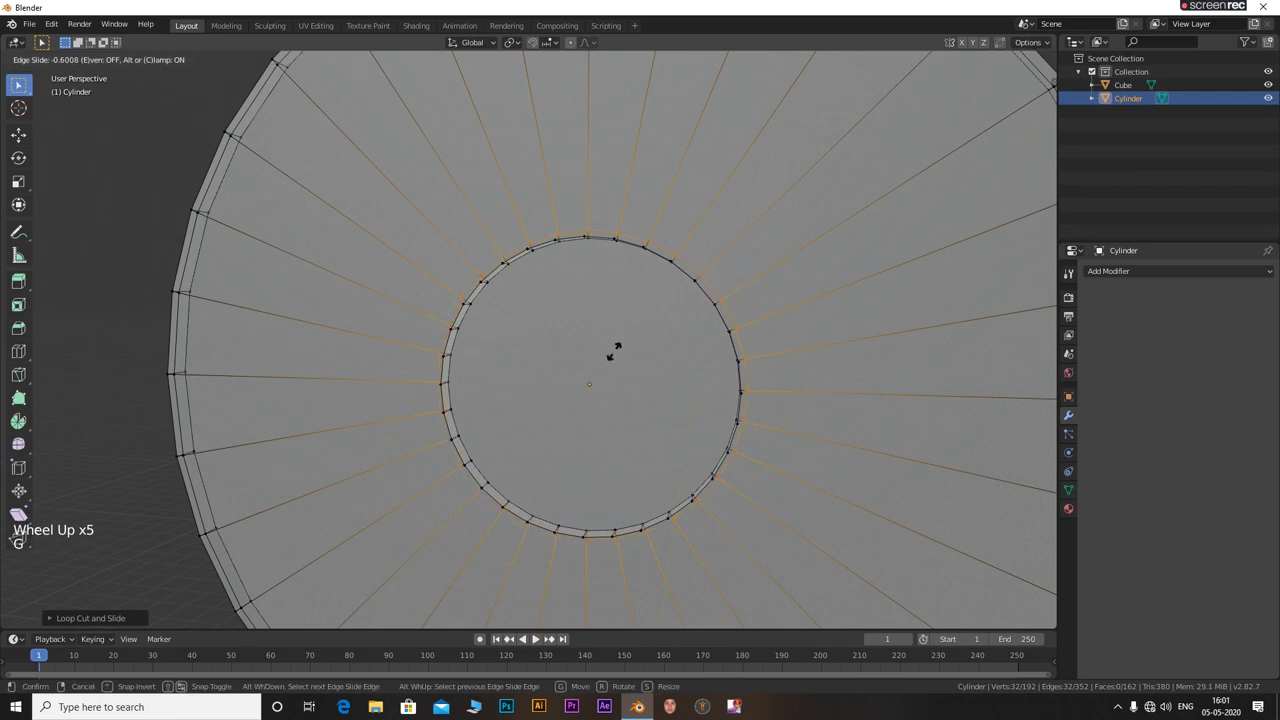
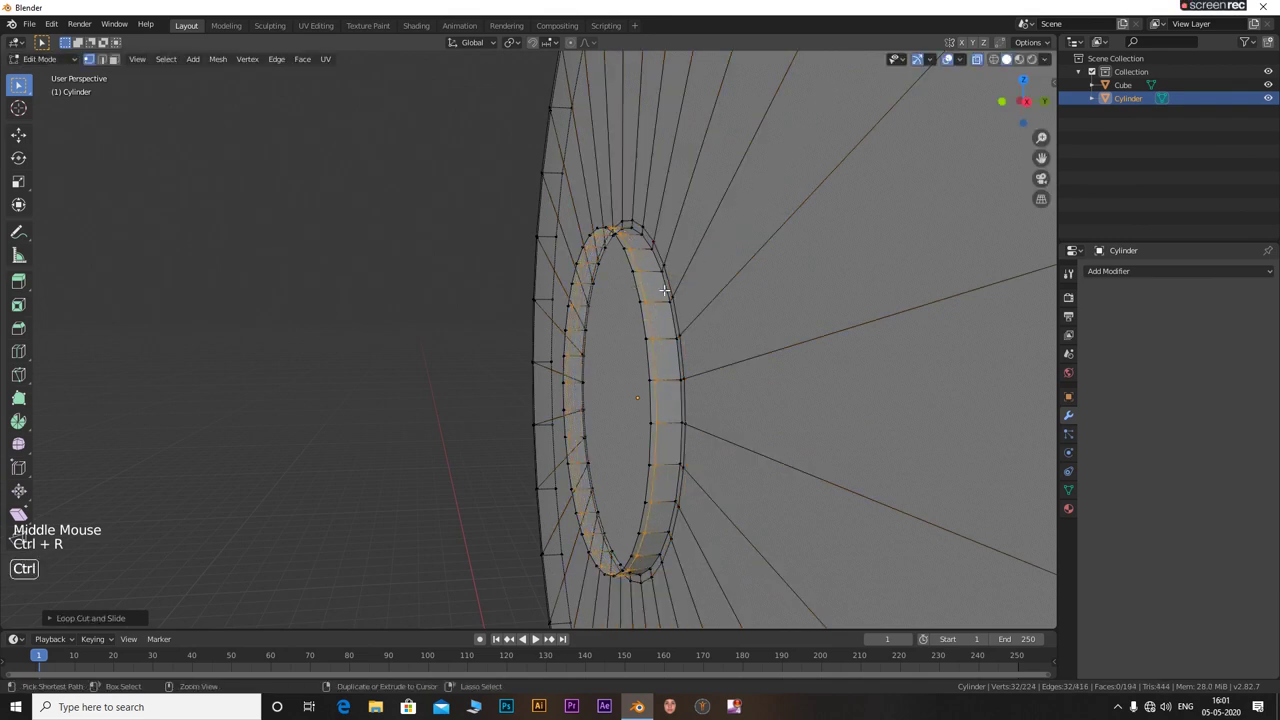
Add another edge ring and slide it along the rim of the hub
{"action": "key", "text": "ctrl+r"}
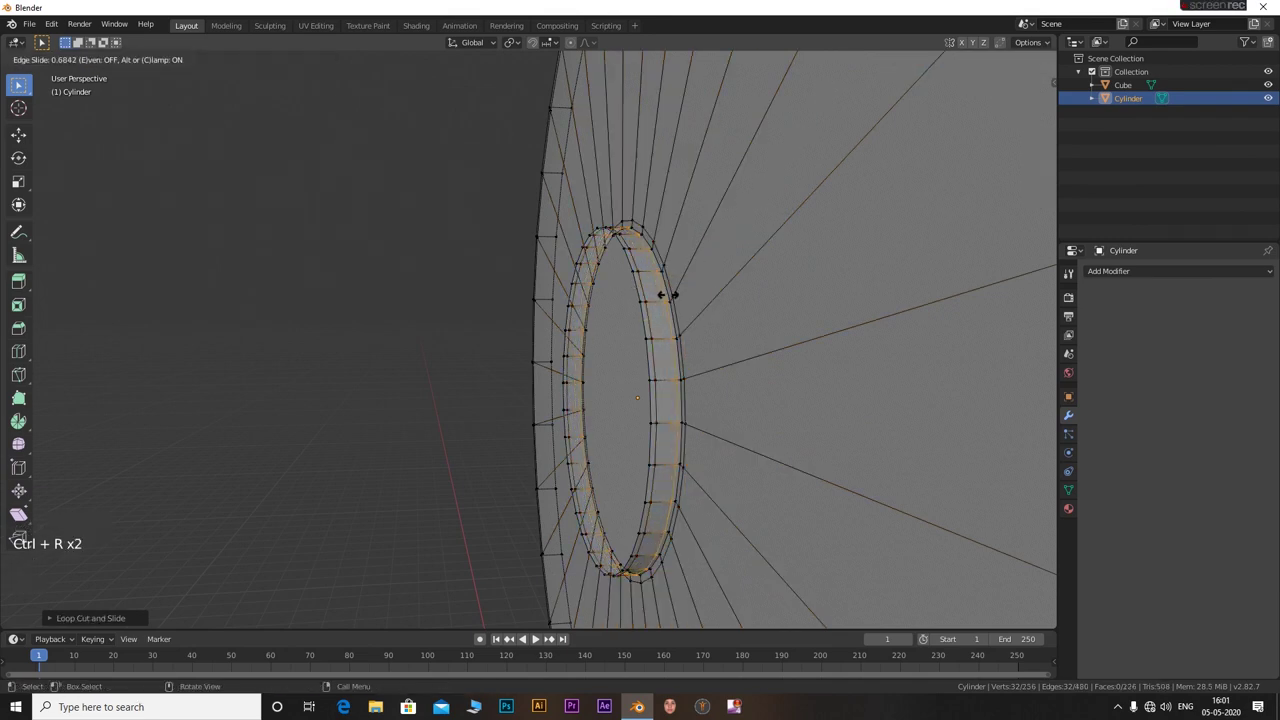
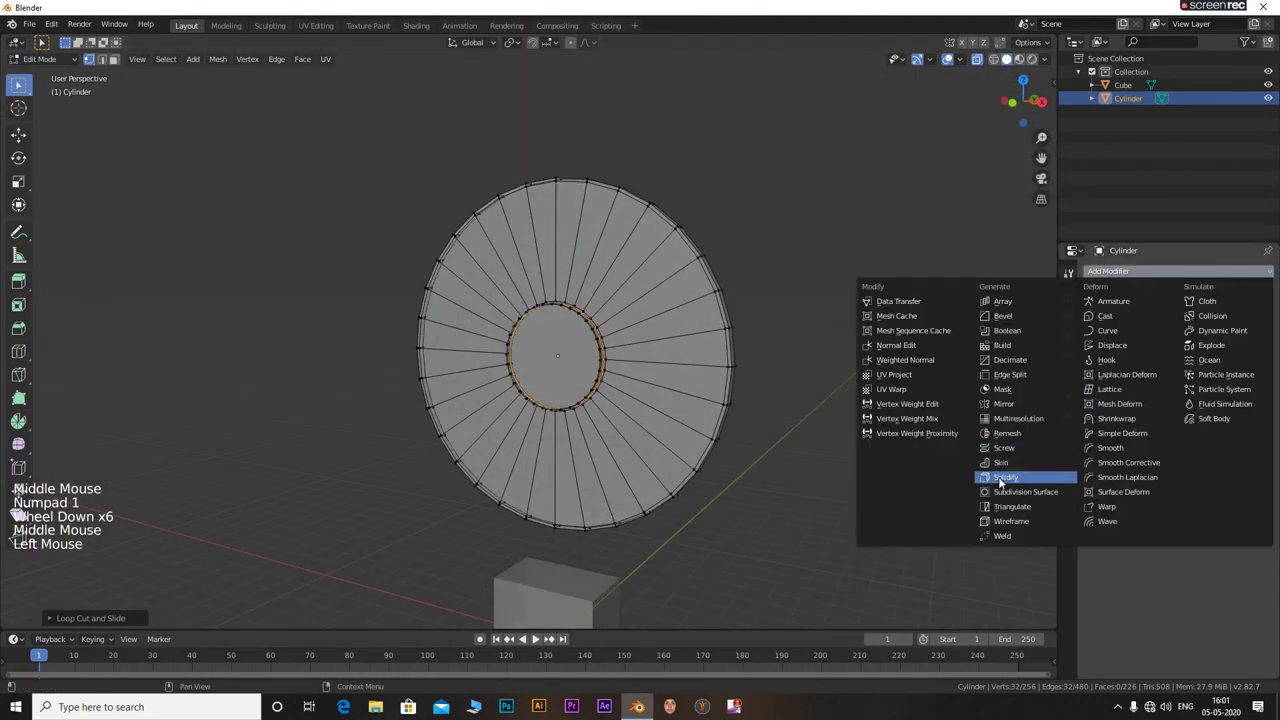
Give the disc a Subdivision Surface modifier and slide a tight edge loop along its central circle
{"action": "key", "text": "Tab"}
{"action": "left_click", "coordinate": [808, 332]}
{"action": "middle_click", "coordinate": [839, 339]}
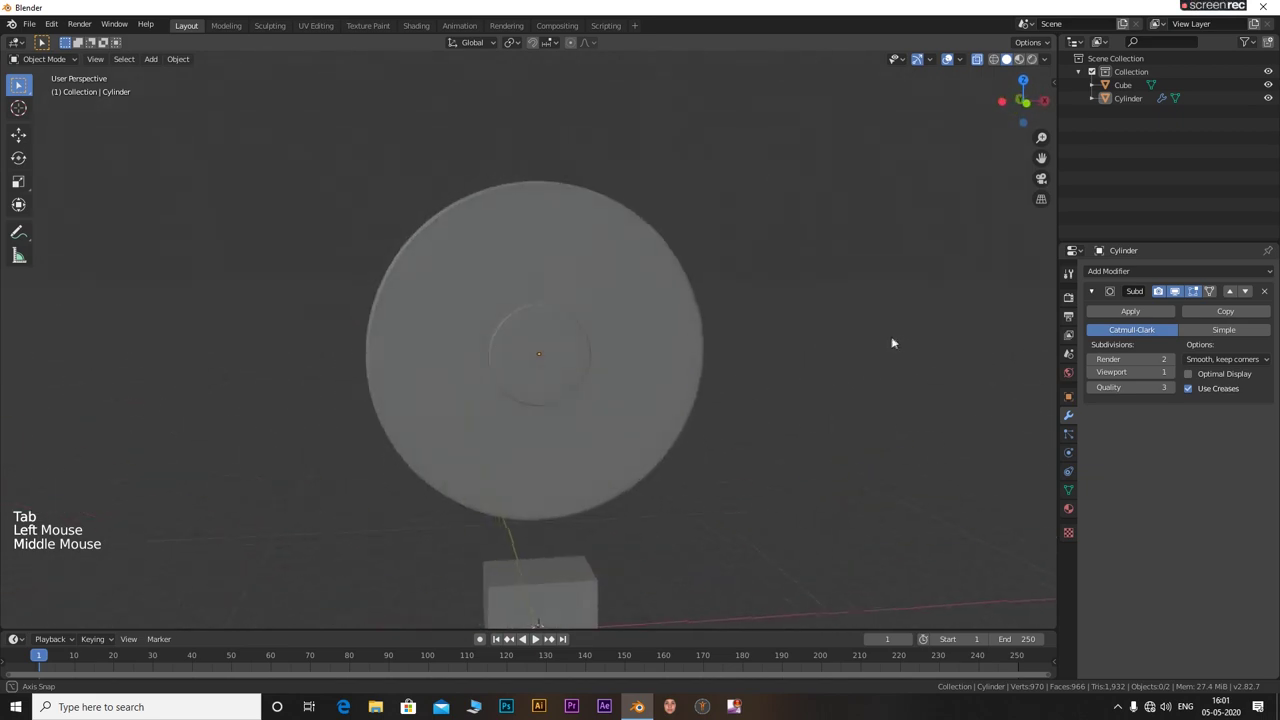
{"action": "scroll", "scroll_direction": "up", "scroll_amount": 3}
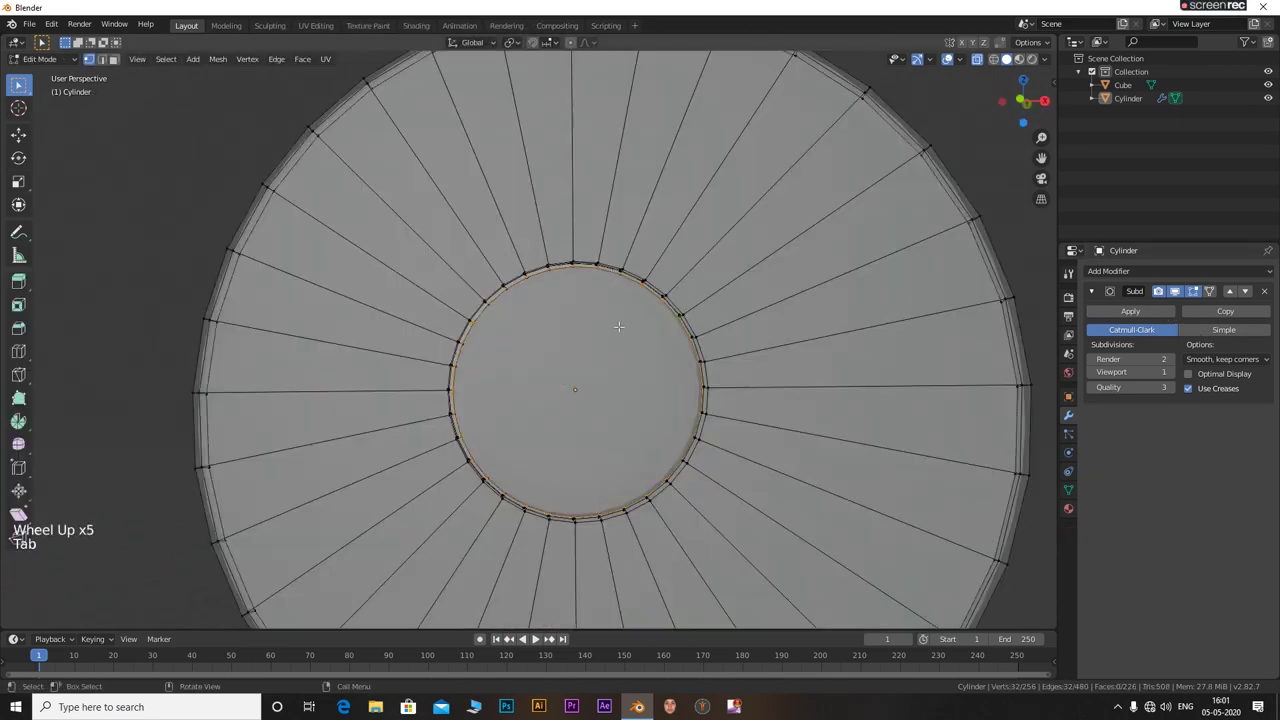
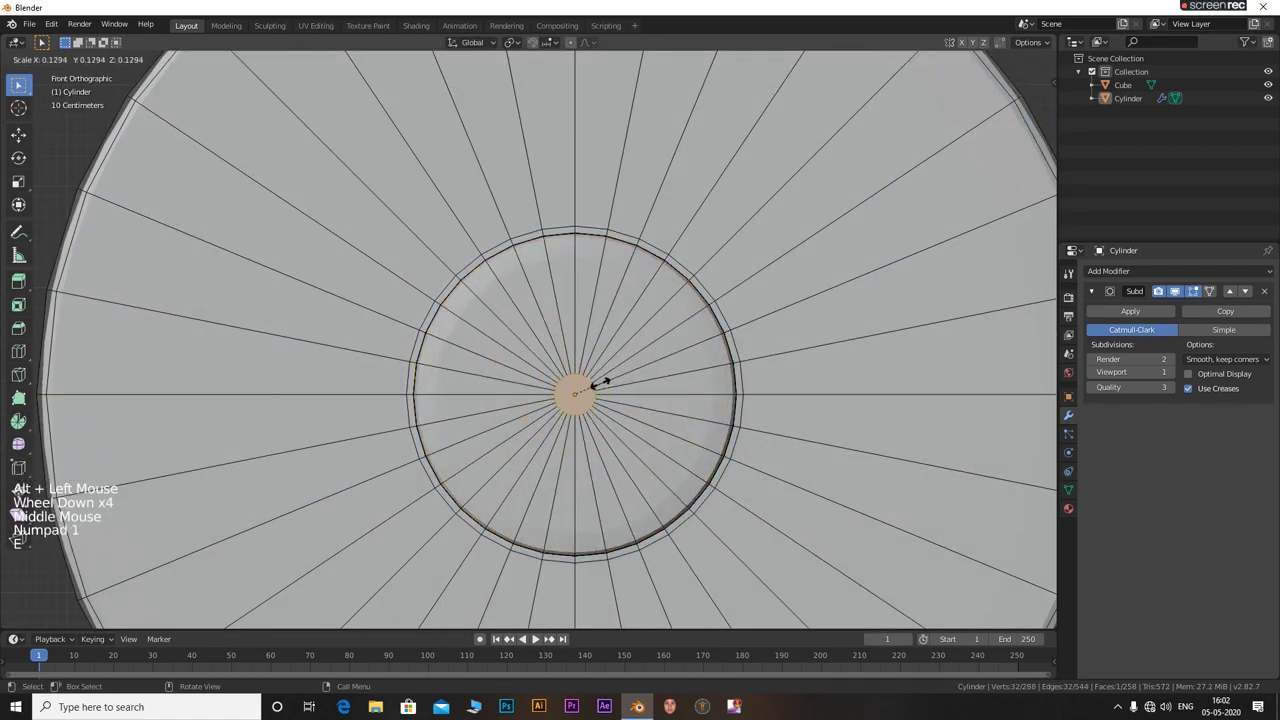
{"action": "key", "text": "ctrl+r"}
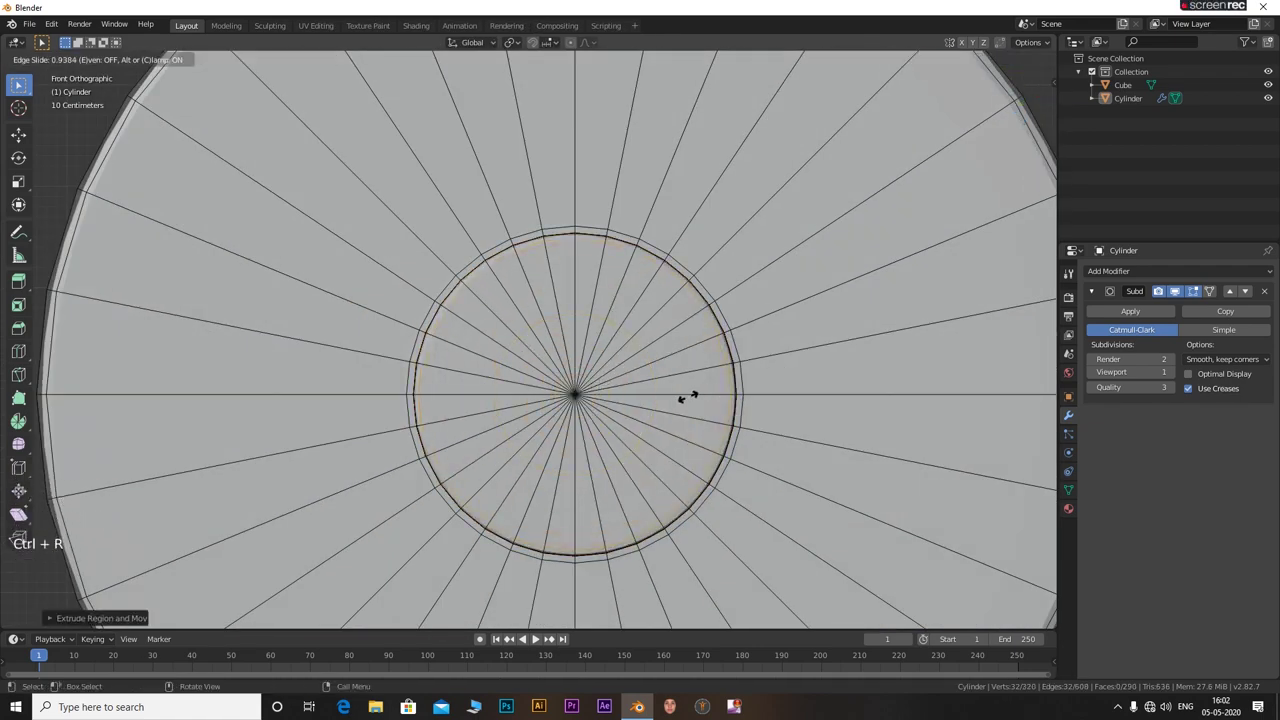
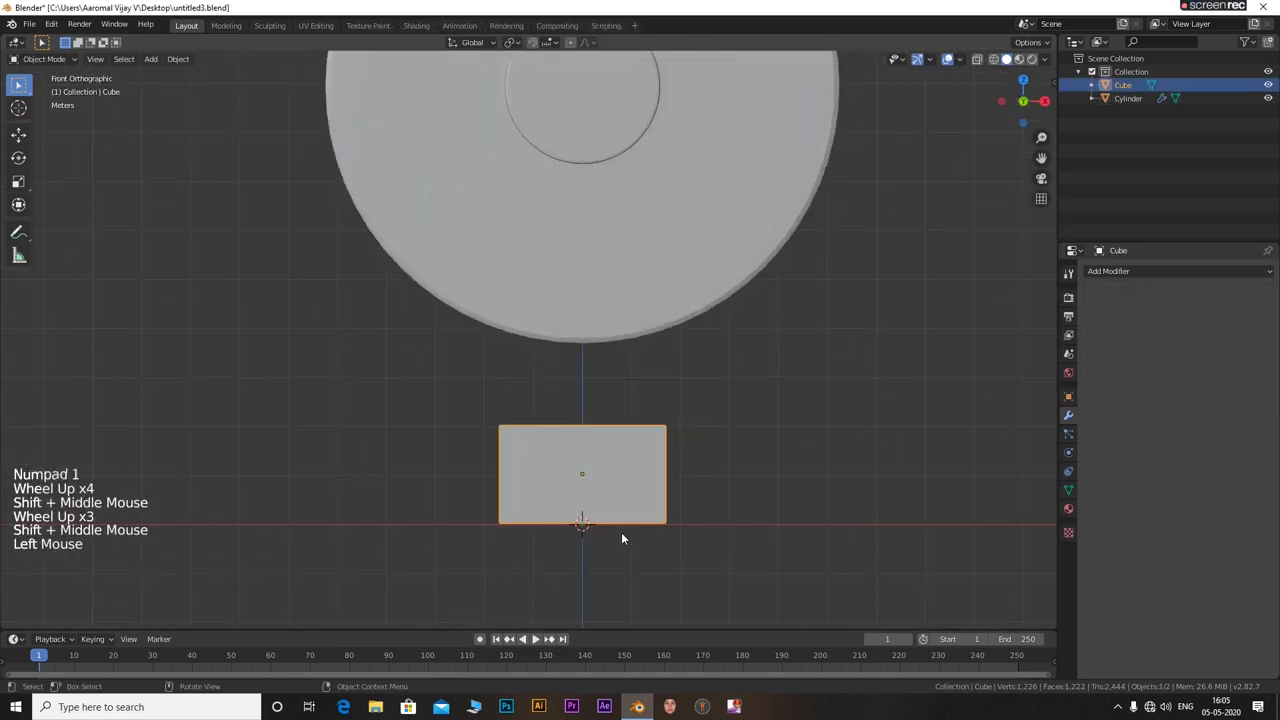
Give the box a Subdivision Surface modifier with render and viewport levels of 3
{"action": "scroll", "scroll_direction": "up", "scroll_amount": 3}
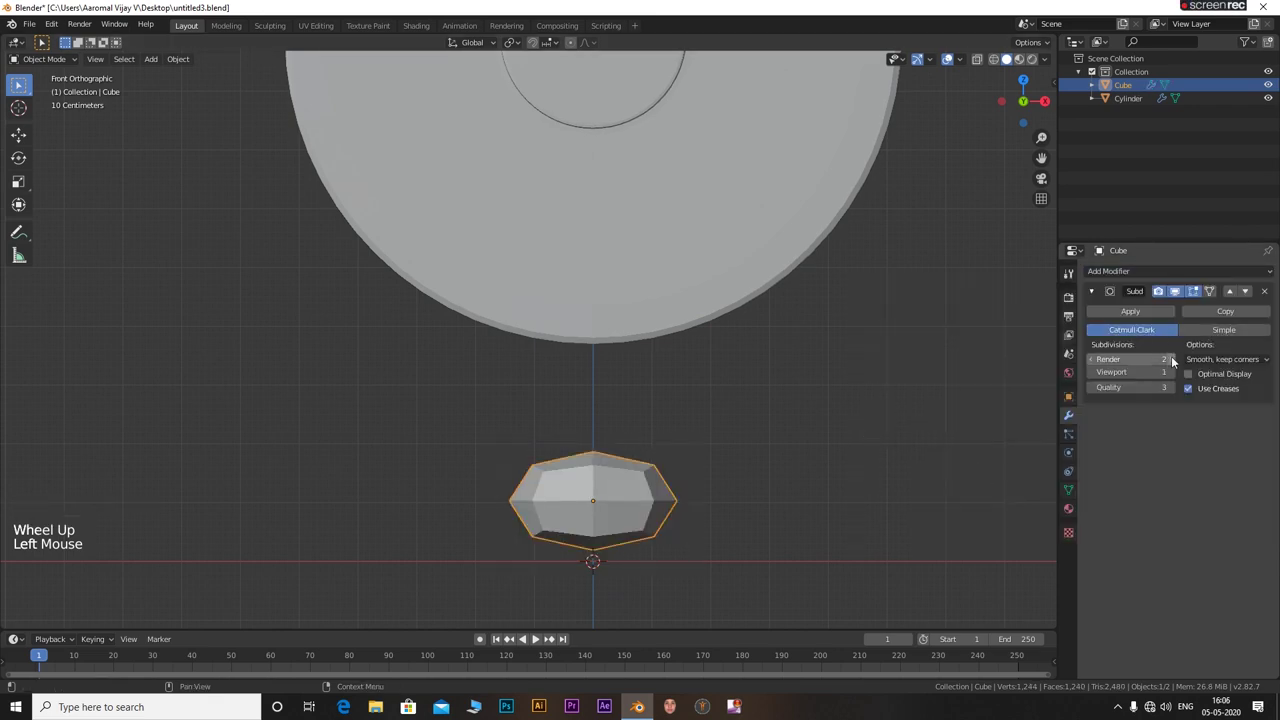
{"action": "left_click", "coordinate": [536, 636]}
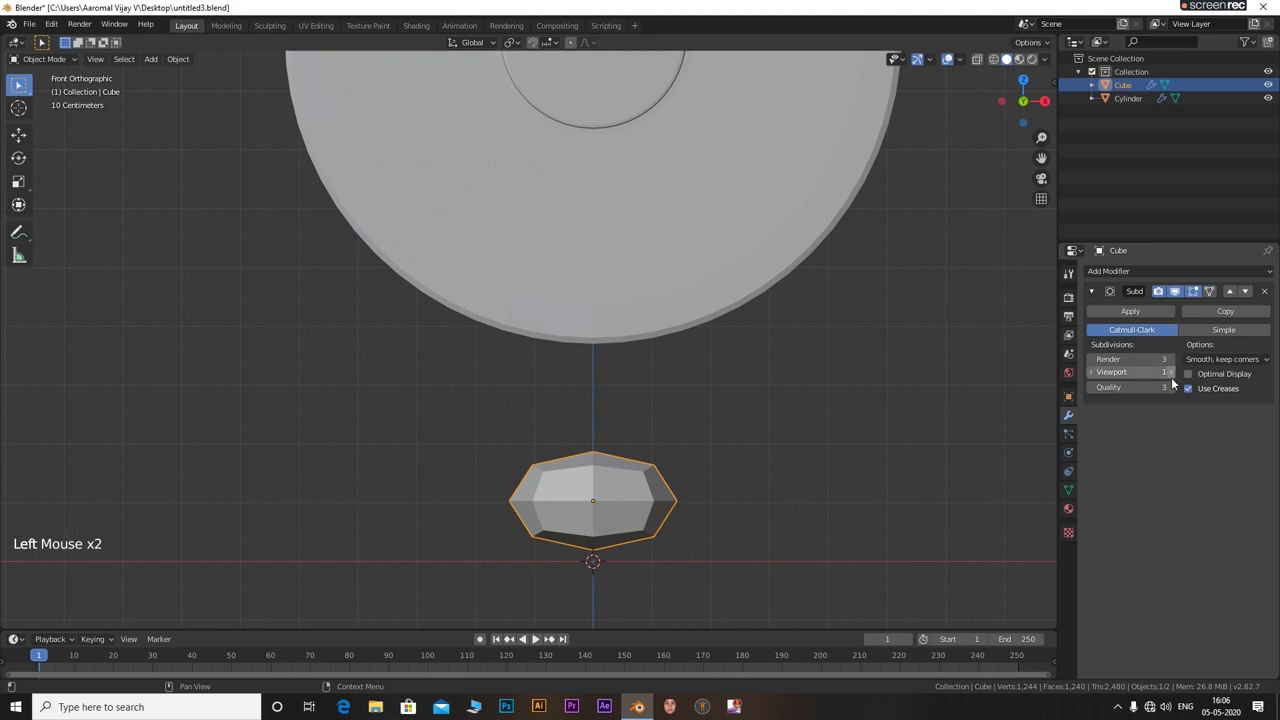
{"action": "left_click", "coordinate": [1178, 383]}
{"action": "double_click", "coordinate": [1178, 376]}
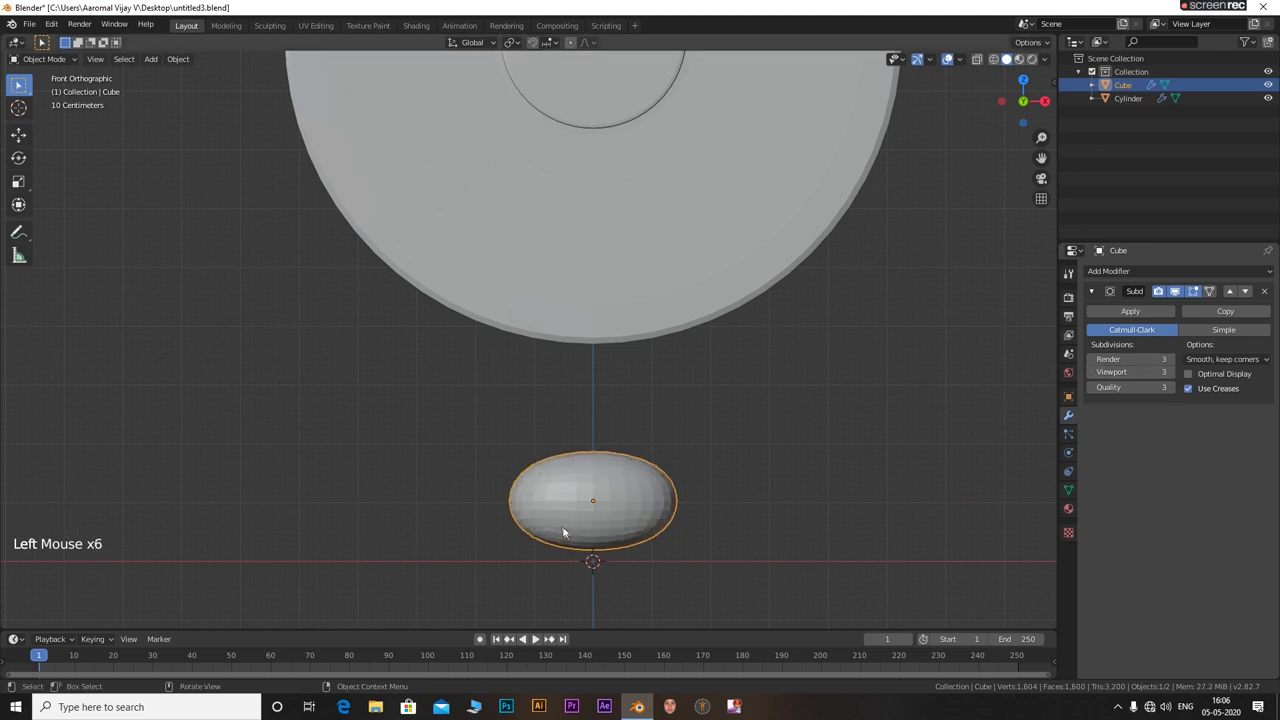
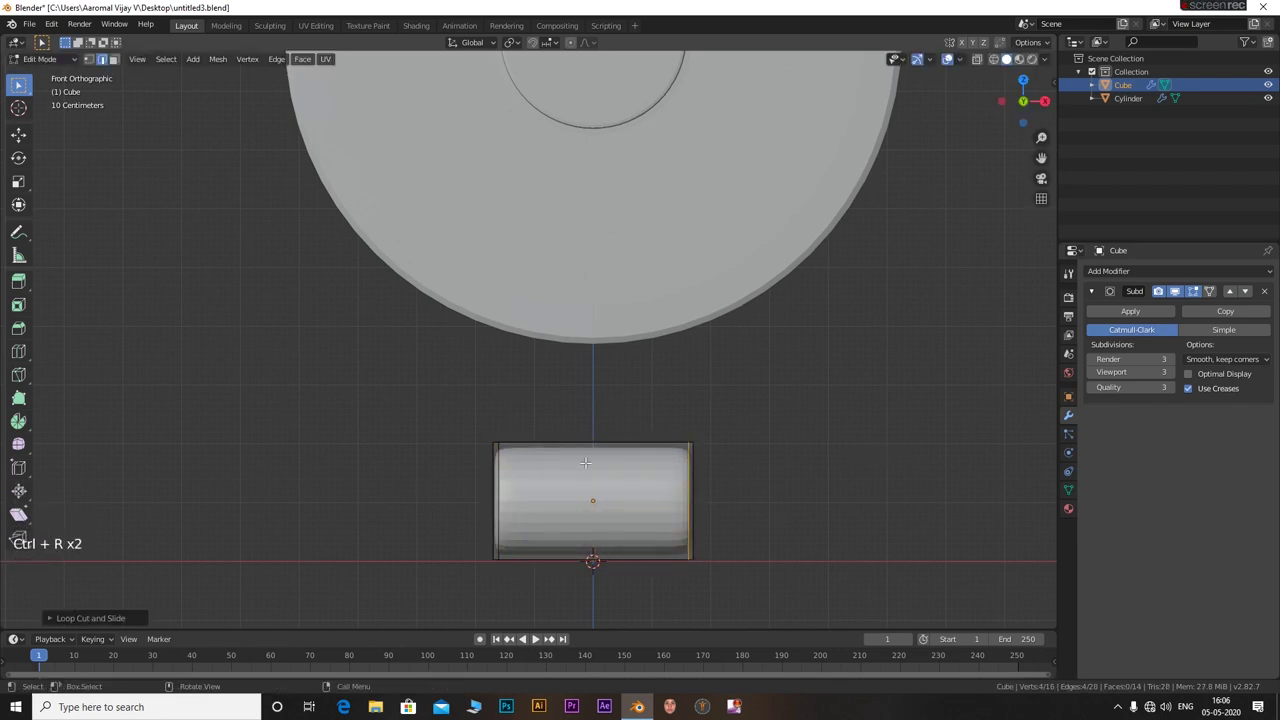
Add supporting loops near the box's sides and a horizontal loop cut through its middle
{"action": "key", "text": "ctrl+r"}
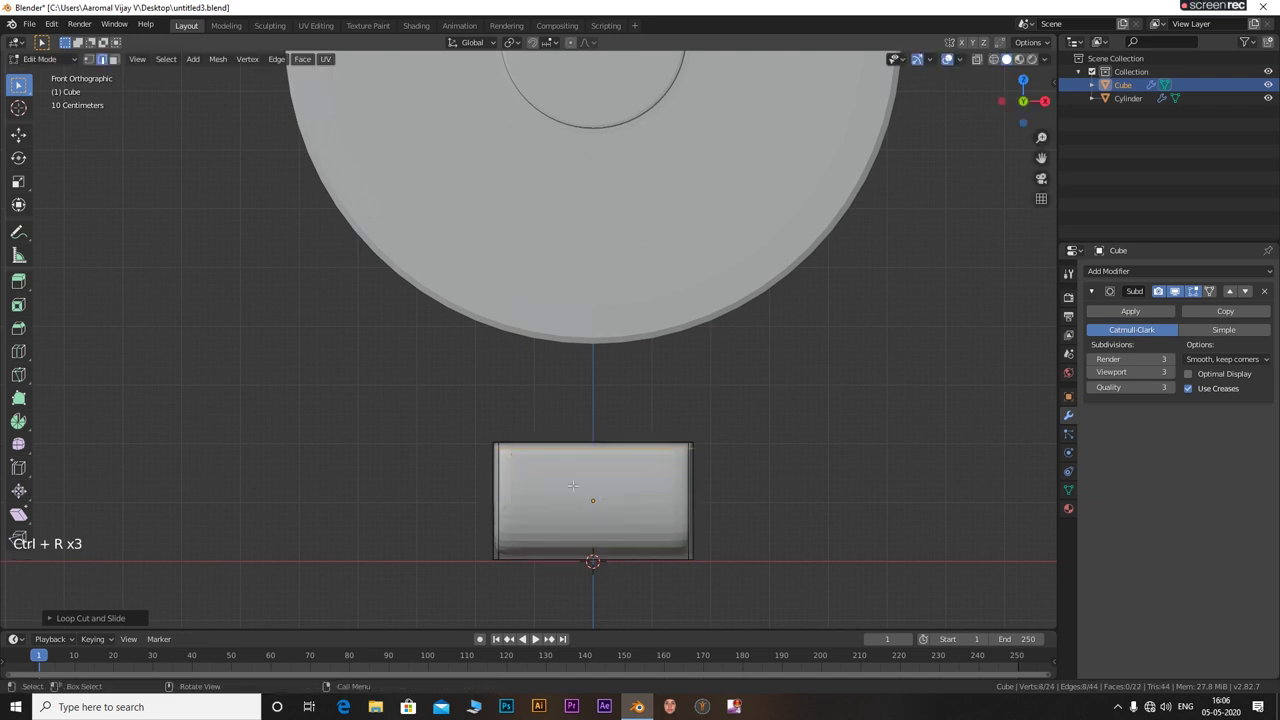
{"action": "key", "text": "ctrl+r"}
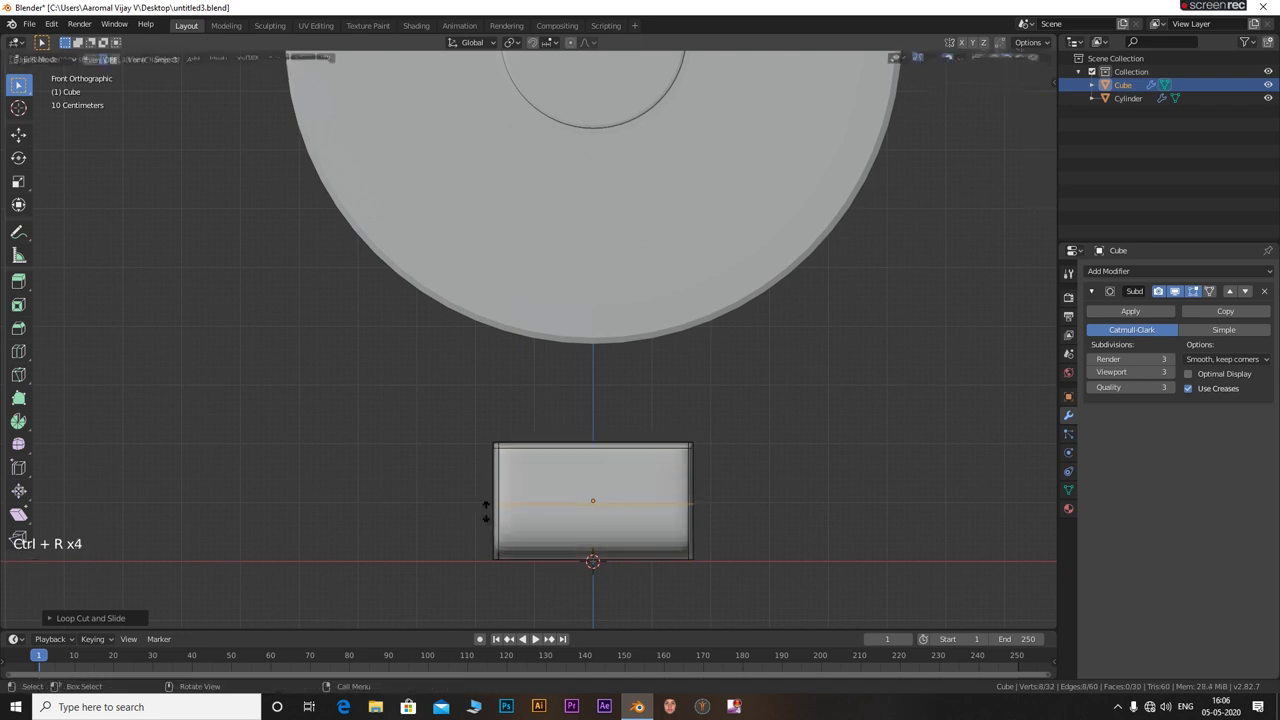
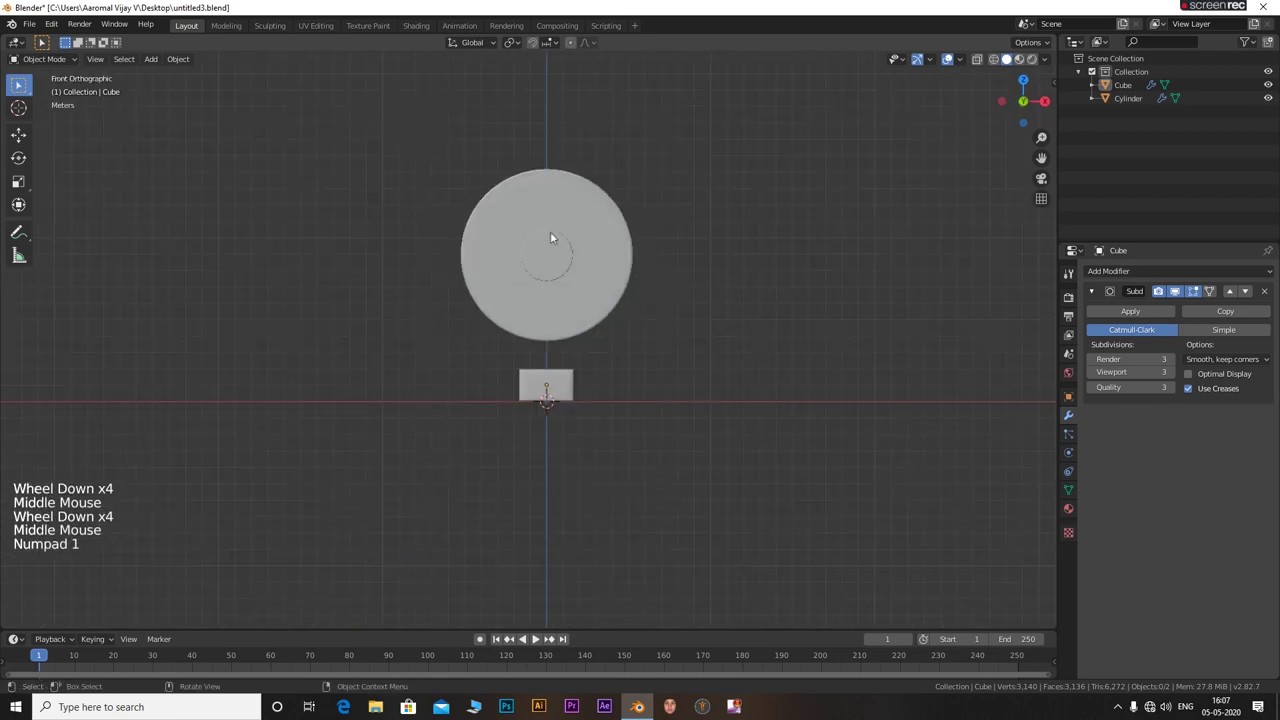
From front view, select the disc and snap the 3D cursor to its hub centre
{"action": "key", "text": "KP_1"}
{"action": "scroll", "scroll_direction": "up", "scroll_amount": 3}
{"action": "middle_click", "coordinate": [589, 170]}
{"action": "scroll", "scroll_direction": "up", "scroll_amount": 3}
{"action": "left_click", "coordinate": [569, 289]}
{"action": "key", "text": "F3"}
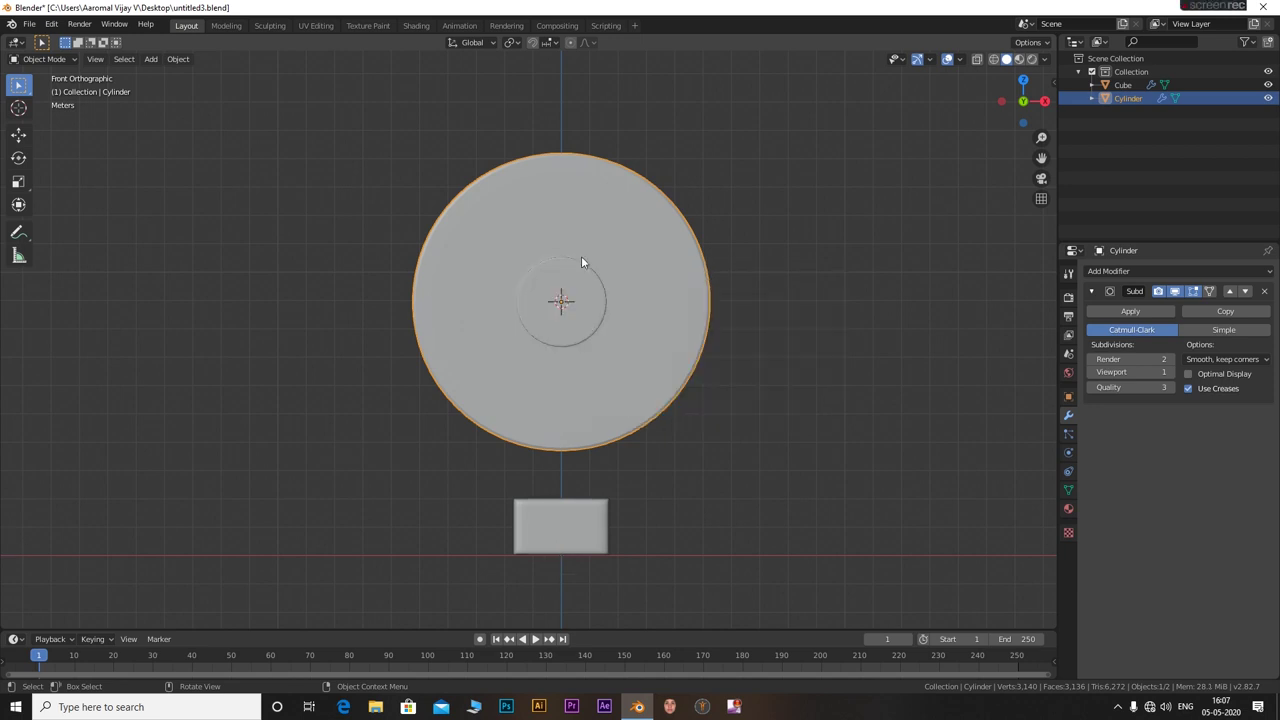
Add a new small cylinder at the disc's hub centre
{"action": "key", "text": "a"}
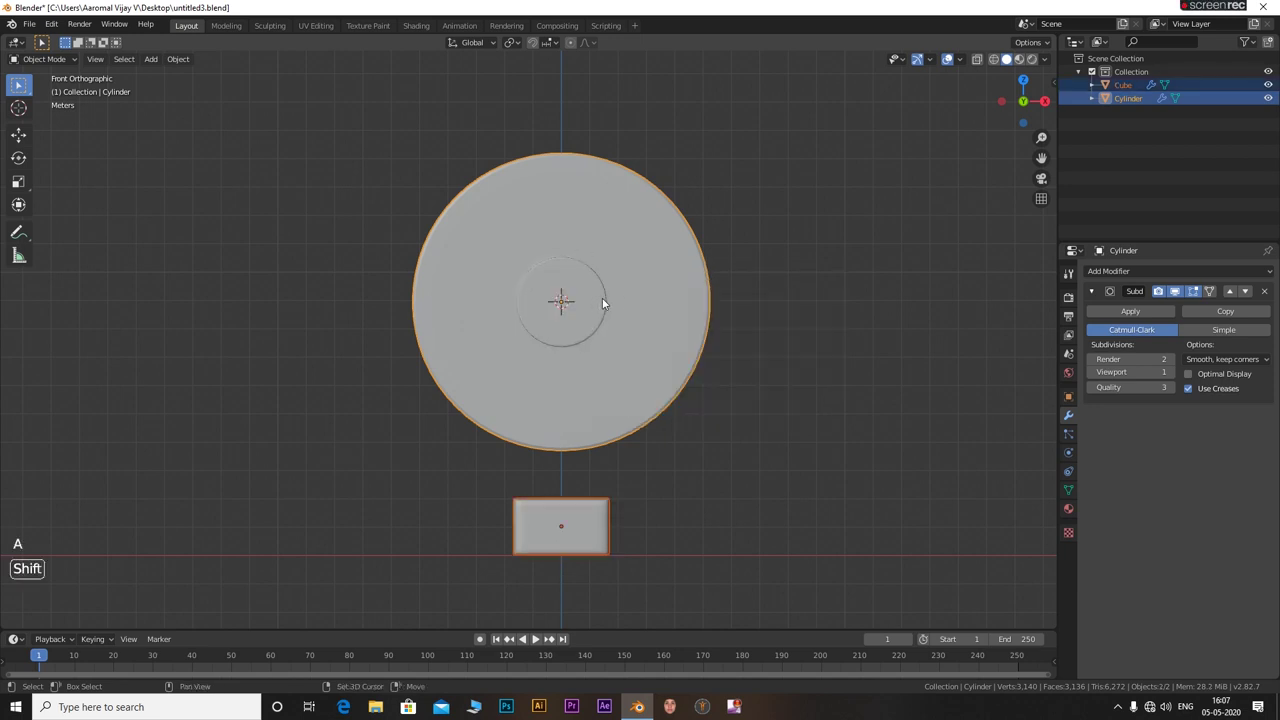
{"action": "left_click", "coordinate": [819, 337]}
{"action": "key", "text": "shift+a"}
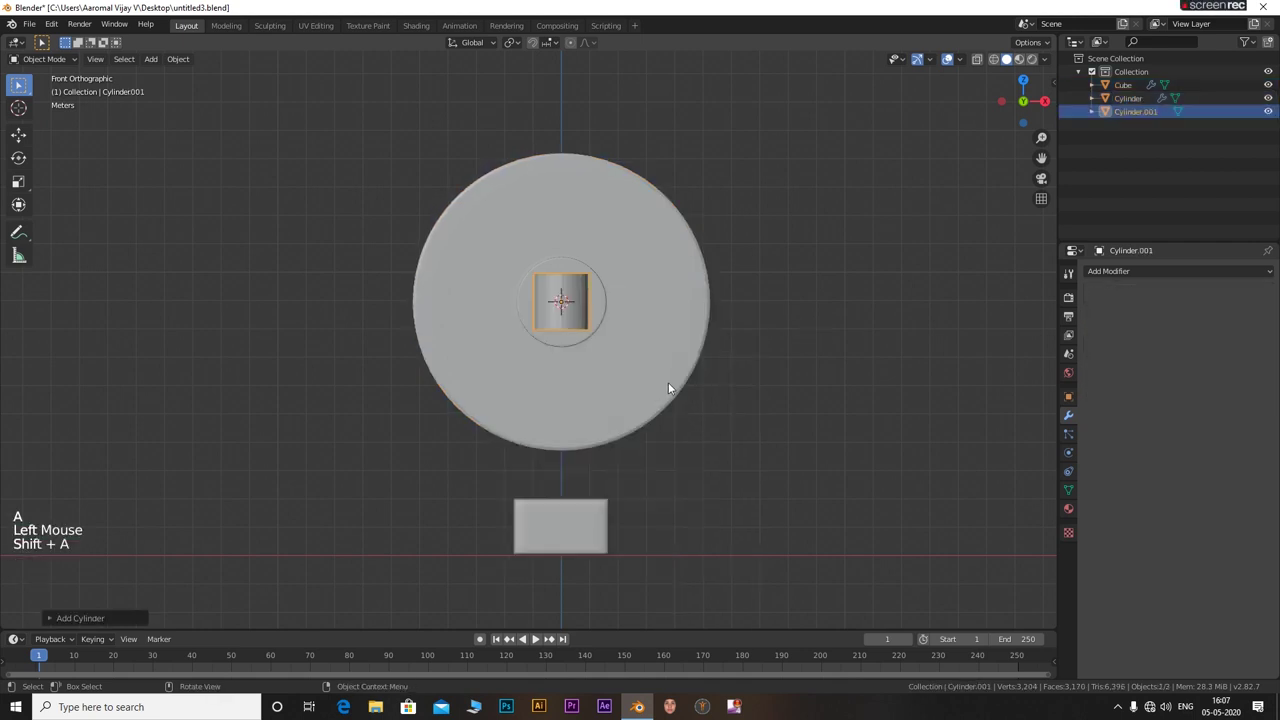
Rotate the small cylinder 90° about X, snap the cursor to its face, then rotate it about Y as a crosswise handle
{"action": "key", "text": "r"}
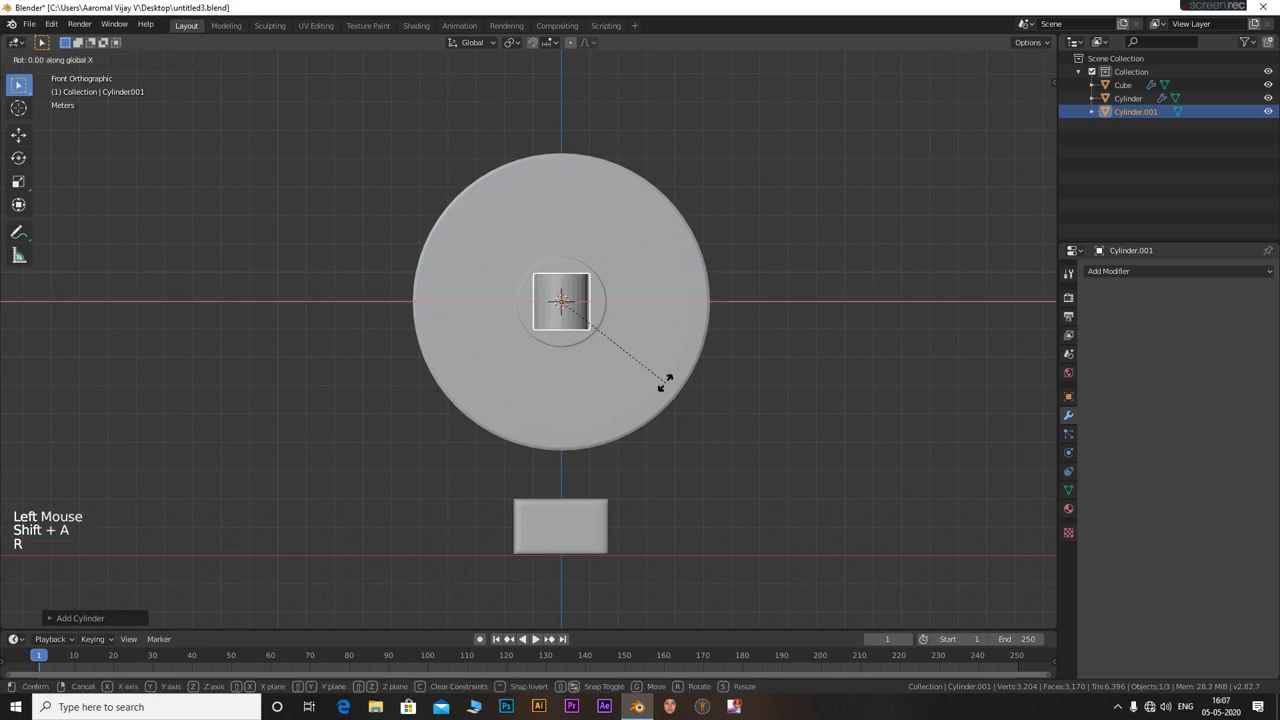
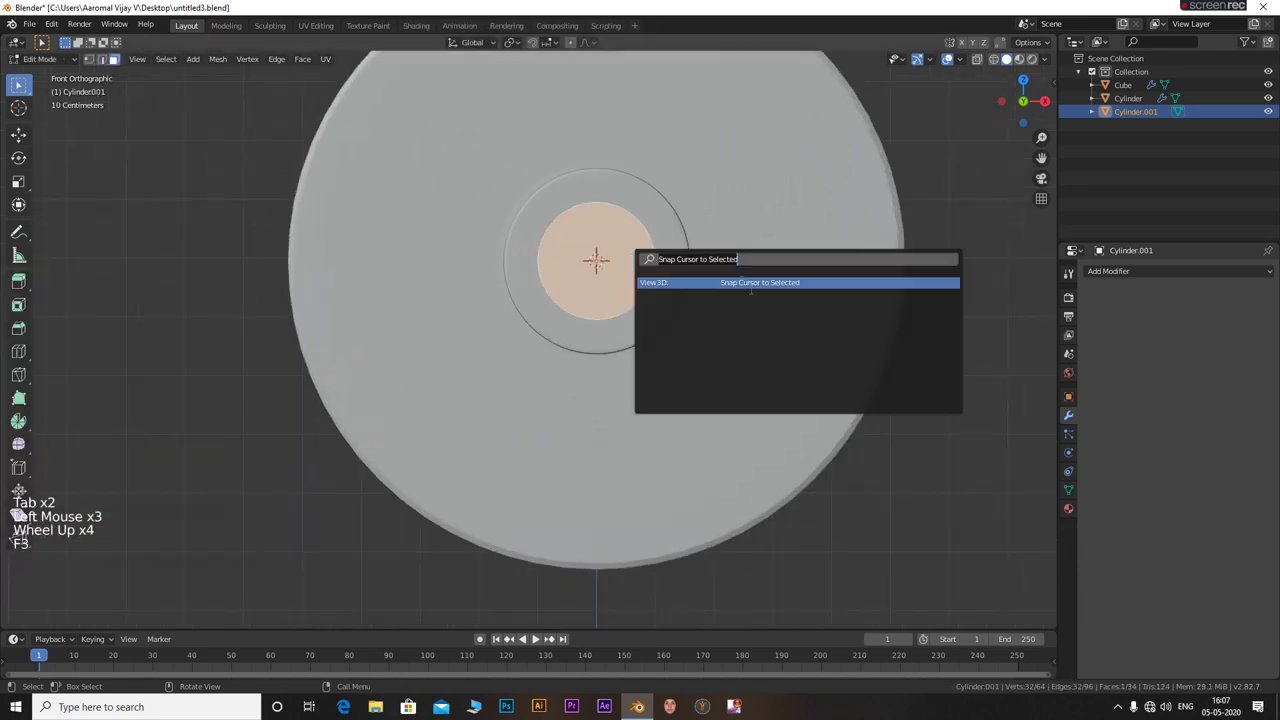
{"action": "key", "text": "F3"}
{"action": "key", "text": "shift+a"}
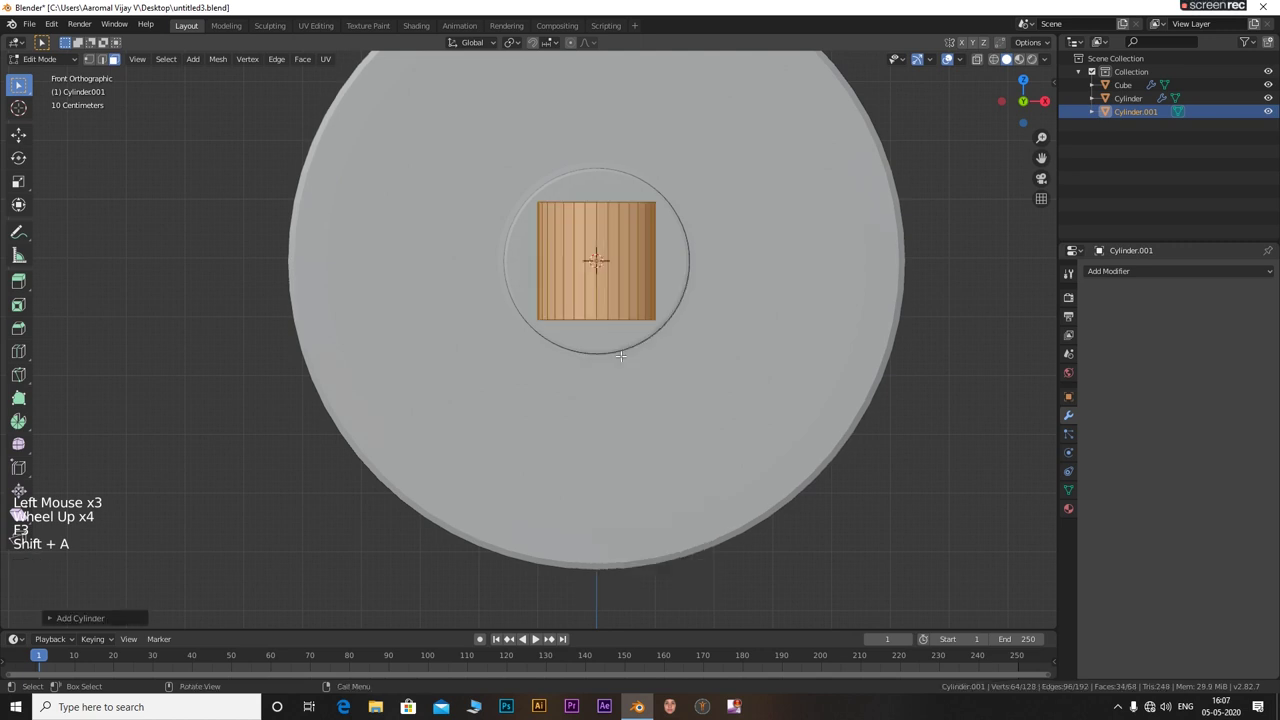
{"action": "key", "text": "r"}
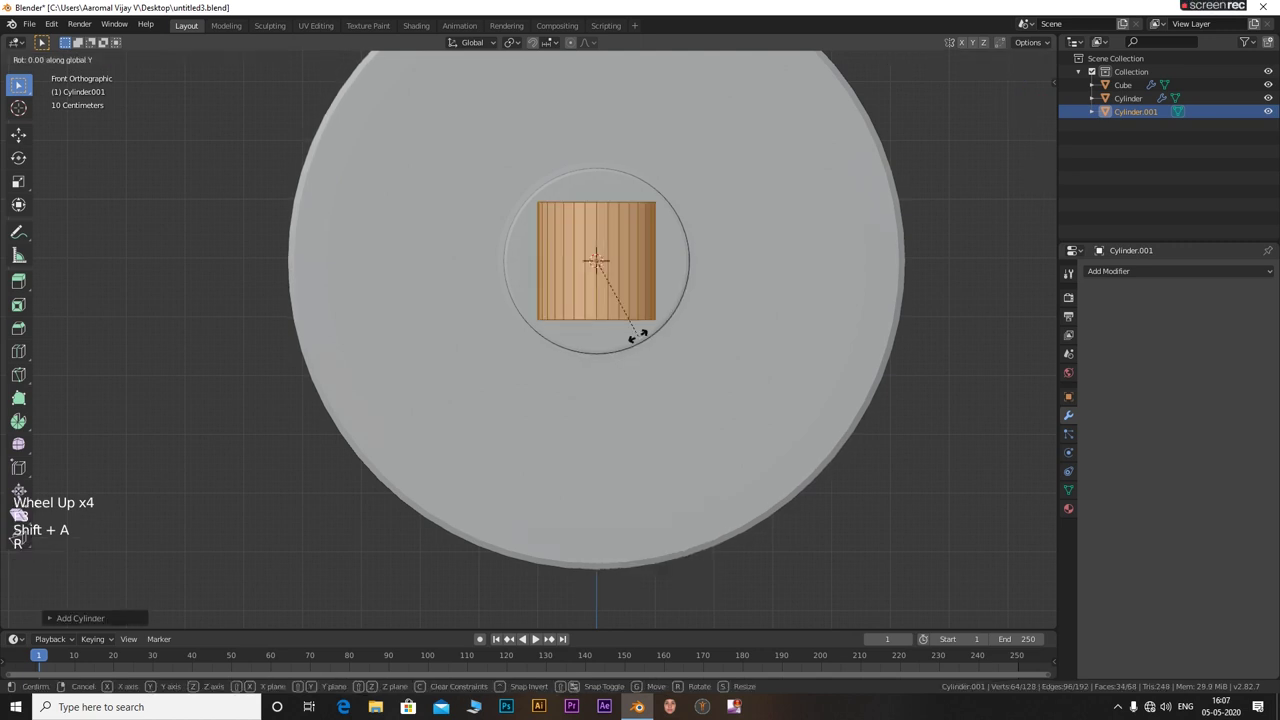
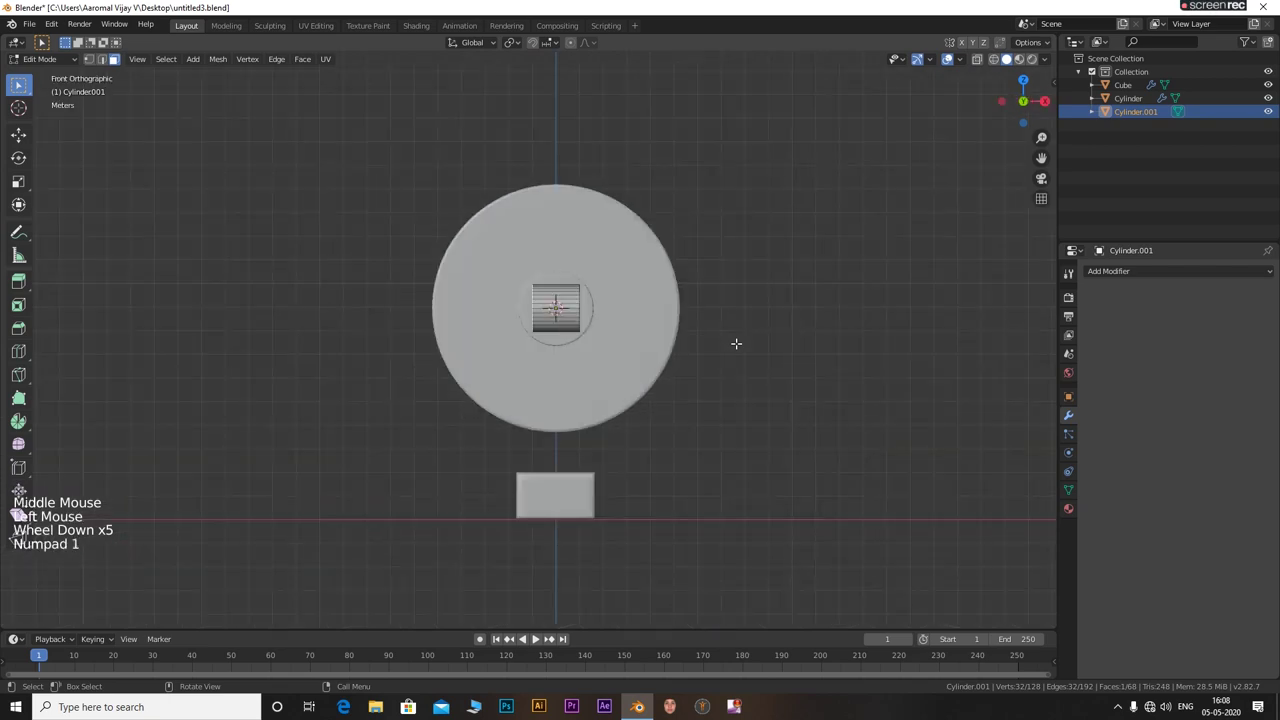
Extrude the rod's end face along X twice into a long bar reaching left past the disc
{"action": "key", "text": "e"}
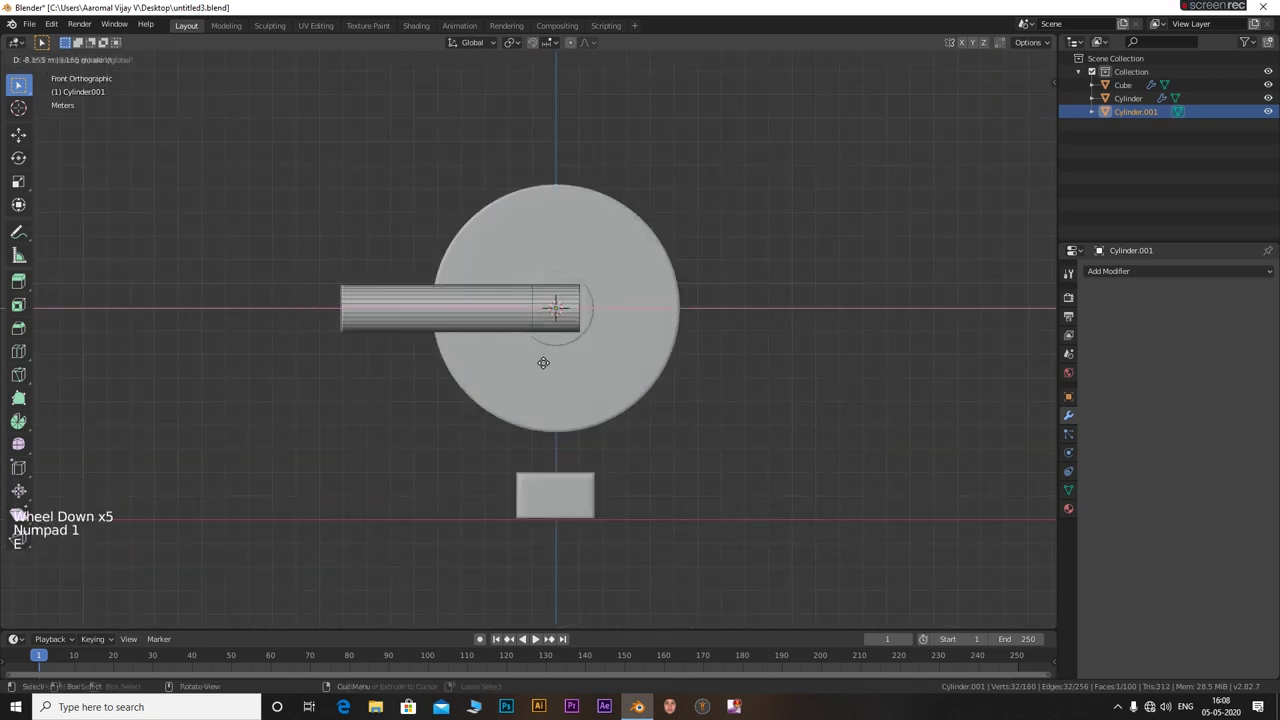
{"action": "key", "text": "e"}
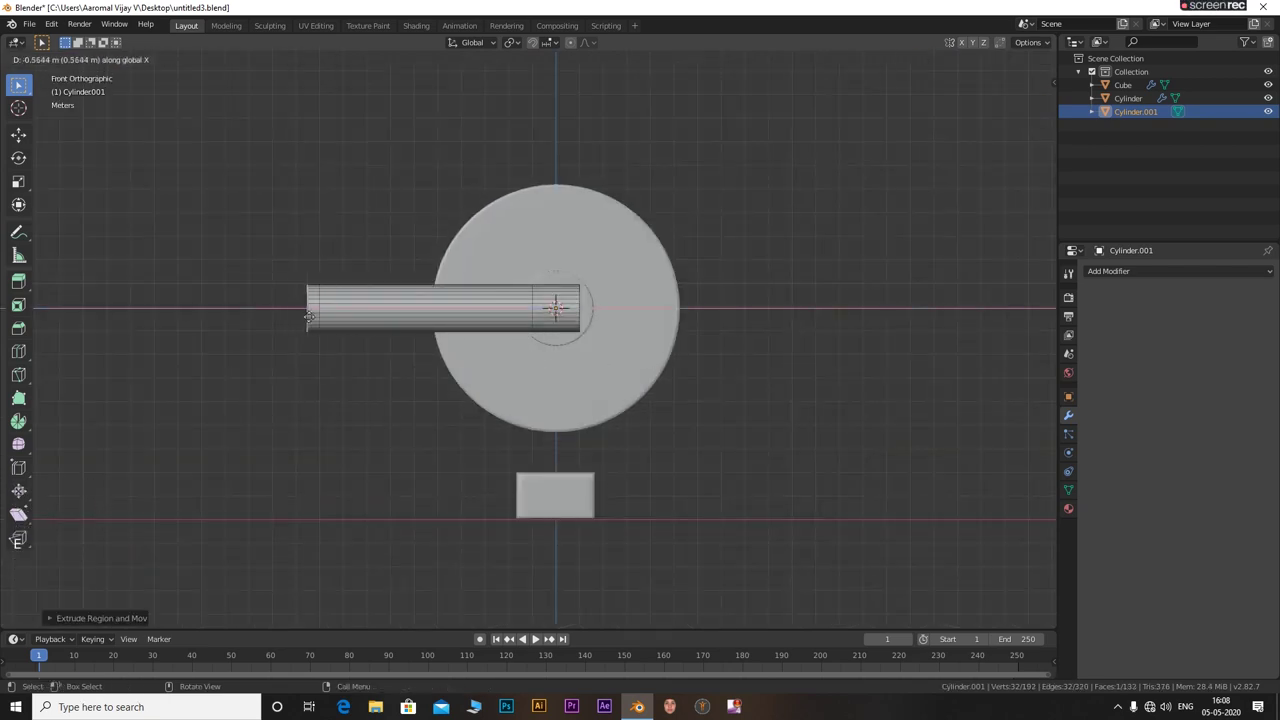
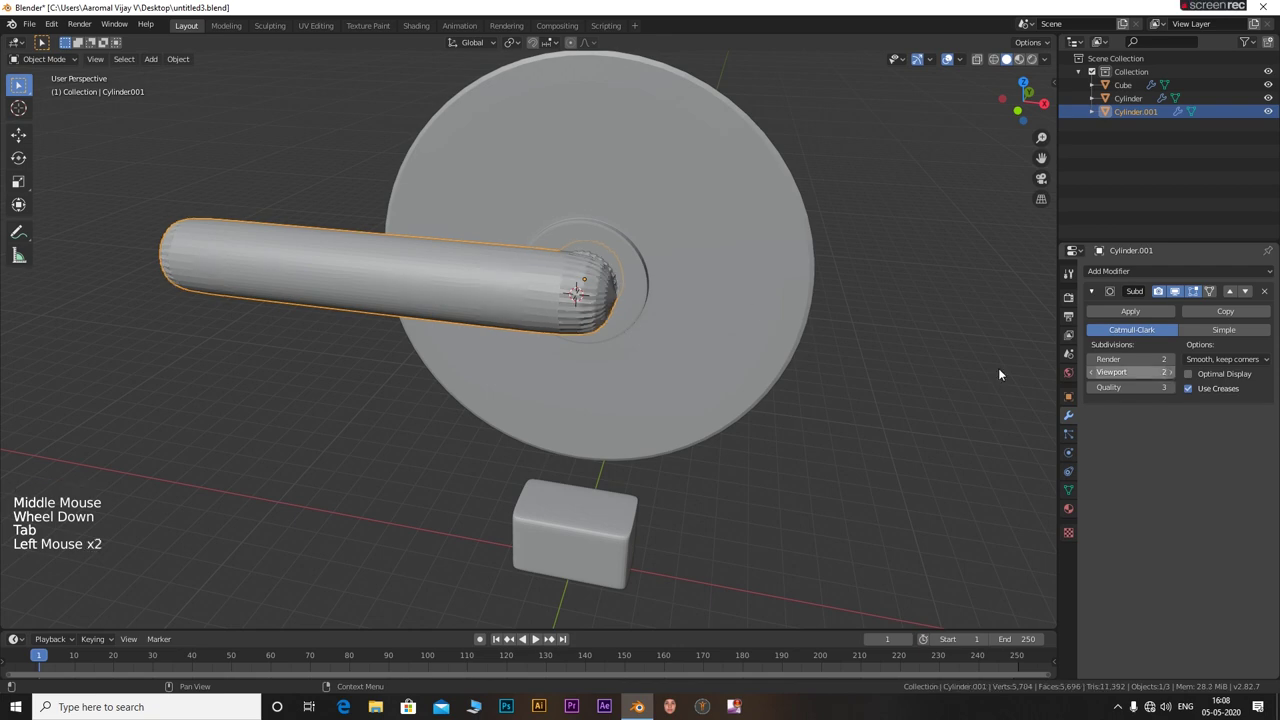
Smooth Cylinder.001 with subdivision and start a loop cut on its mesh in Edit Mode
{"action": "middle_click", "coordinate": [318, 232]}
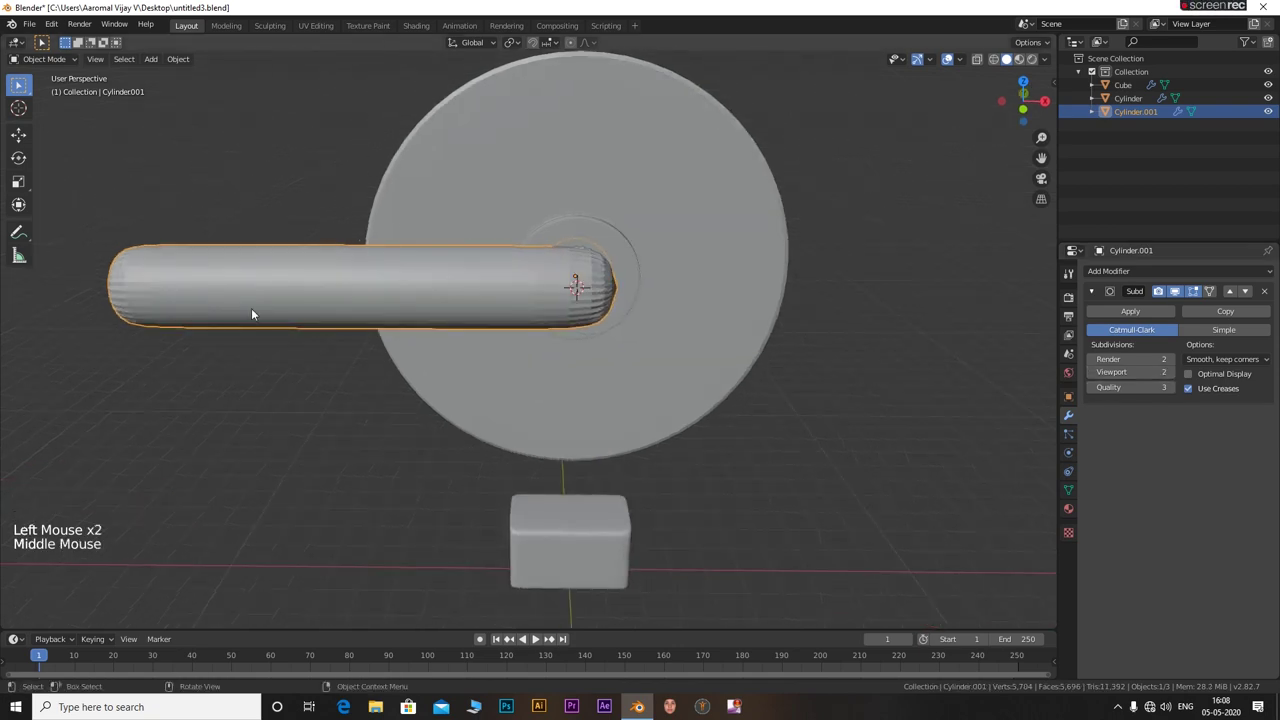
{"action": "key", "text": "Tab"}
{"action": "key", "text": "ctrl+r"}
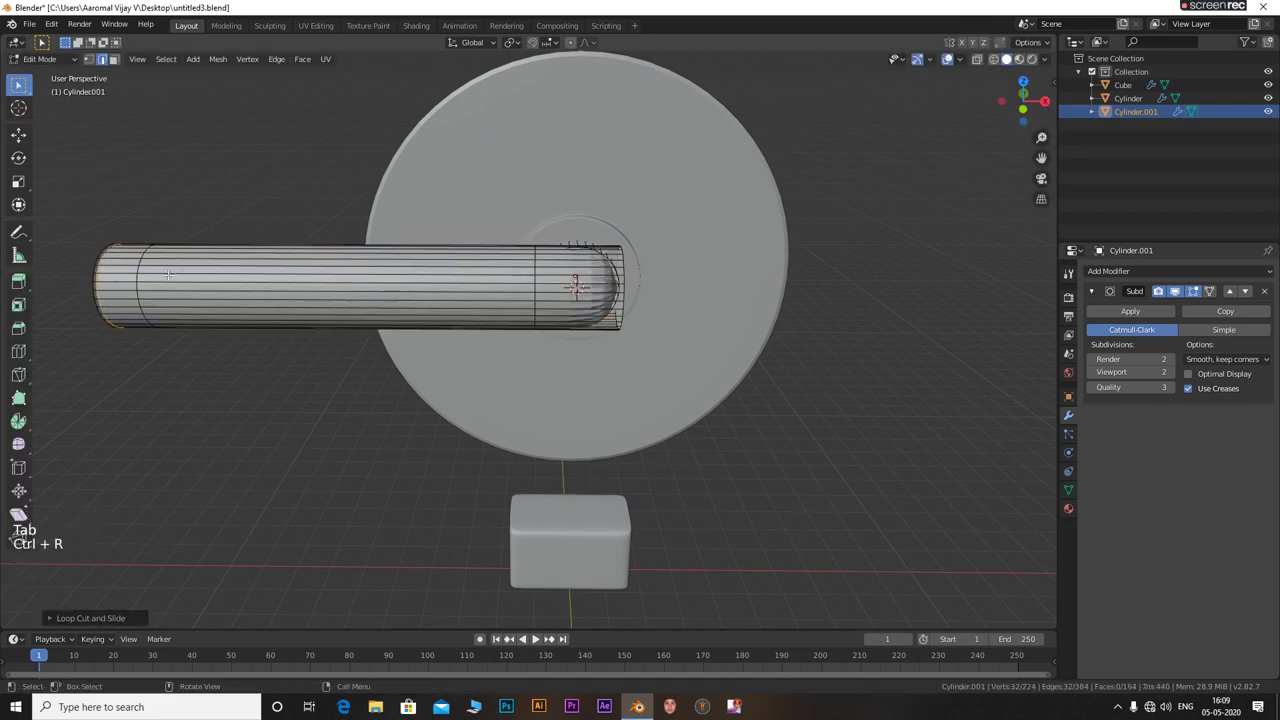
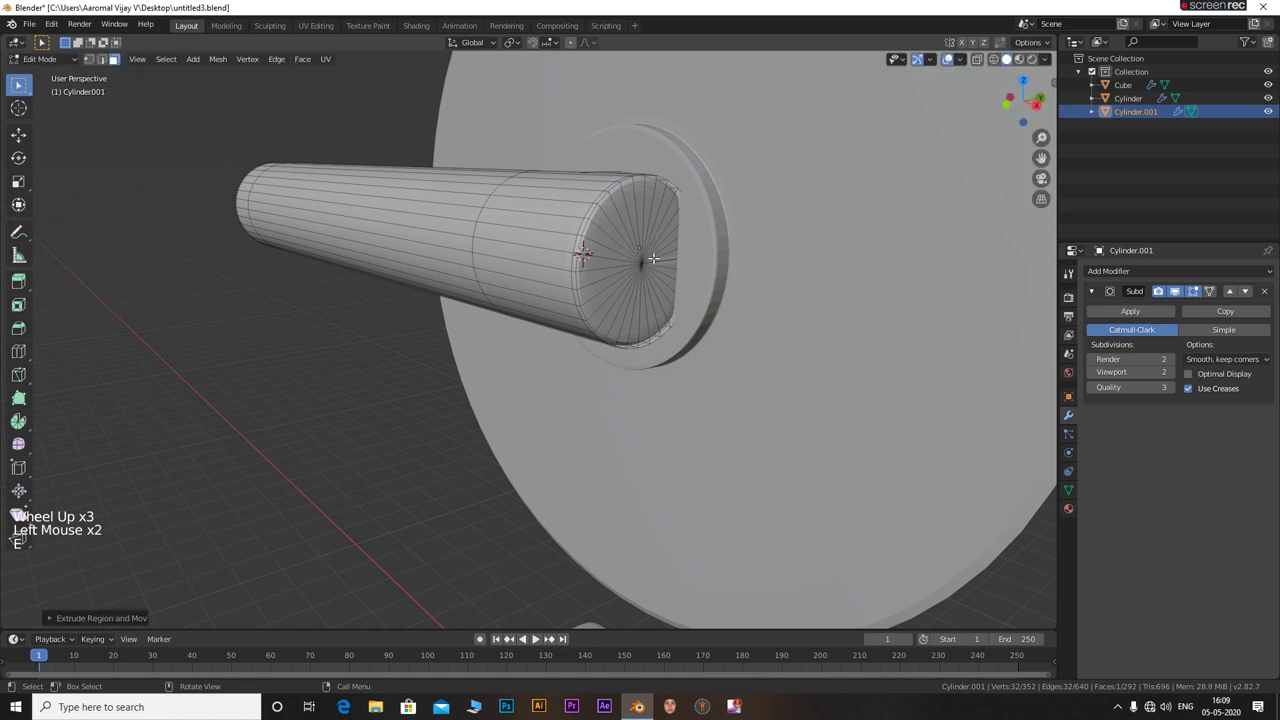
Slide a new edge ring across the rod's end cap toward the rim
{"action": "key", "text": "ctrl+r"}
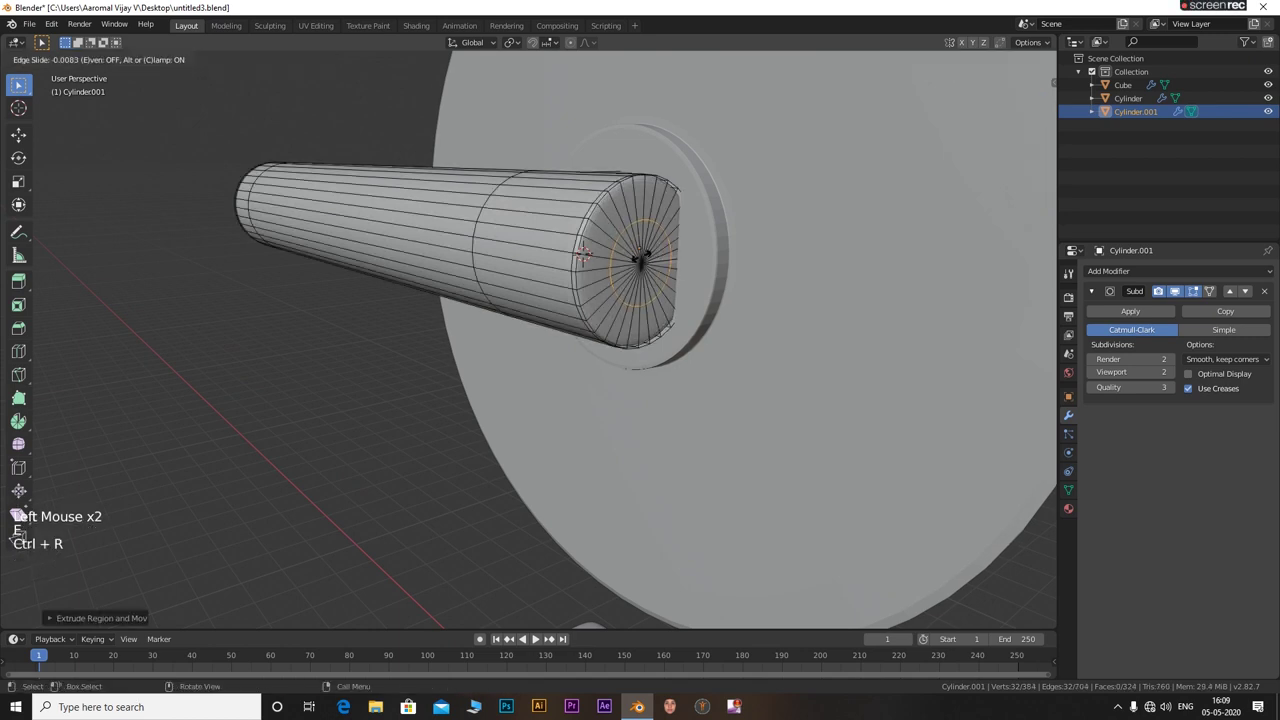
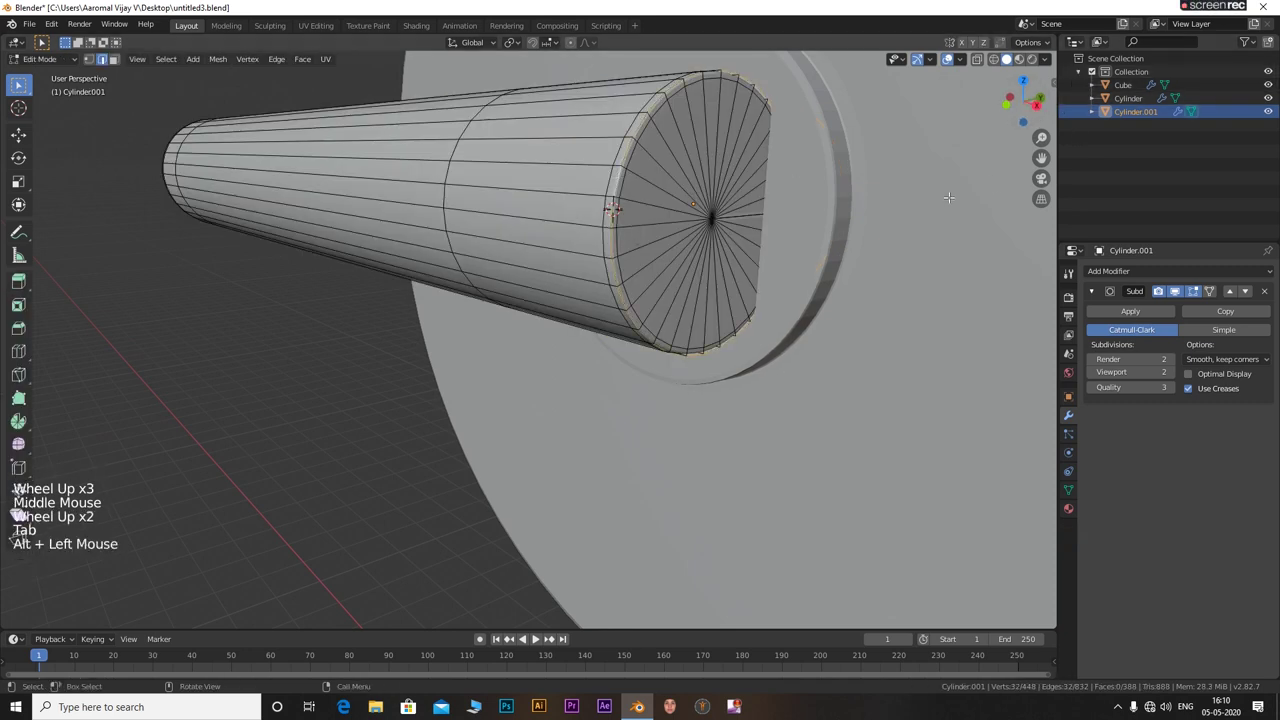
Show the Item sidebar with Mean Crease for the rod's end rim edges
{"action": "key", "text": "n"}
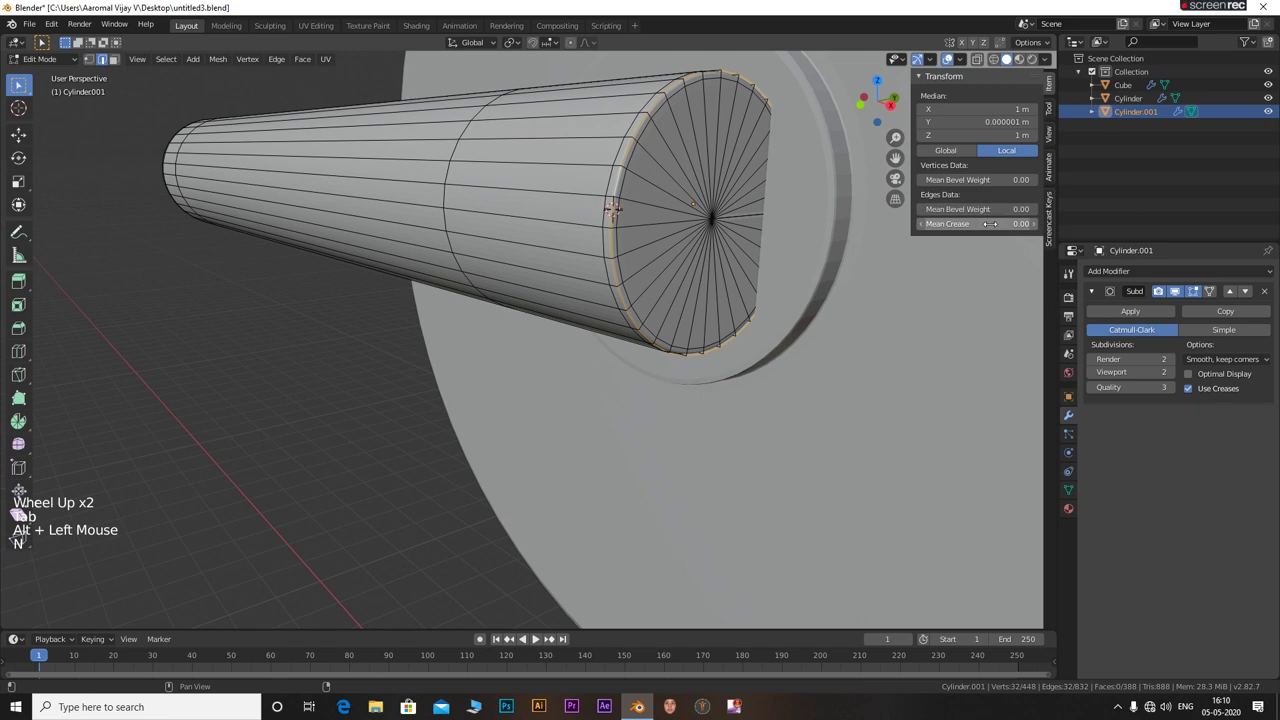
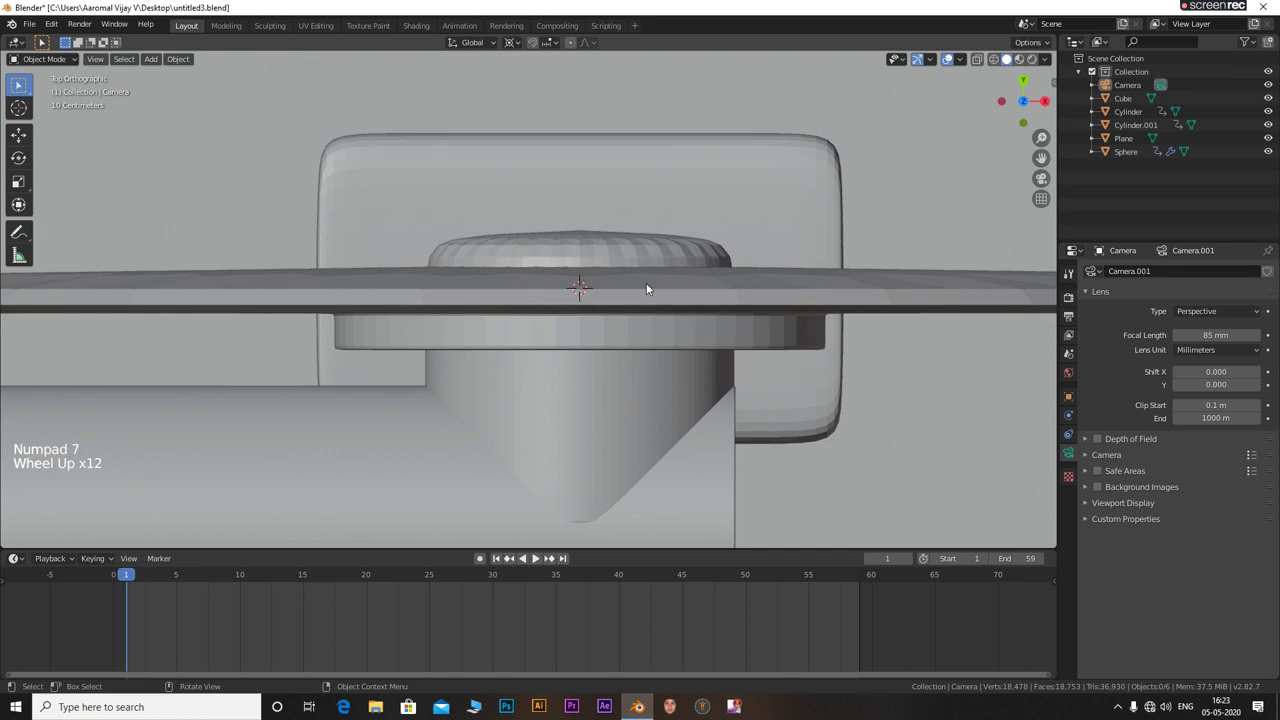
Add a new cylinder, shrink it small and move it under the large disc
{"action": "key", "text": "a"}
{"action": "left_click", "coordinate": [872, 130]}
{"action": "key", "text": "shift+a"}
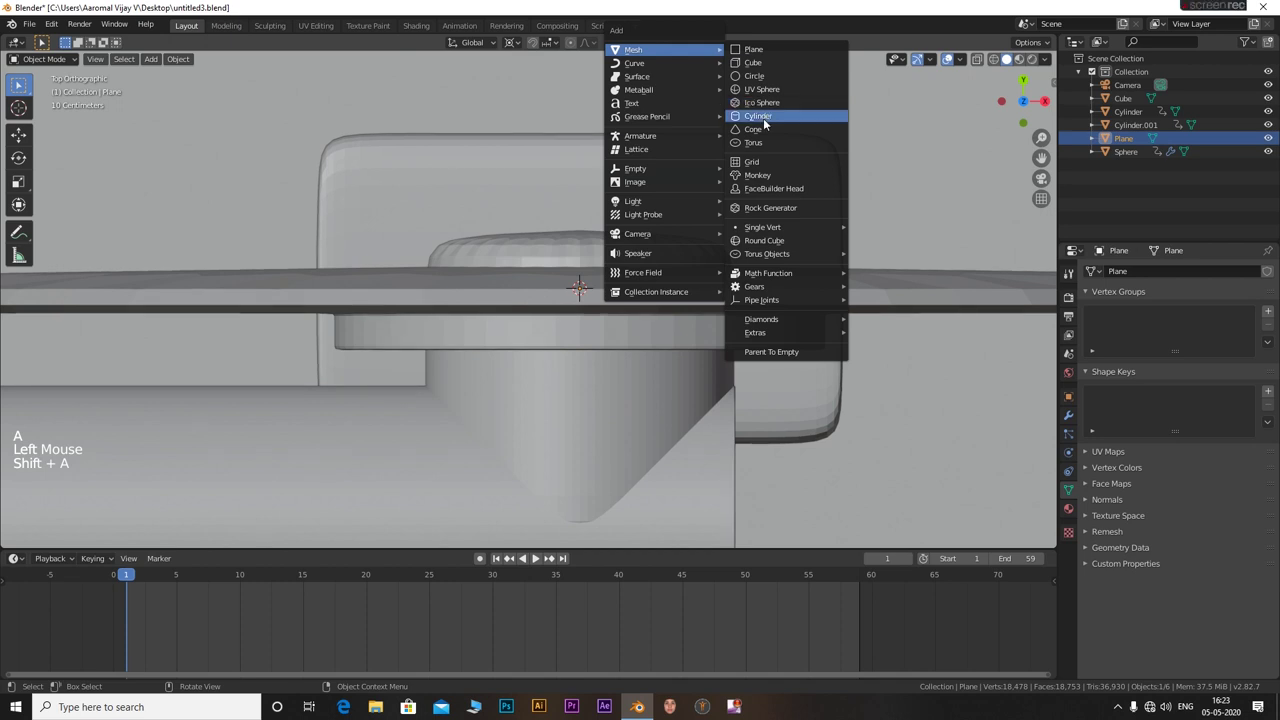
{"action": "key", "text": "s"}
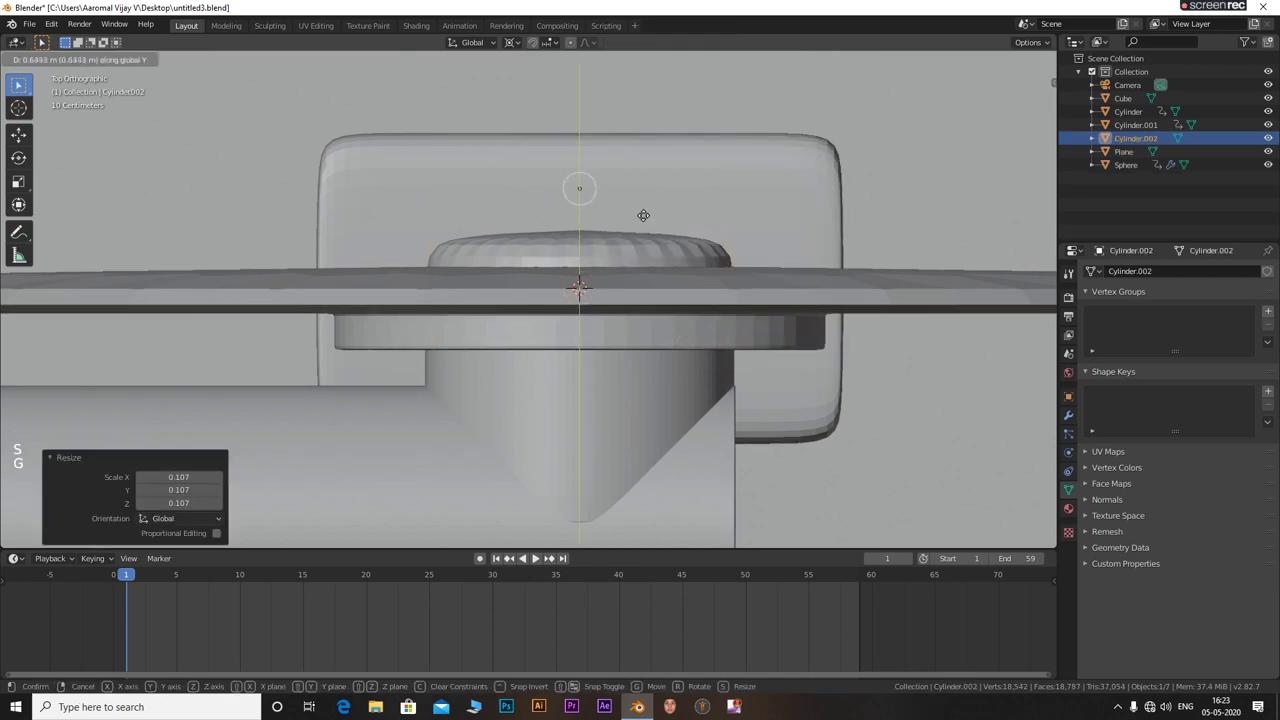
{"action": "key", "text": "g"}
{"action": "key", "text": "g"}
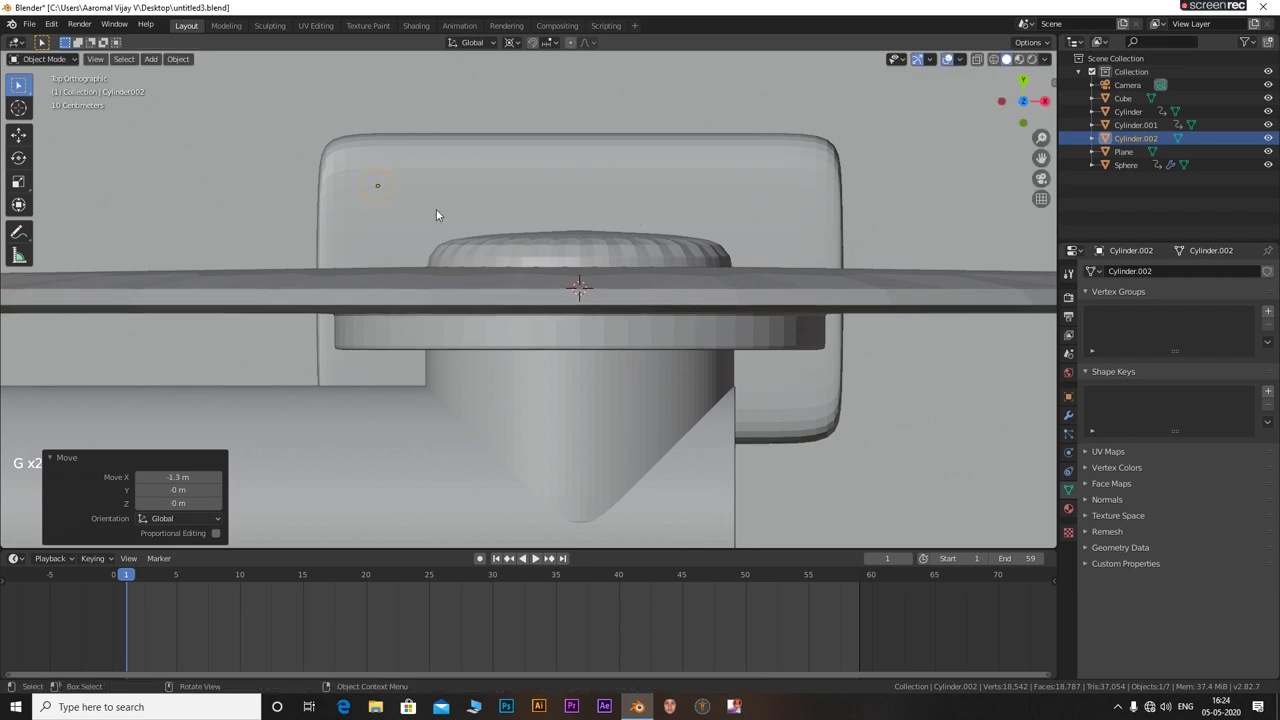
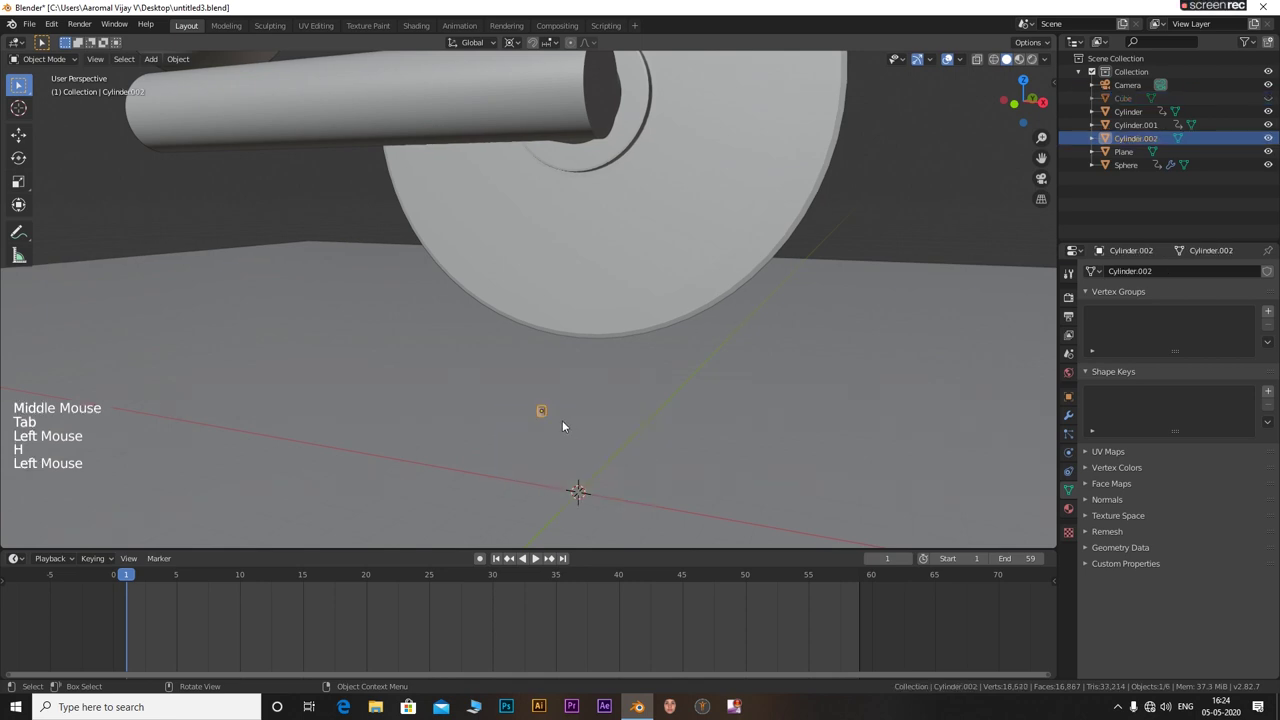
{"action": "scroll", "scroll_direction": "up", "scroll_amount": 3}
Extrude the small cylinder's top face up toward the disc into a thin rod, then leave Edit Mode
{"action": "key", "text": "Tab"}
{"action": "scroll", "scroll_direction": "up", "scroll_amount": 3}
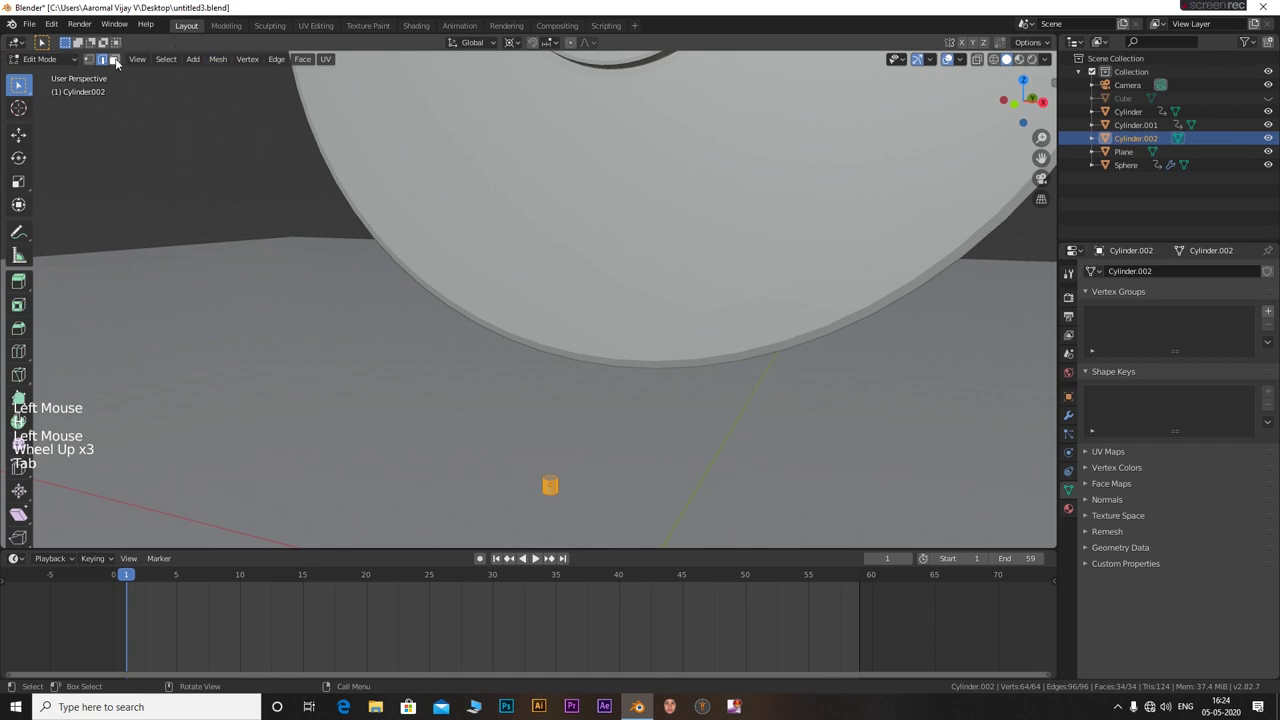
{"action": "left_click", "coordinate": [538, 558]}
{"action": "left_click", "coordinate": [538, 558]}
{"action": "scroll", "scroll_direction": "down", "scroll_amount": 3}
{"action": "middle_click", "coordinate": [538, 558]}
{"action": "key", "text": "KP_1"}
{"action": "key", "text": "e"}
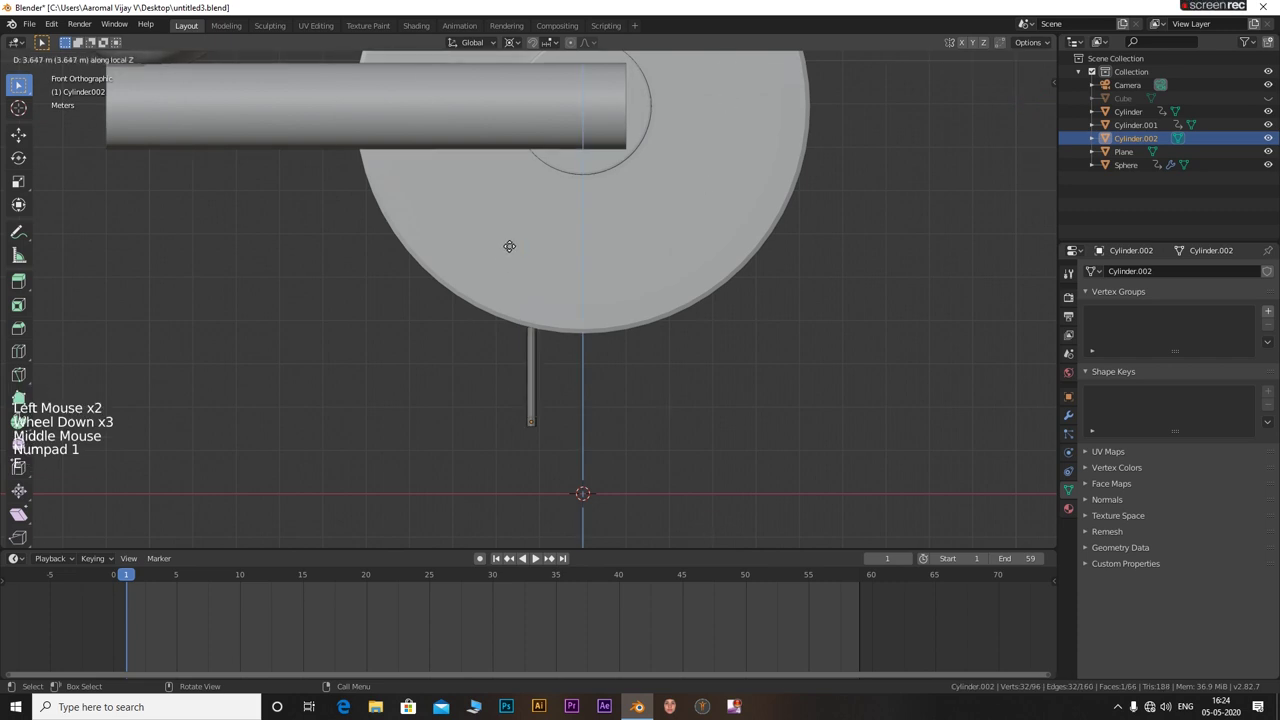
{"action": "scroll", "scroll_direction": "down", "scroll_amount": 3}
{"action": "scroll", "scroll_direction": "down", "scroll_amount": 3}
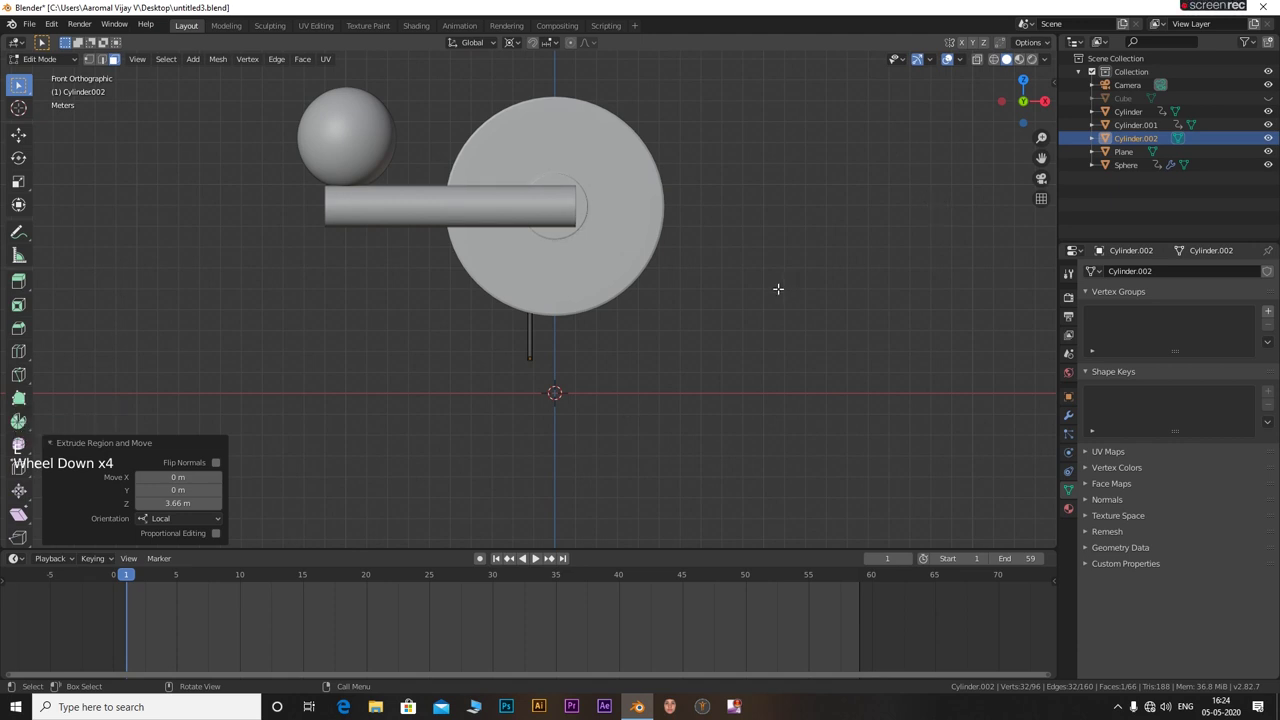
{"action": "key", "text": "Tab"}
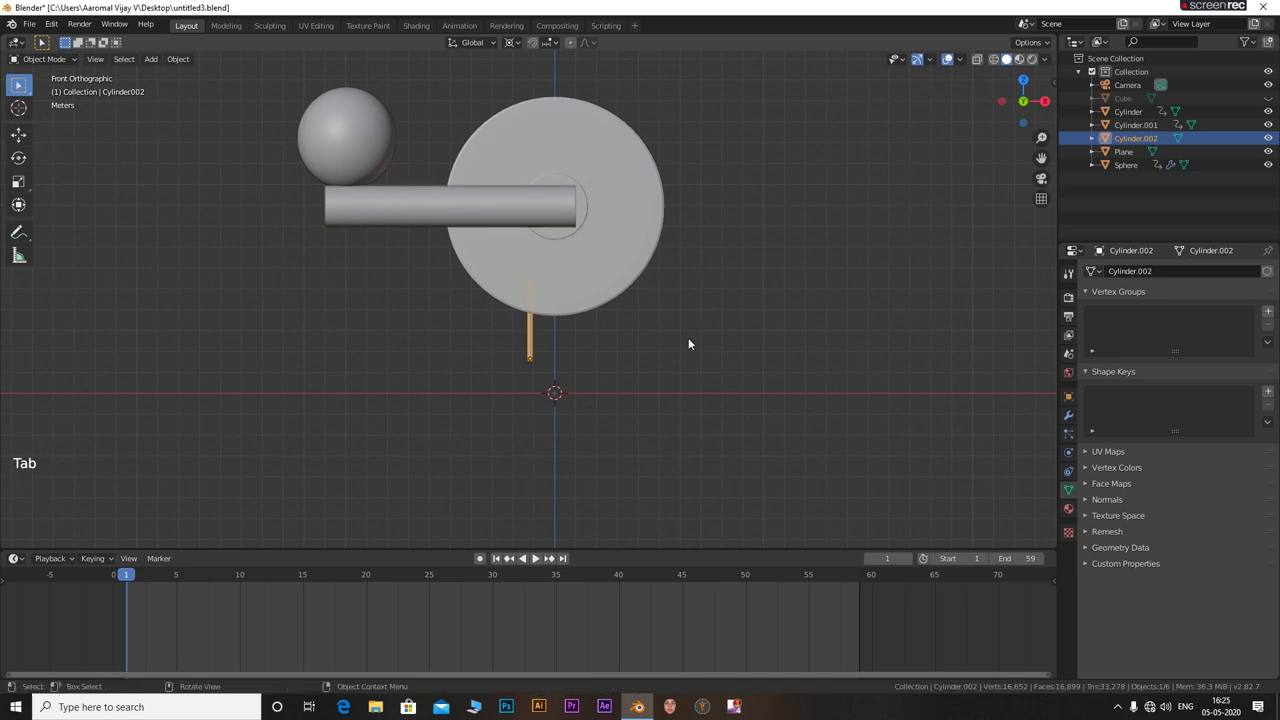
Unhide the Cube and give Cylinder.002 a Mirror modifier using Cube as Mirror Object
{"action": "key", "text": "alt+h"}
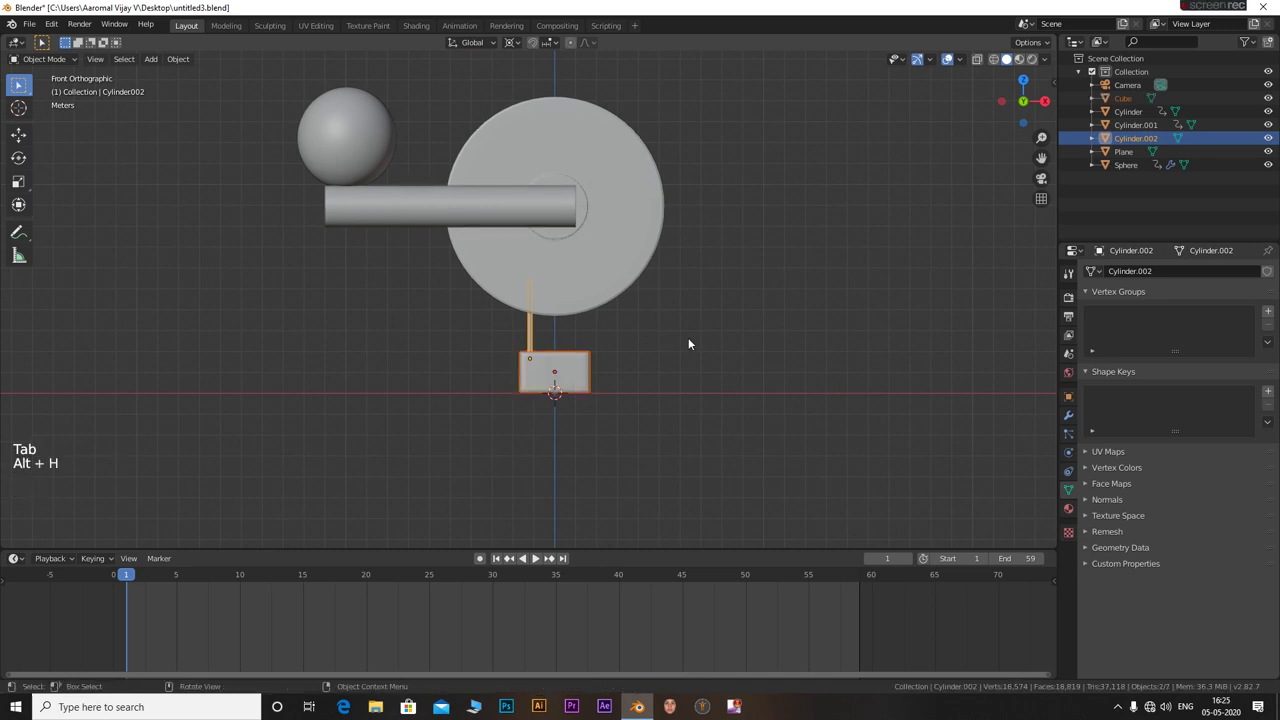
{"action": "left_click", "coordinate": [536, 555]}
{"action": "middle_click", "coordinate": [536, 555]}
{"action": "scroll", "scroll_direction": "up", "scroll_amount": 3}
{"action": "left_click", "coordinate": [1072, 422]}
{"action": "left_click", "coordinate": [1129, 276]}
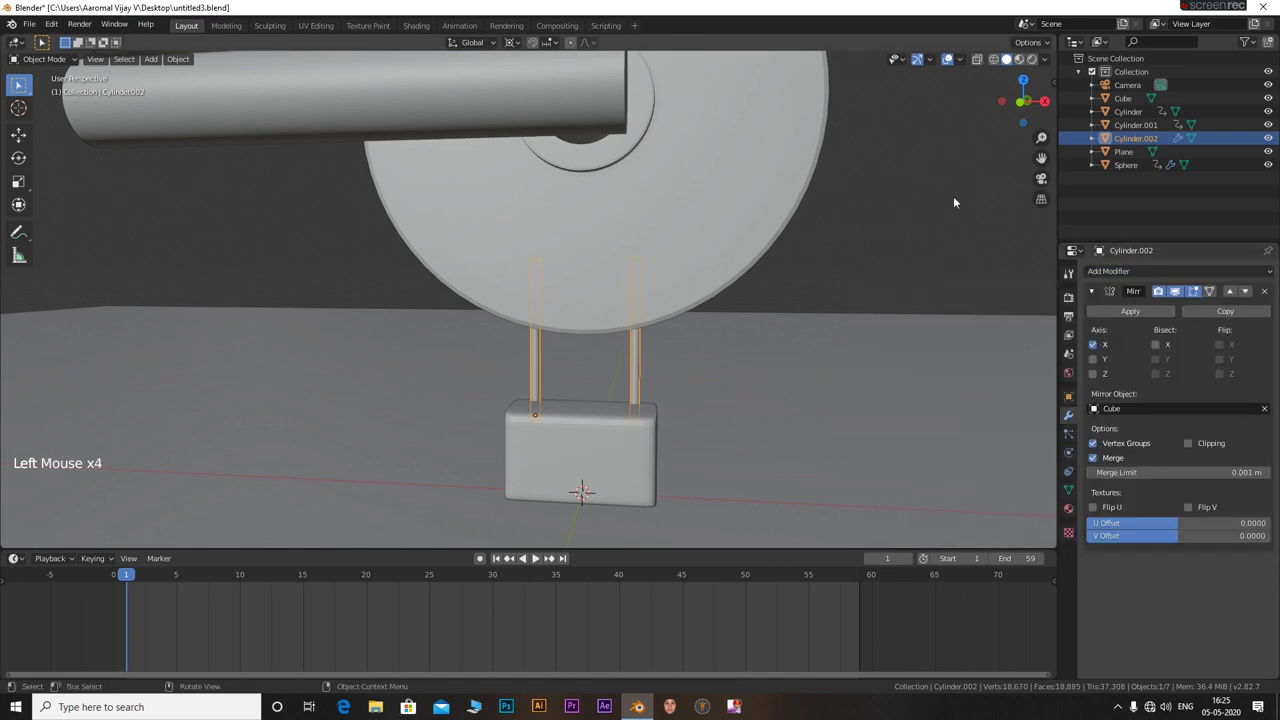
{"action": "left_click", "coordinate": [539, 555]}
Orbit around the mirrored rod pair and box, returning to a front view
{"action": "scroll", "scroll_direction": "down", "scroll_amount": 3}
{"action": "middle_click", "coordinate": [539, 555]}
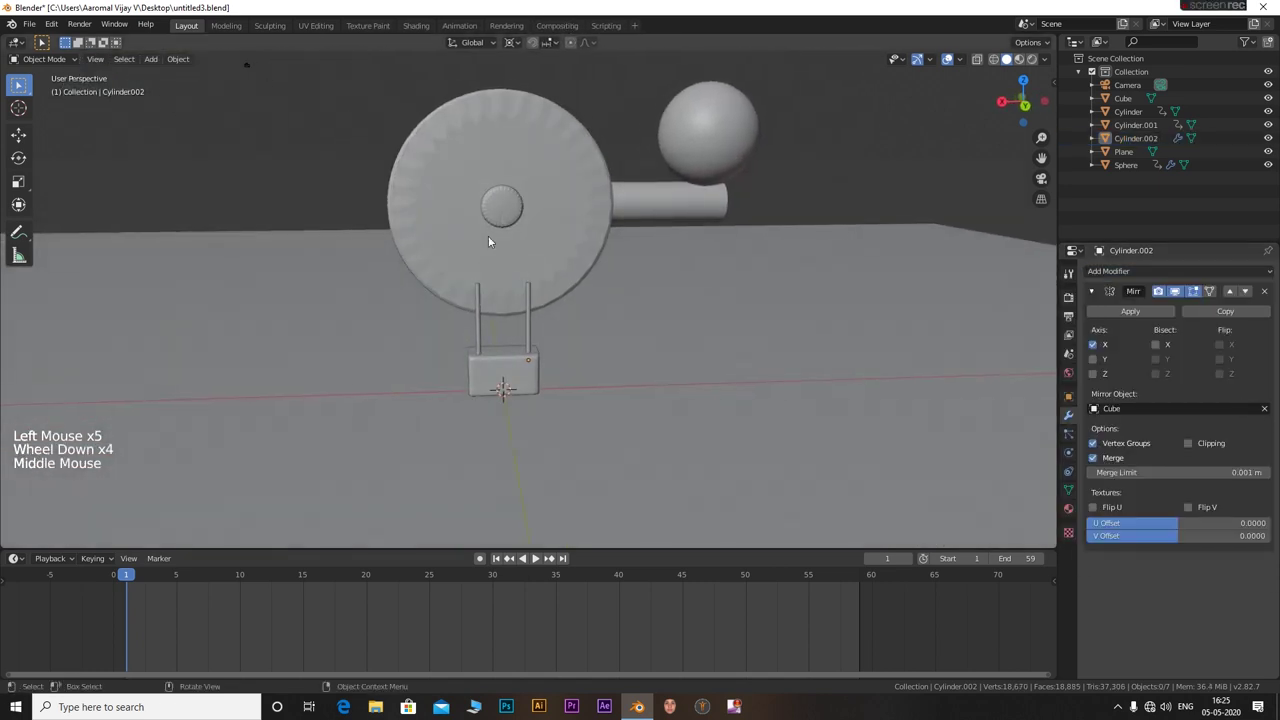
{"action": "middle_click", "coordinate": [536, 555]}
{"action": "middle_click", "coordinate": [595, 325]}
{"action": "key", "text": "KP_1"}
Add Cylinder.003 and move it across the floor from the top view
{"action": "scroll", "scroll_direction": "down", "scroll_amount": 3}
{"action": "middle_click", "coordinate": [641, 310]}
{"action": "key", "text": "shift+a"}
{"action": "key", "text": "KP_7"}
{"action": "key", "text": "g"}
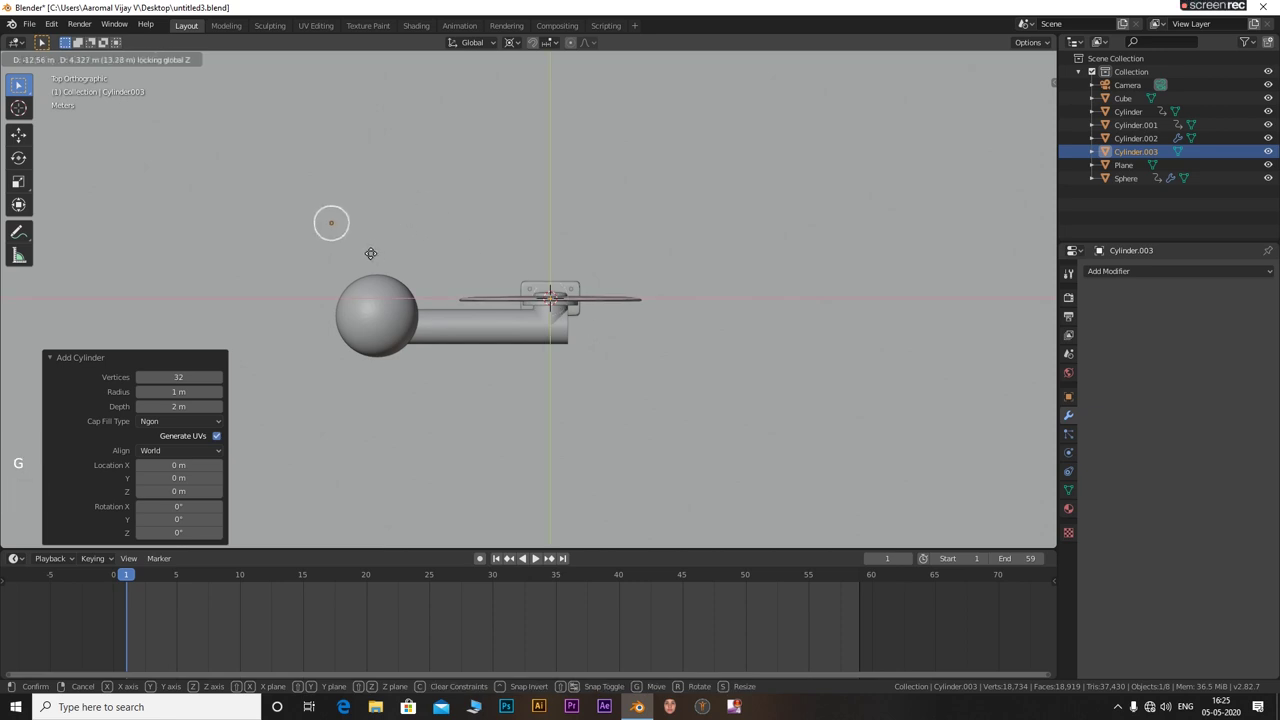
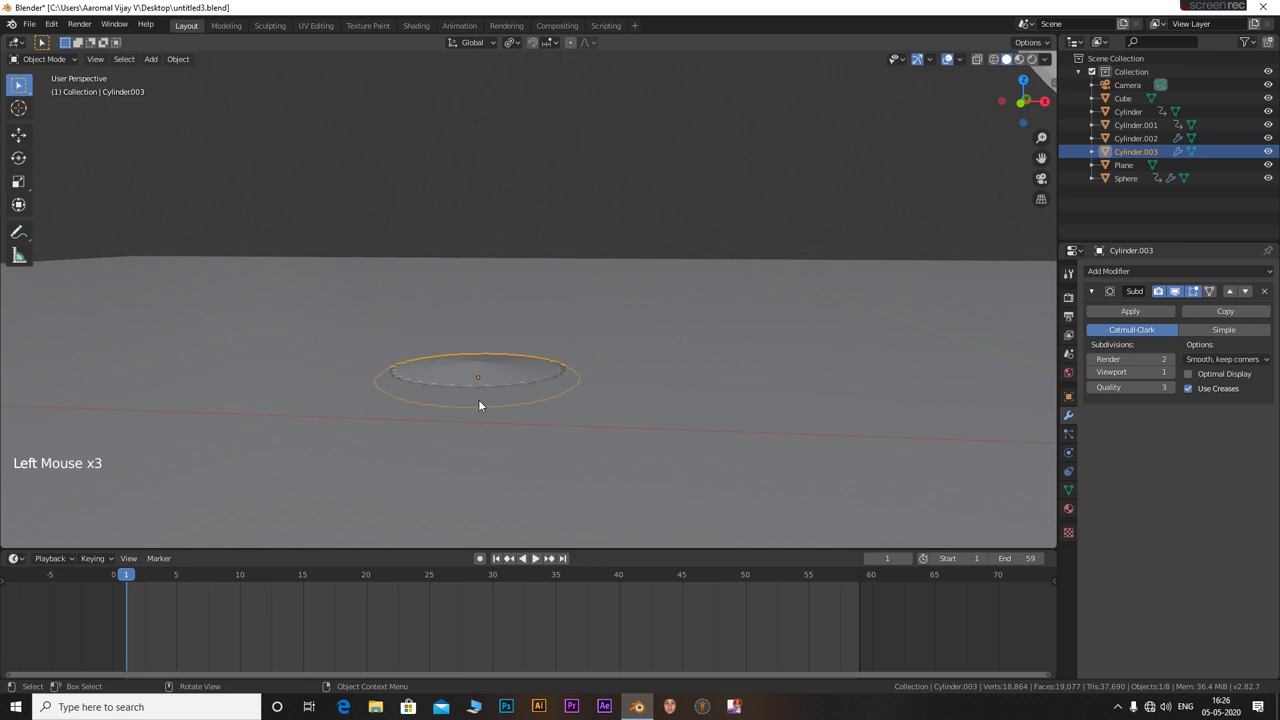
Cut an edge loop near the disc's rim and show its crease in the Item sidebar
{"action": "key", "text": "Tab"}
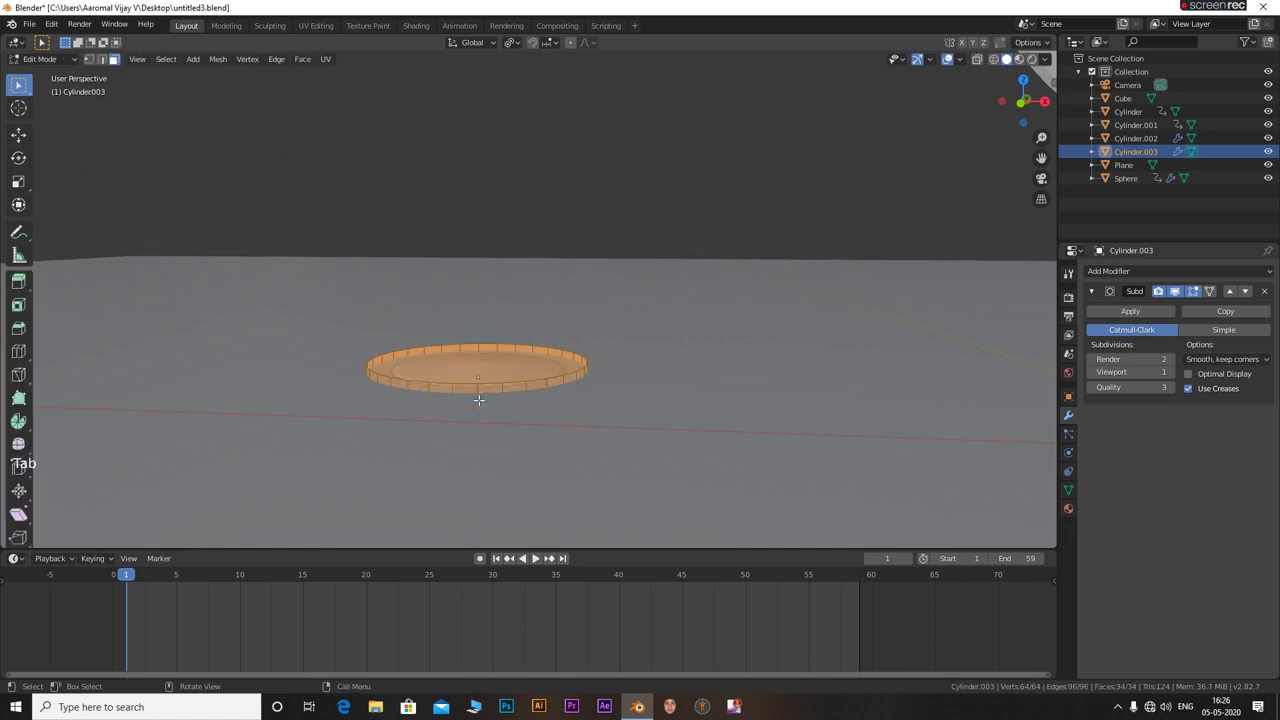
{"action": "key", "text": "ctrl+r"}
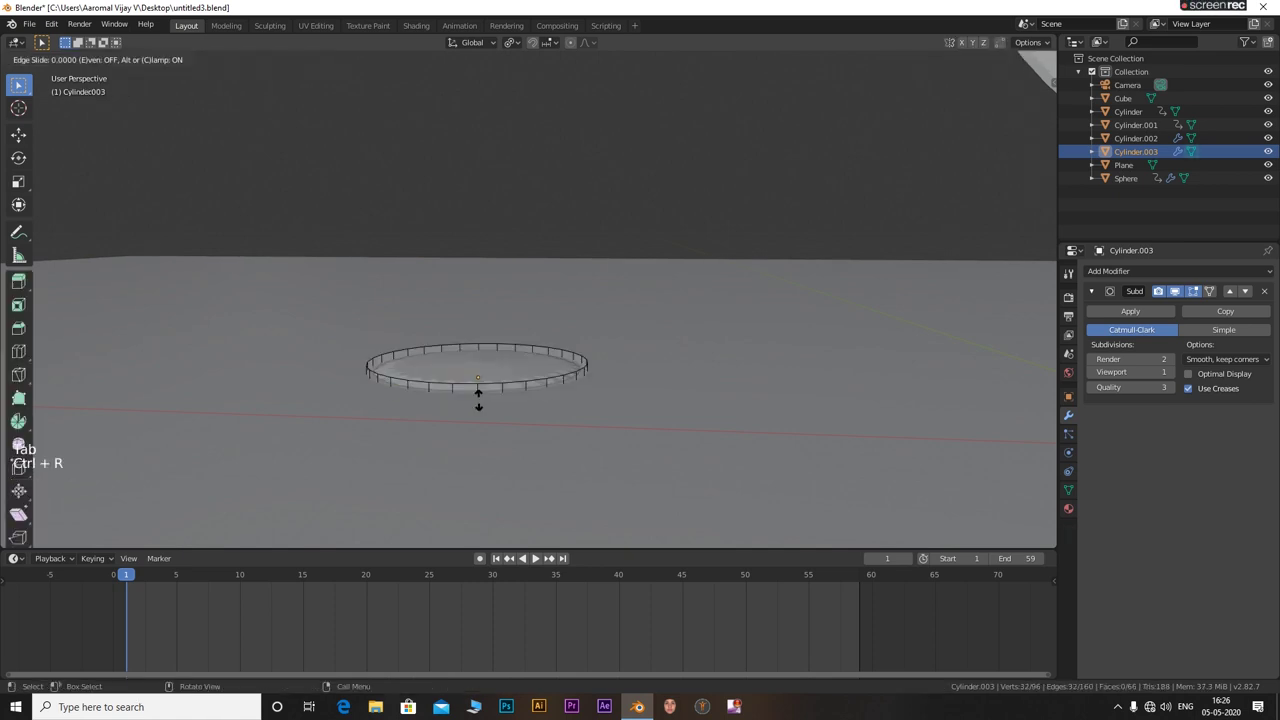
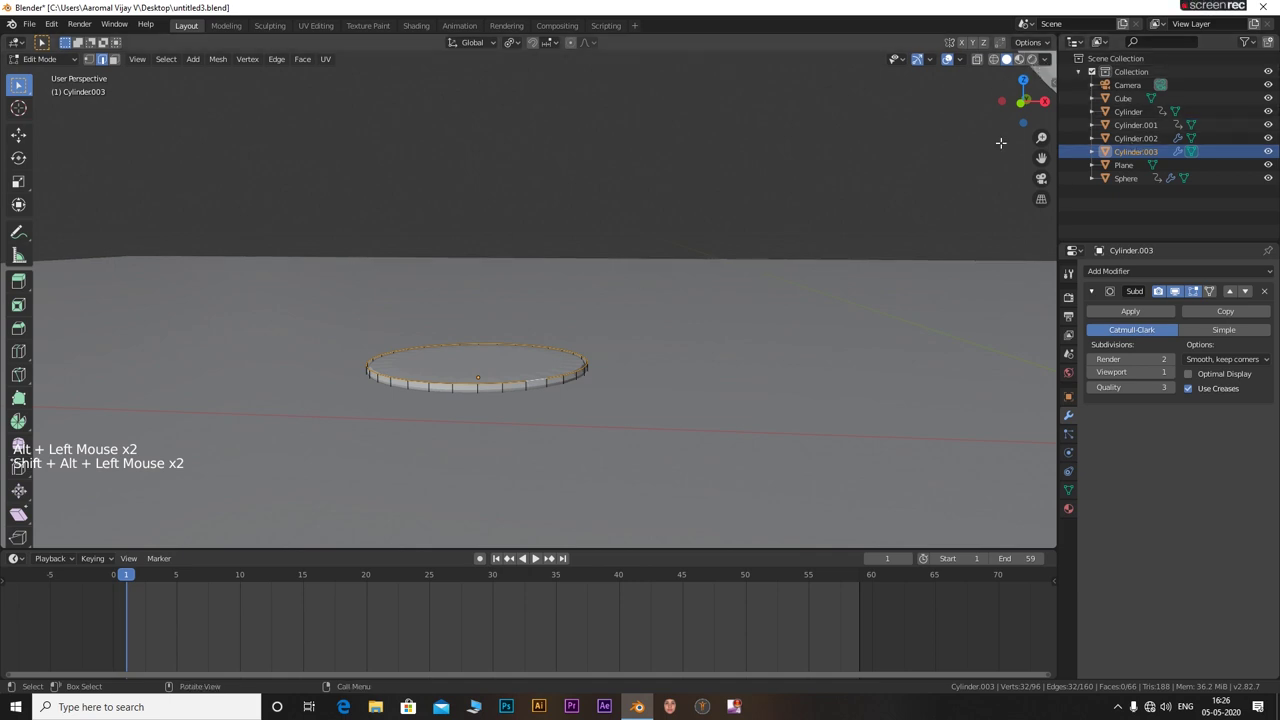
{"action": "key", "text": "n"}
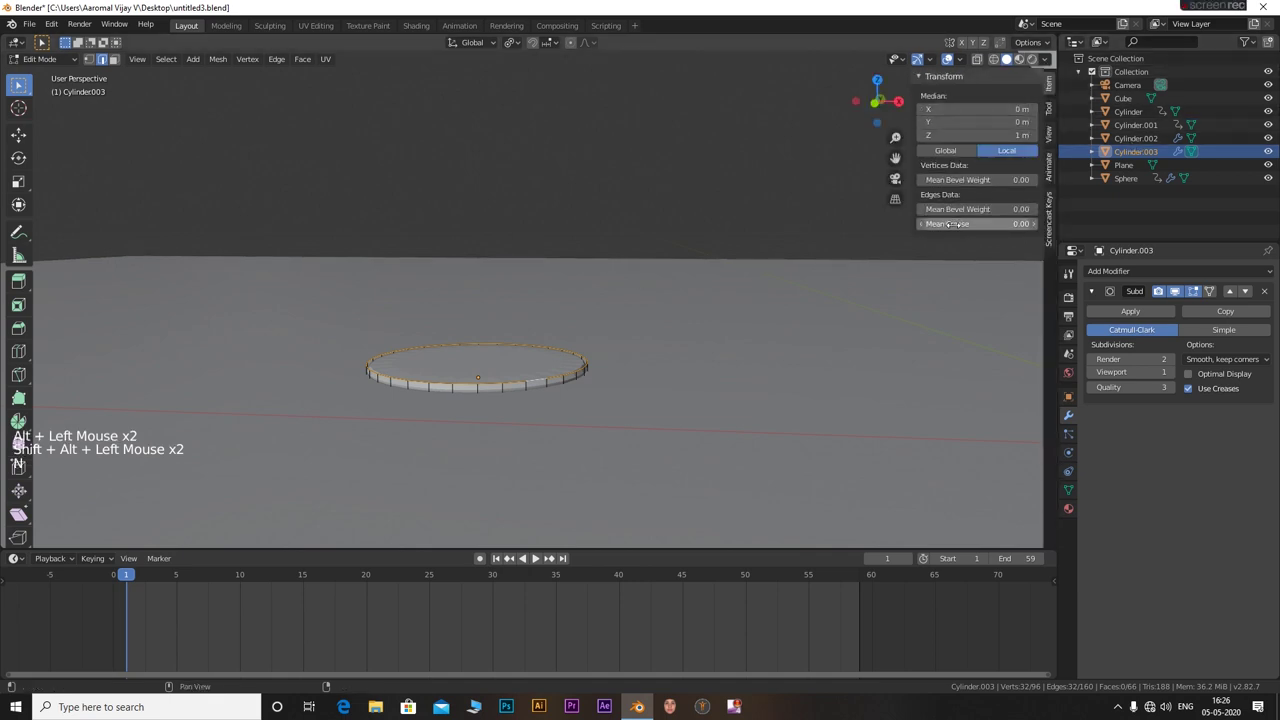
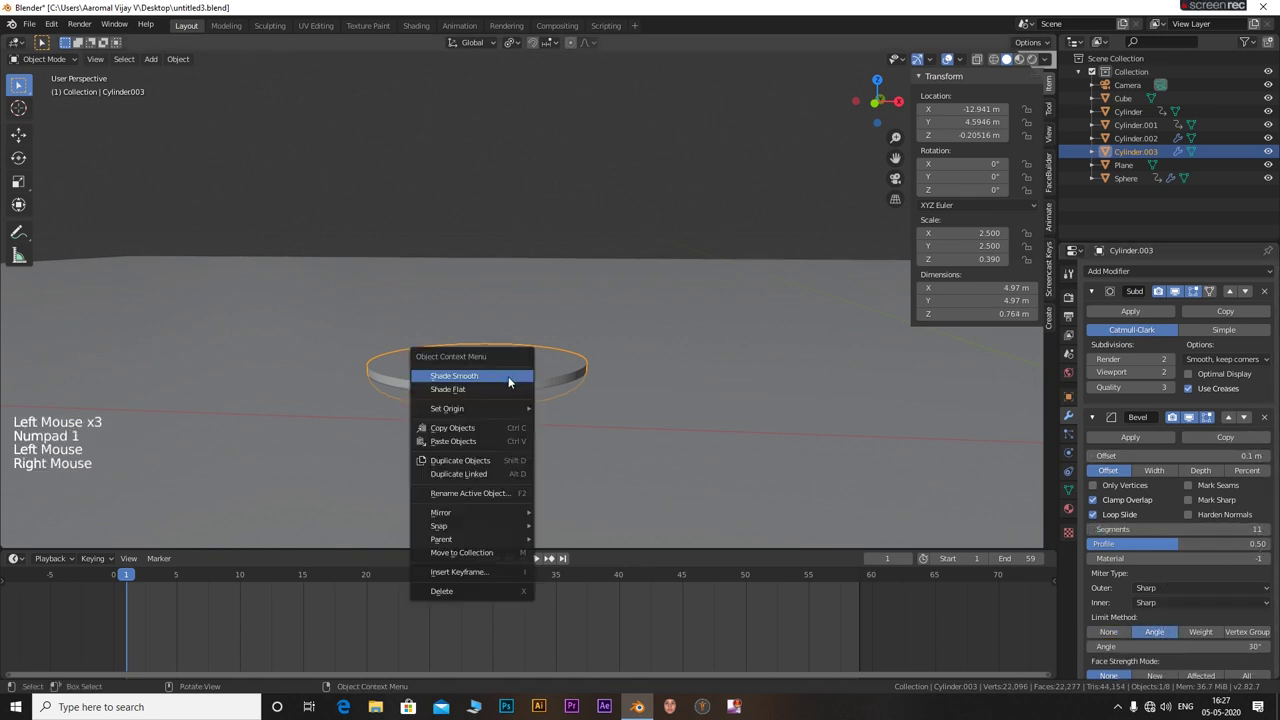
Set Cylinder.003 to Shade Smooth
{"action": "left_click", "coordinate": [591, 231]}
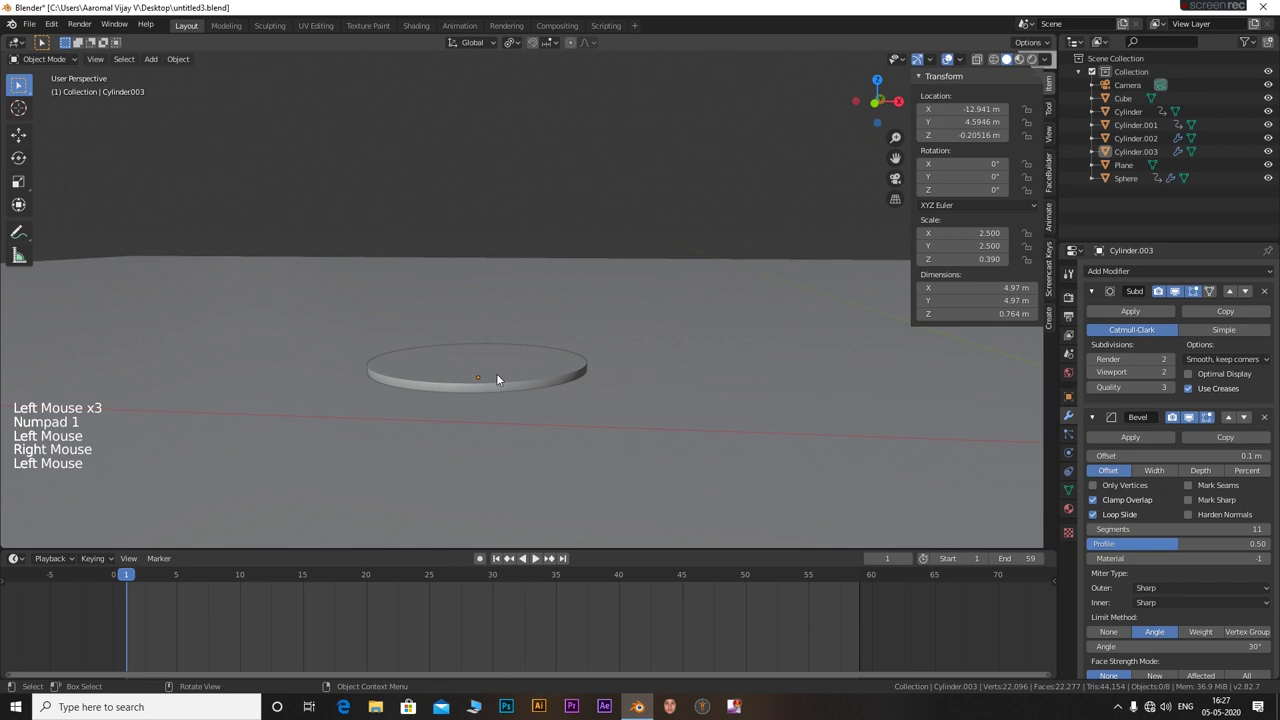
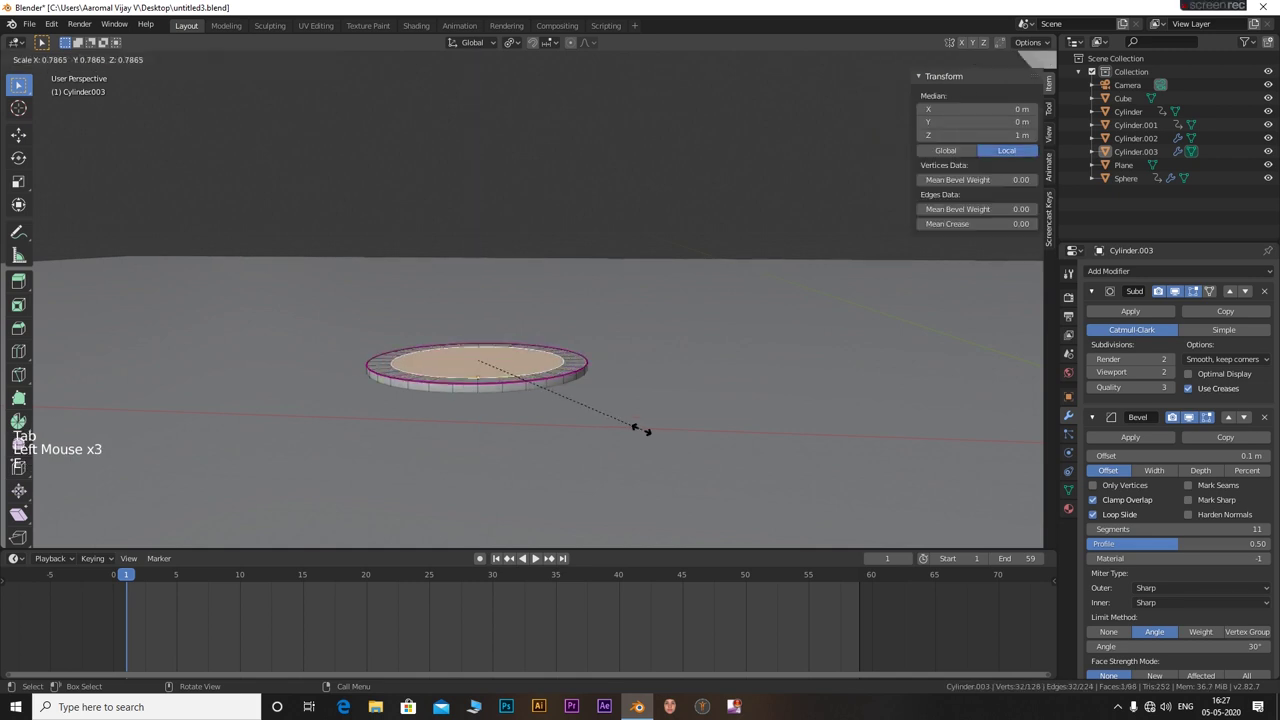
Raise the inner face, extrude a tall neck upward and add a supporting loop cut
{"action": "key", "text": "g"}
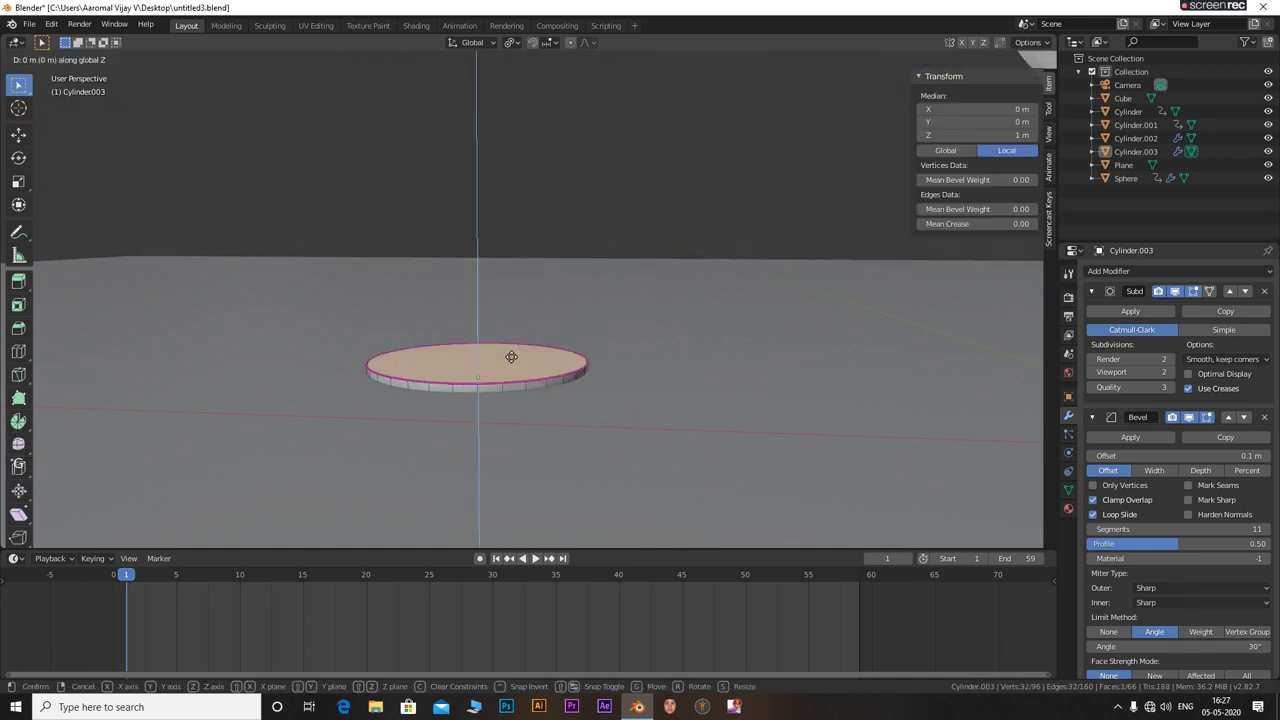
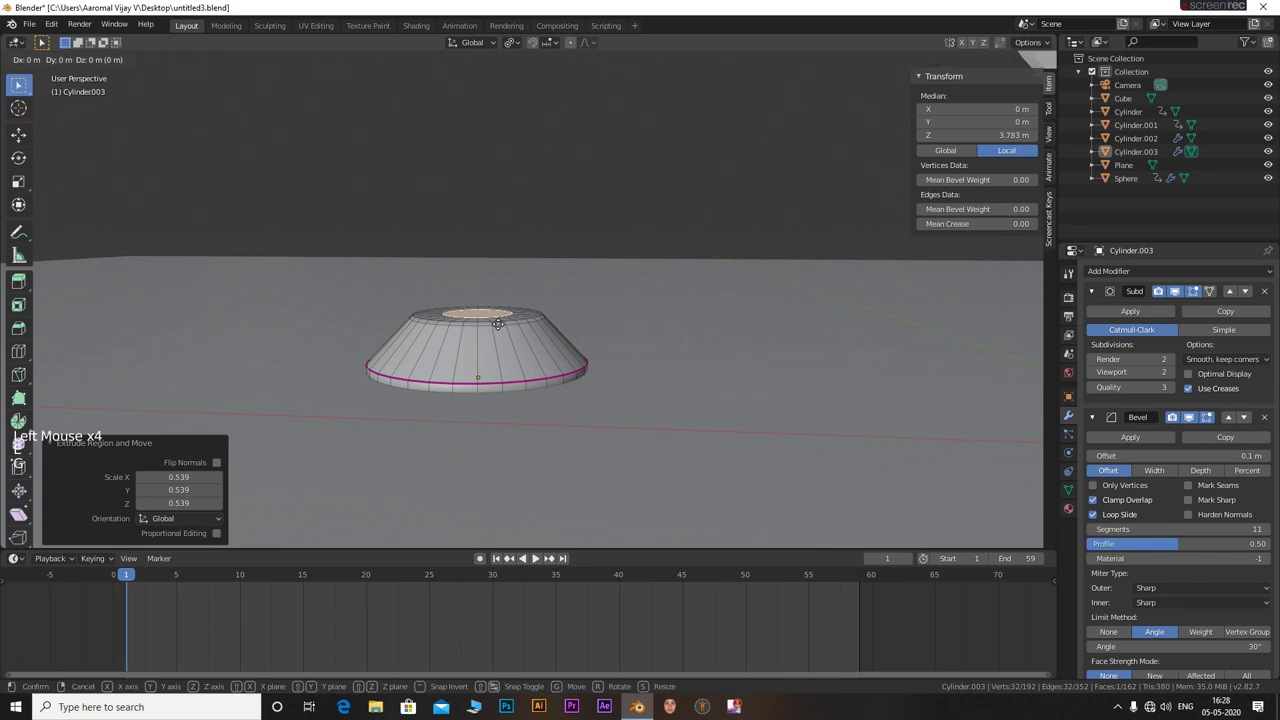
{"action": "key", "text": "g"}
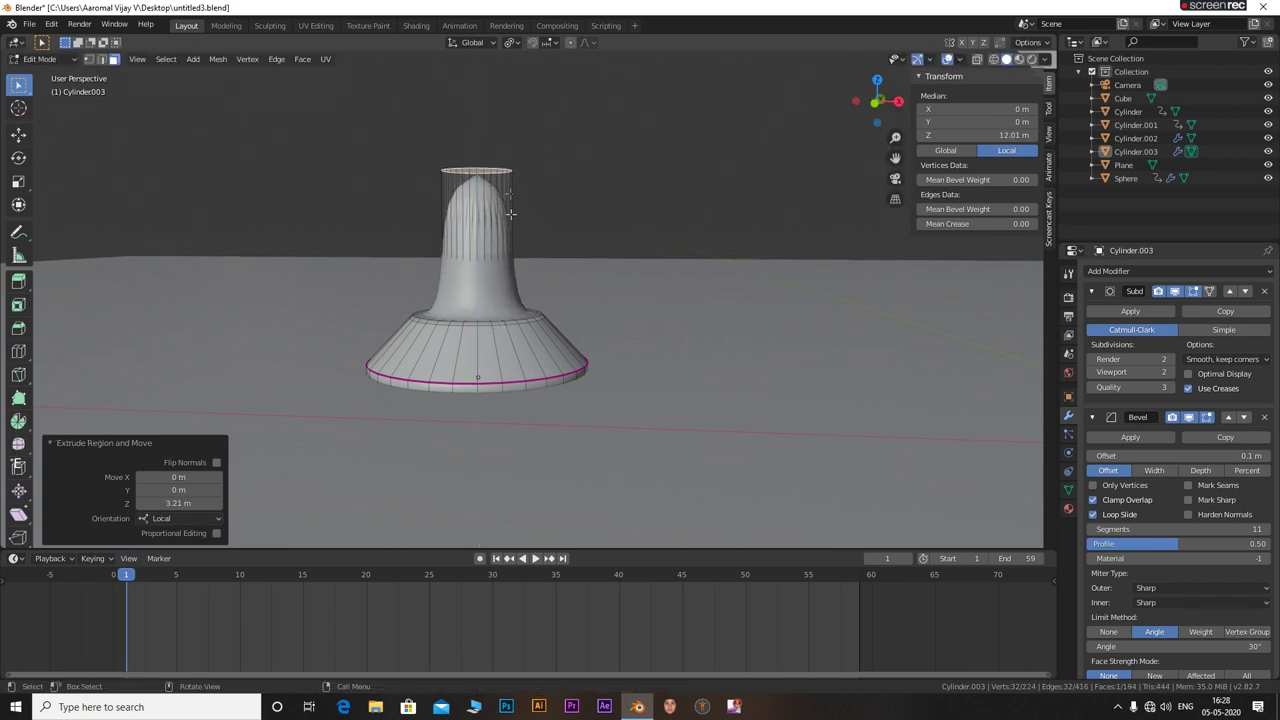
{"action": "key", "text": "ctrl+r"}
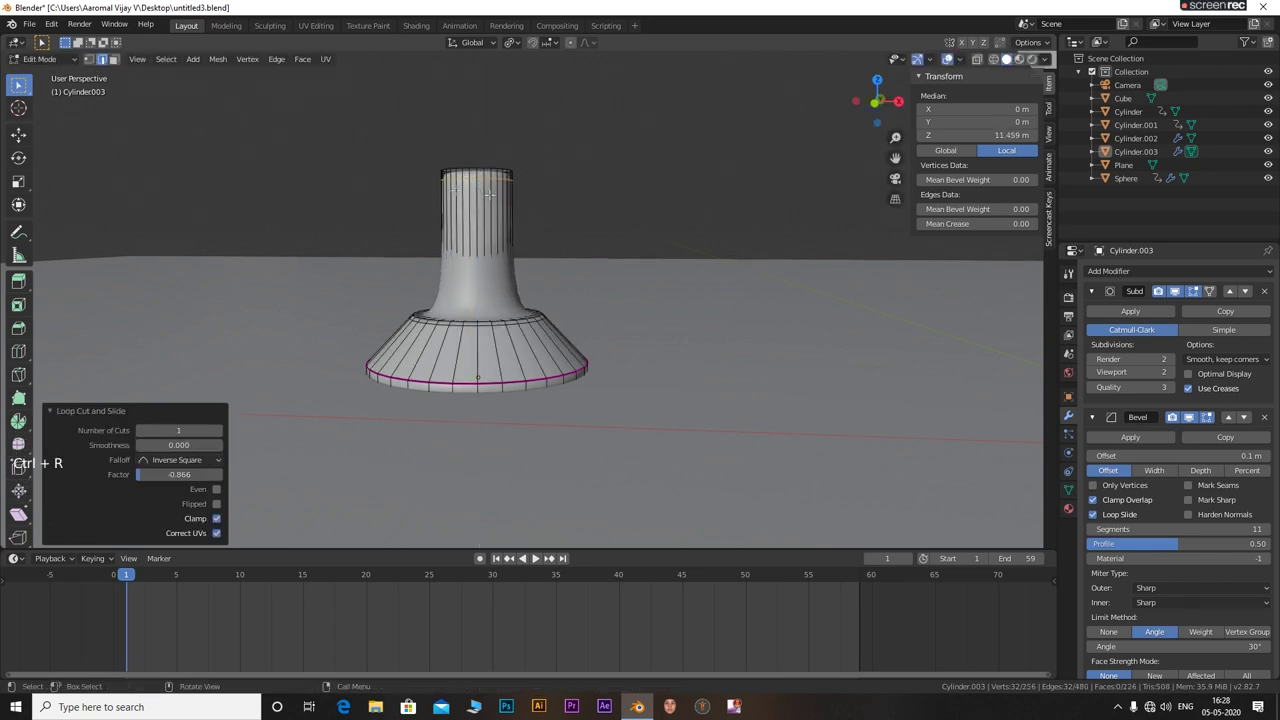
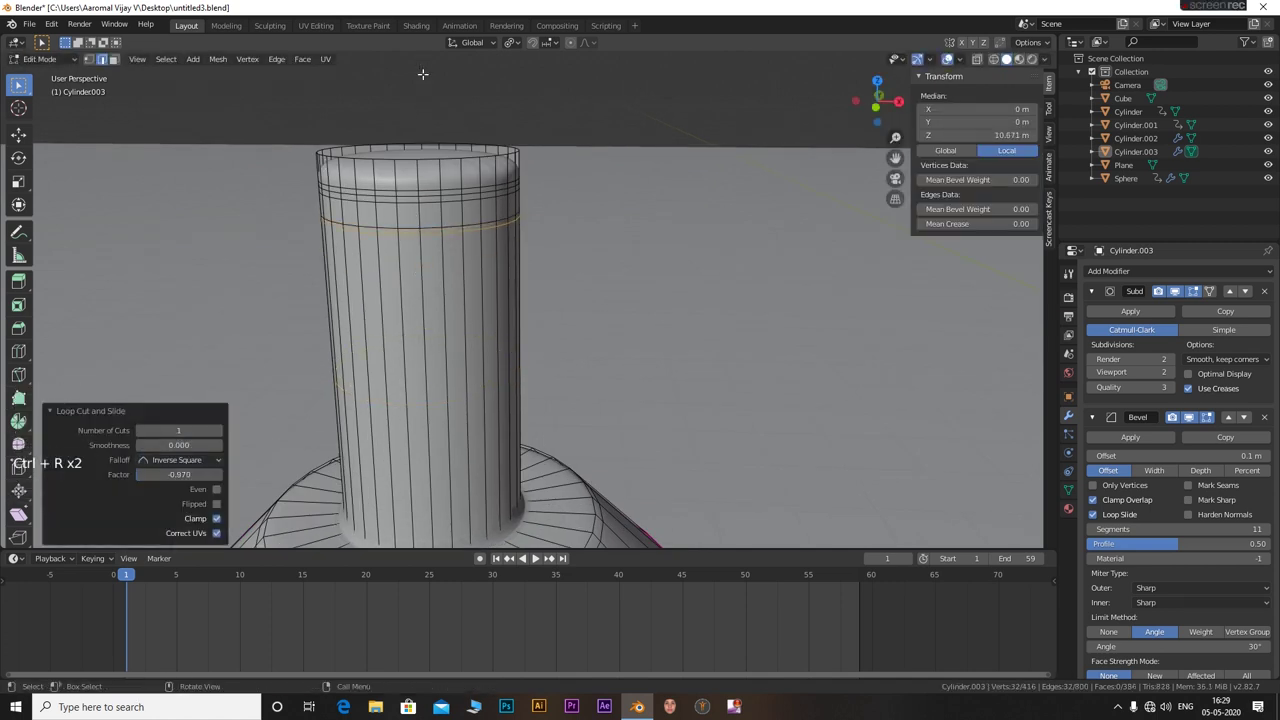
Add two edge loops near the neck's top and scale them outward into a raised band
{"action": "key", "text": "ctrl+r"}
{"action": "scroll", "scroll_direction": "up", "scroll_amount": 3}
{"action": "key", "text": "g"}
{"action": "scroll", "scroll_direction": "down", "scroll_amount": 3}
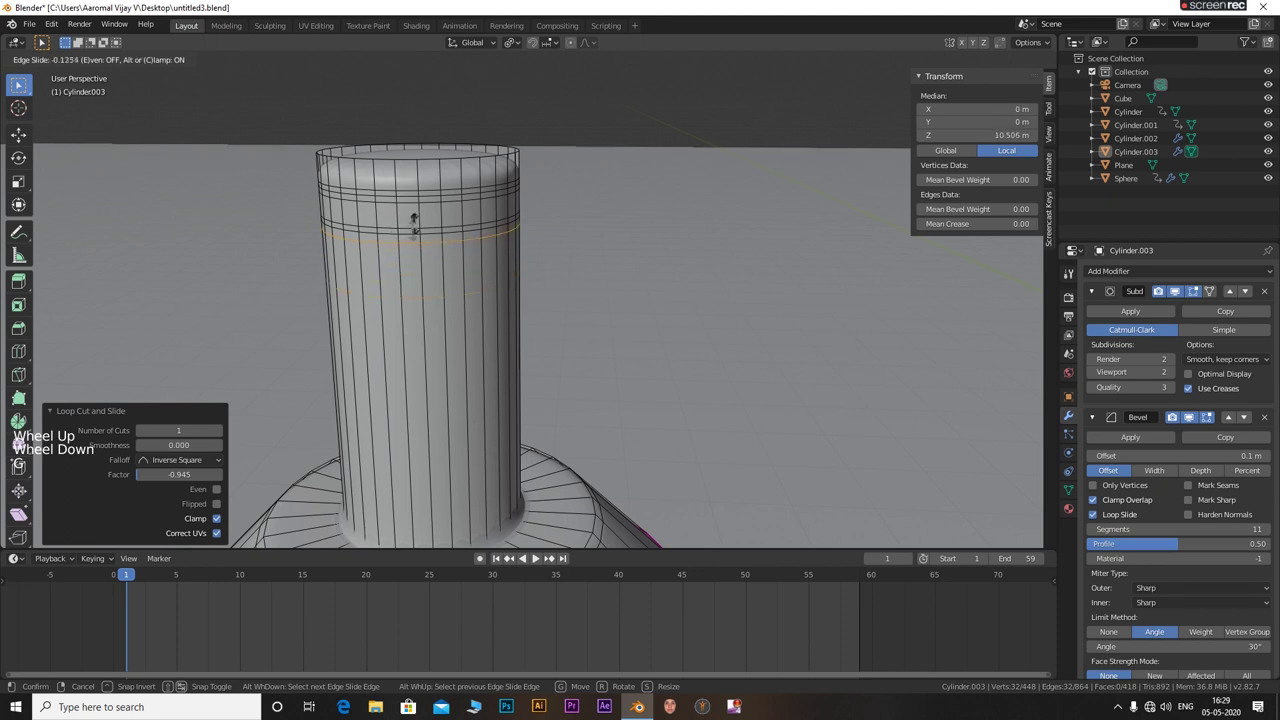
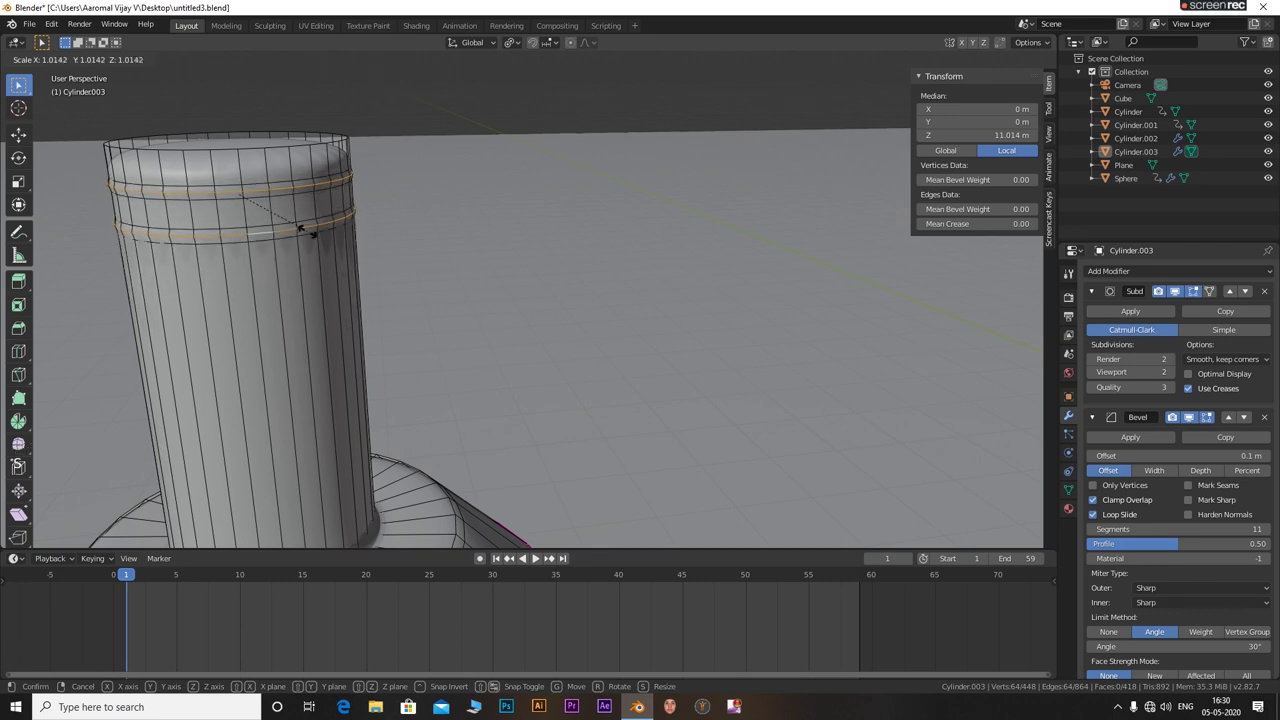
{"action": "key", "text": "ctrl+r"}
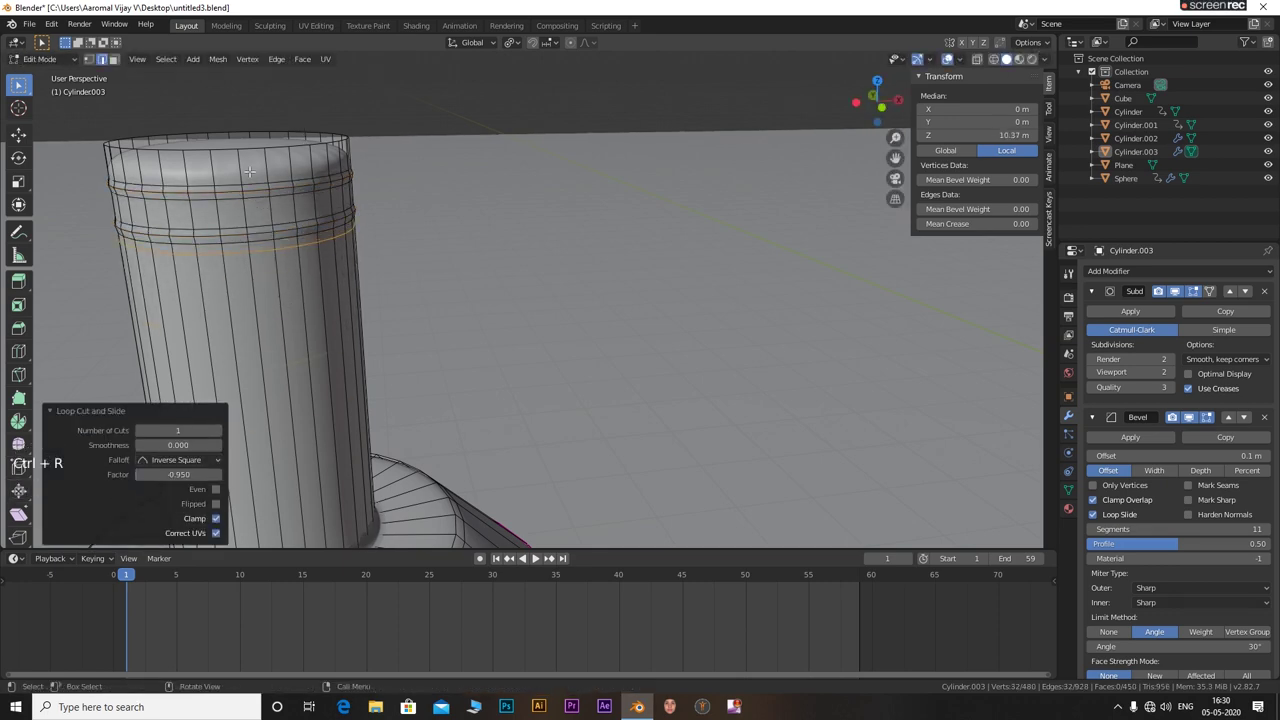
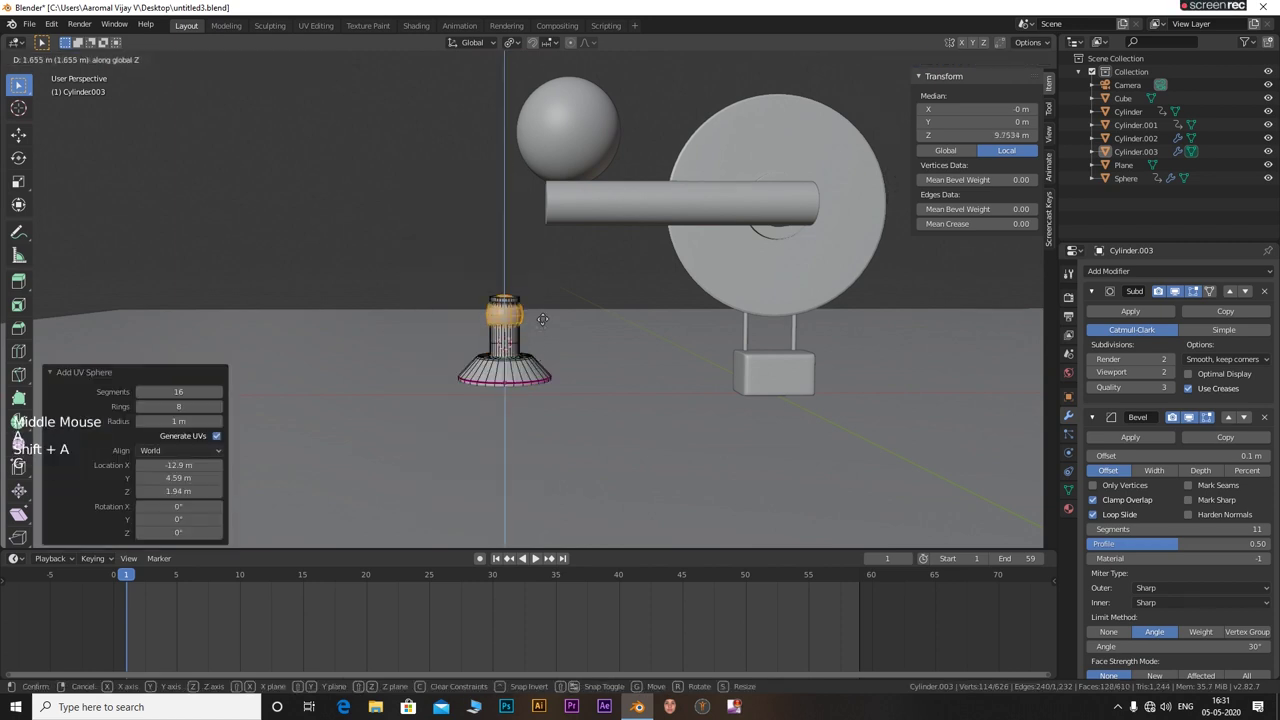
Raise the neck's top face and swell it into a large rounded bulb on Cylinder.003
{"action": "key", "text": "g"}
{"action": "key", "text": "s"}
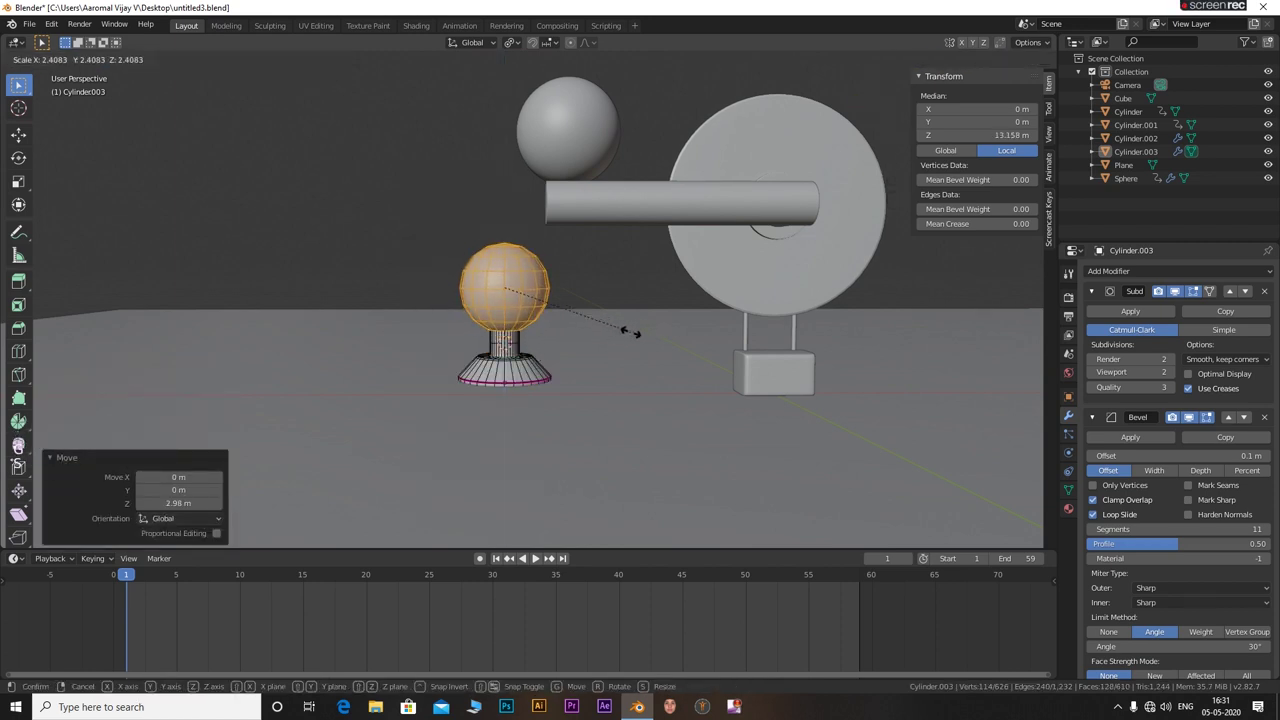
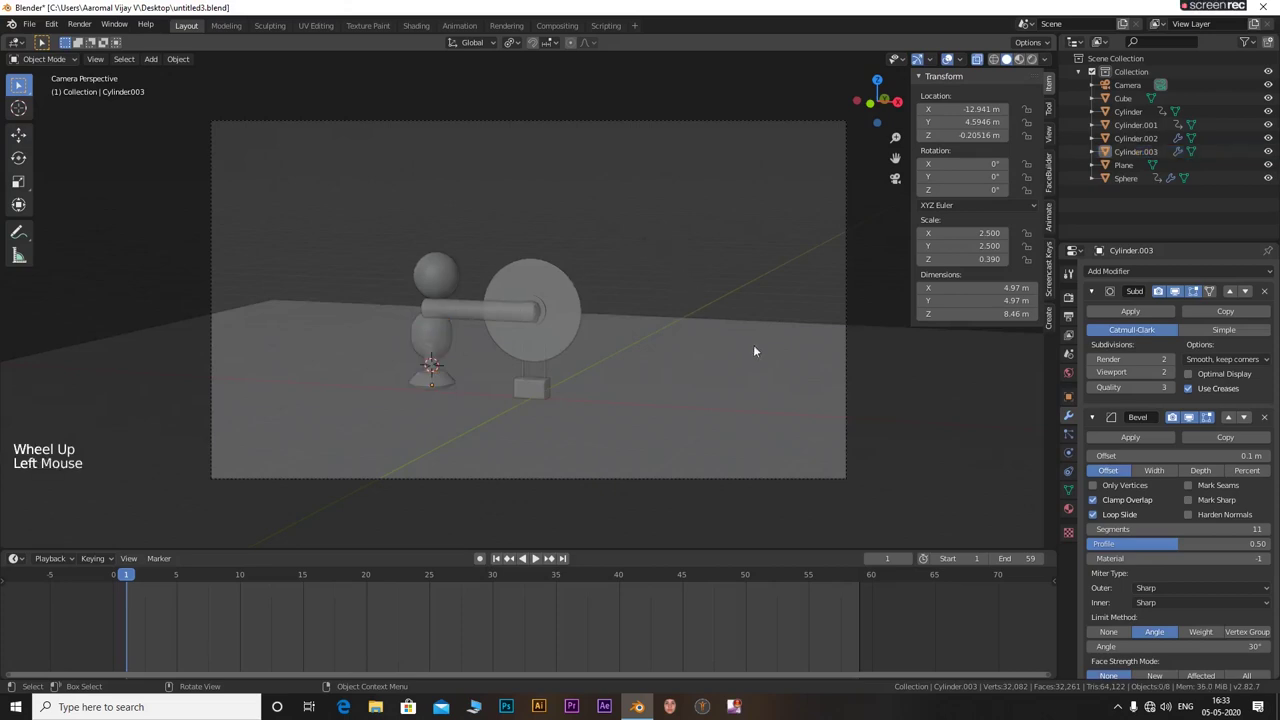
{"action": "scroll", "scroll_direction": "down", "scroll_amount": 3}
{"action": "scroll", "scroll_direction": "down", "scroll_amount": 3}
{"action": "middle_click", "coordinate": [681, 405]}
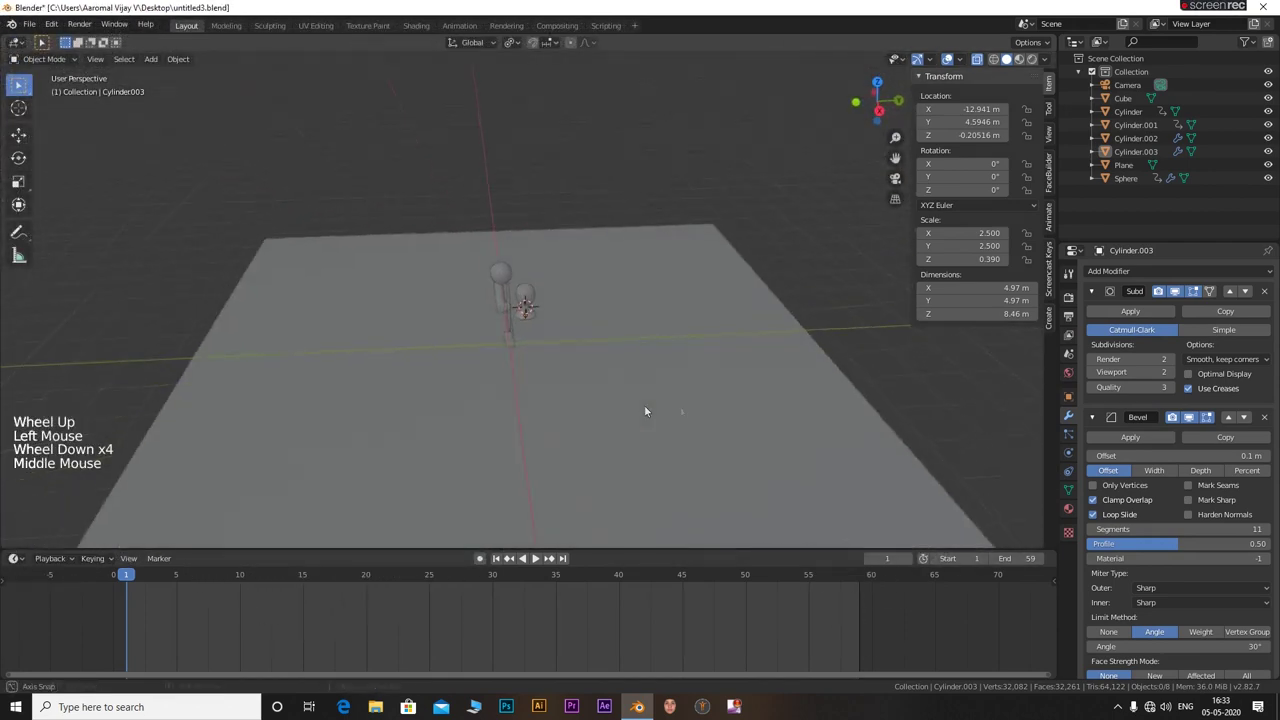